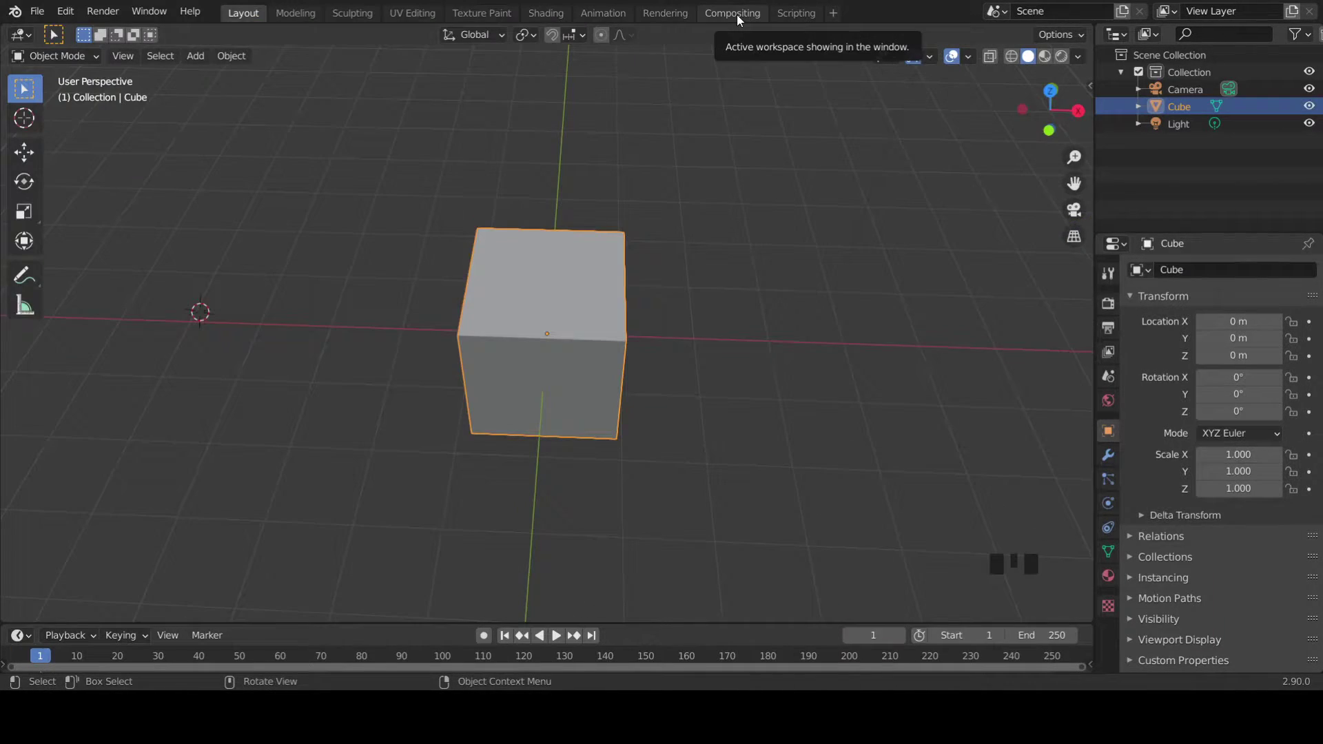
- Check the cube from top, right and front views and reposition the 3D cursor beside it
{"action": "key", "text": "KP_7"}
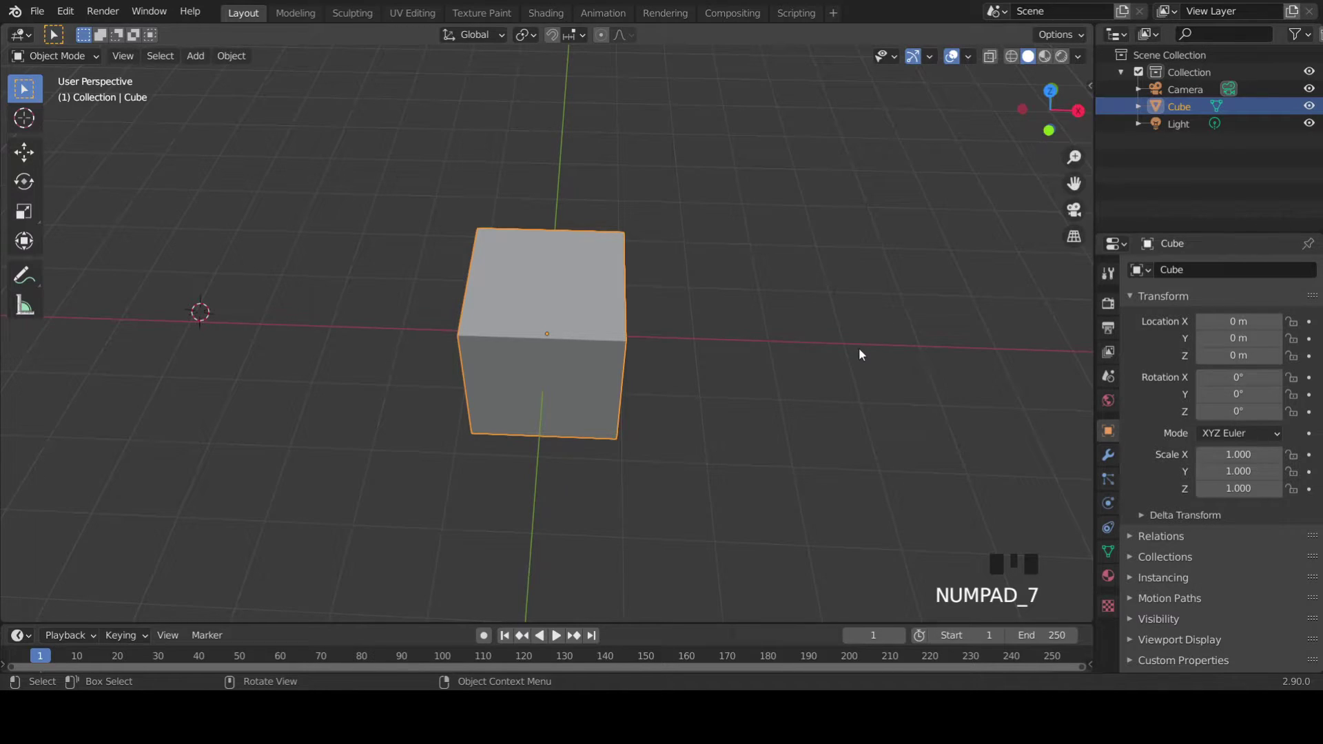
{"action": "key", "text": "KP_7"}
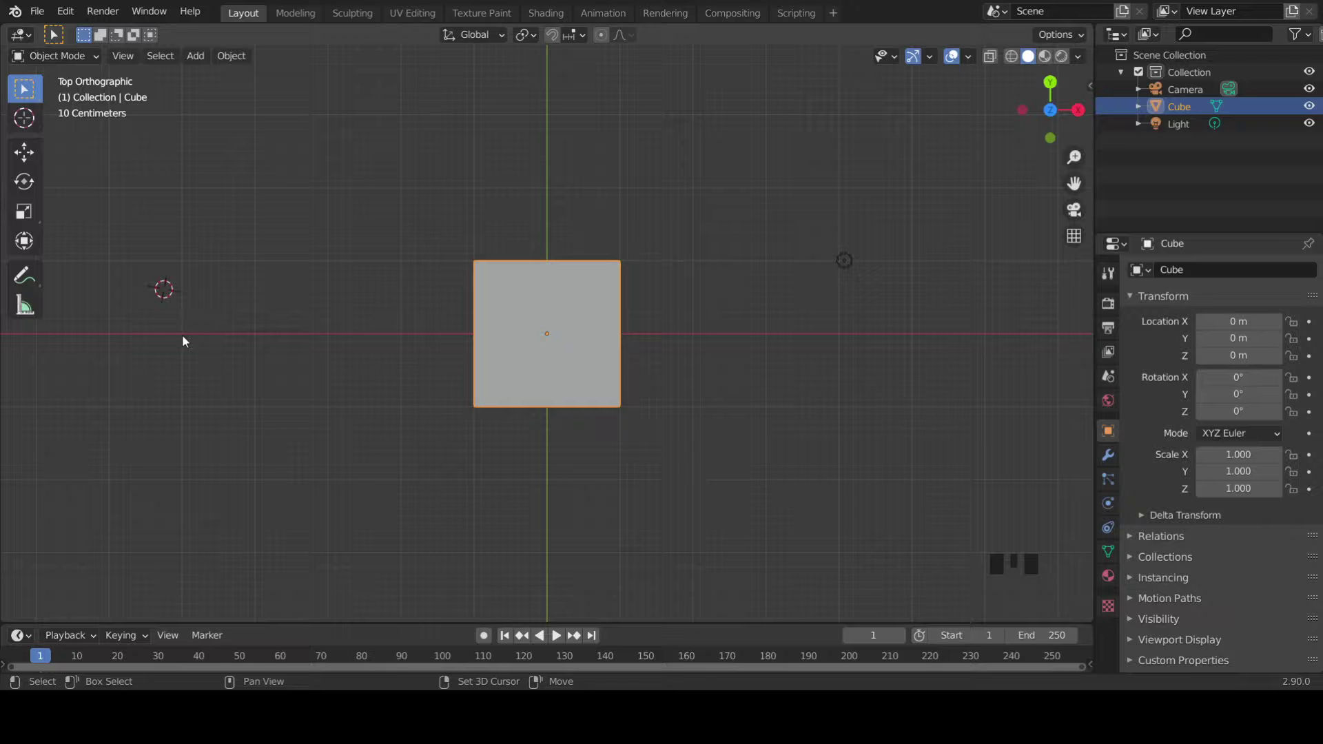
{"action": "right_click", "coordinate": [190, 343]}
{"action": "left_click_drag", "start_coordinate": [395, 350], "coordinate": [210, 239]}
{"action": "key", "text": "KP_3"}
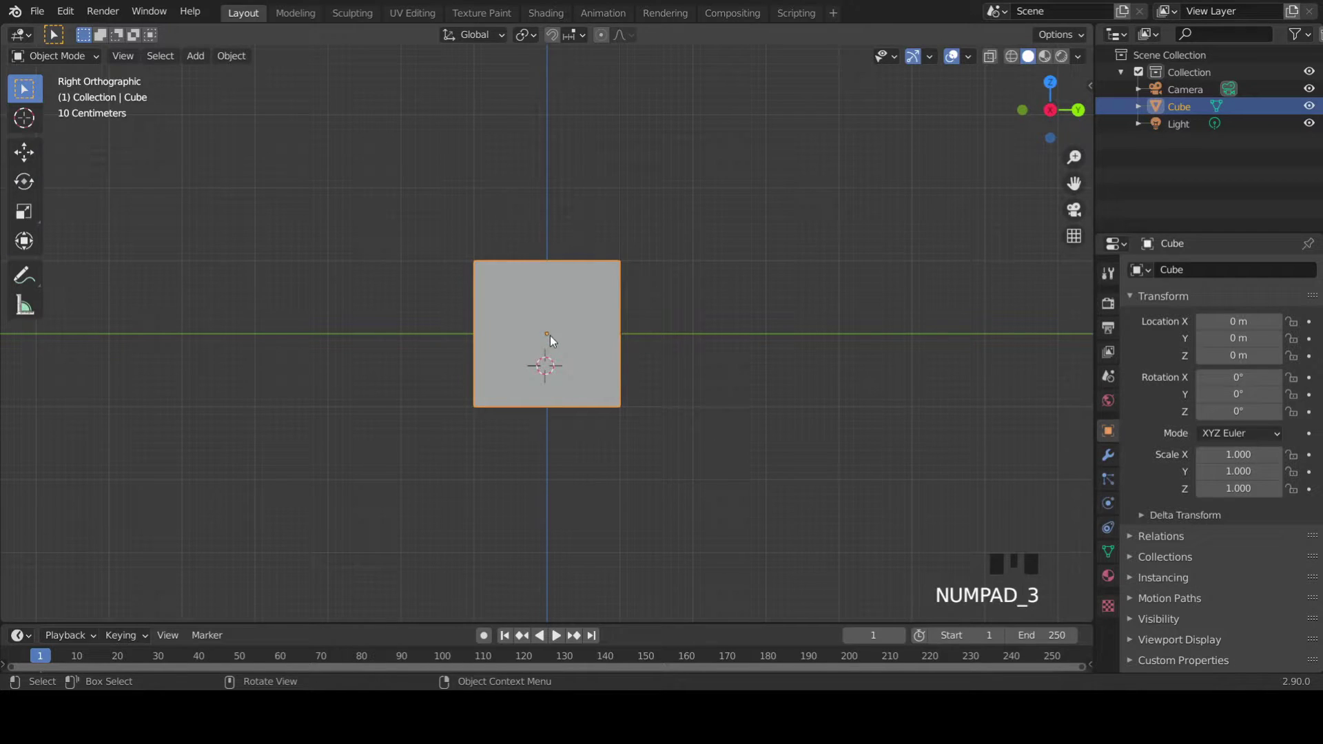
{"action": "key", "text": "KP_1"}
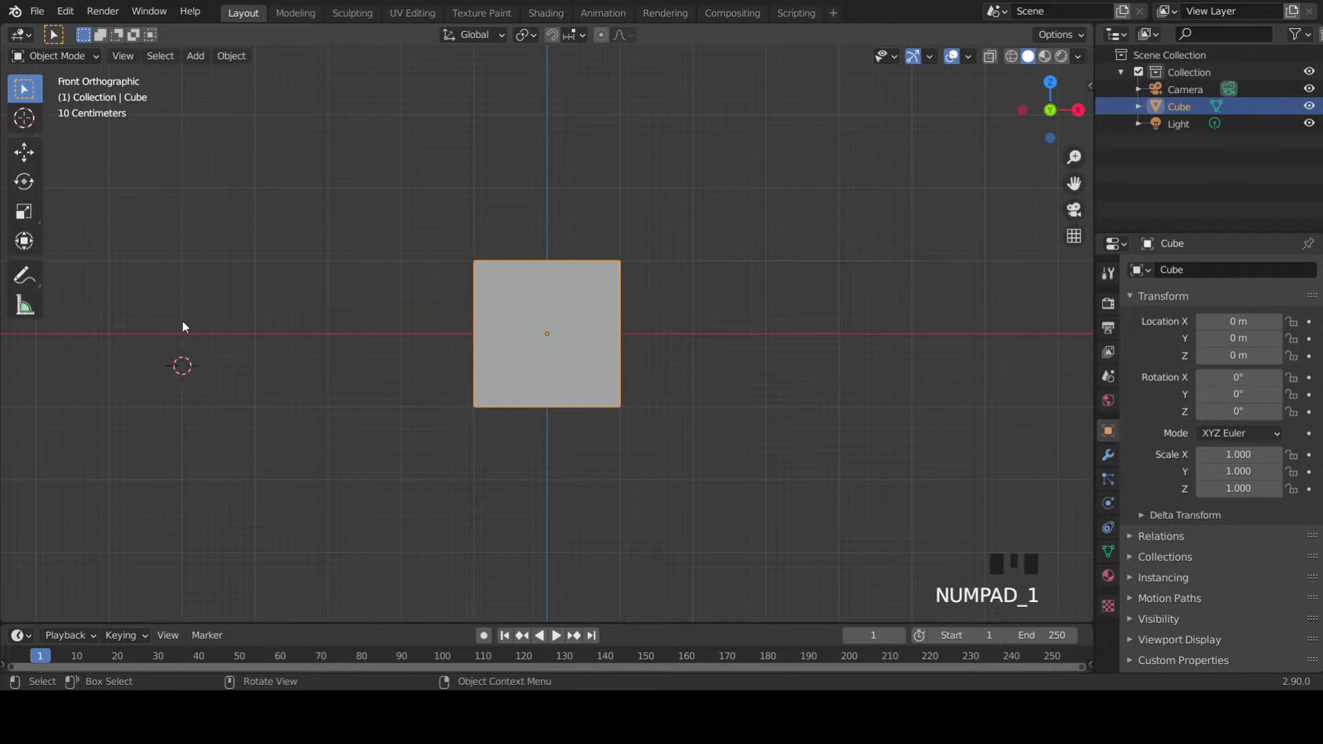
{"action": "right_click", "coordinate": [185, 337]}
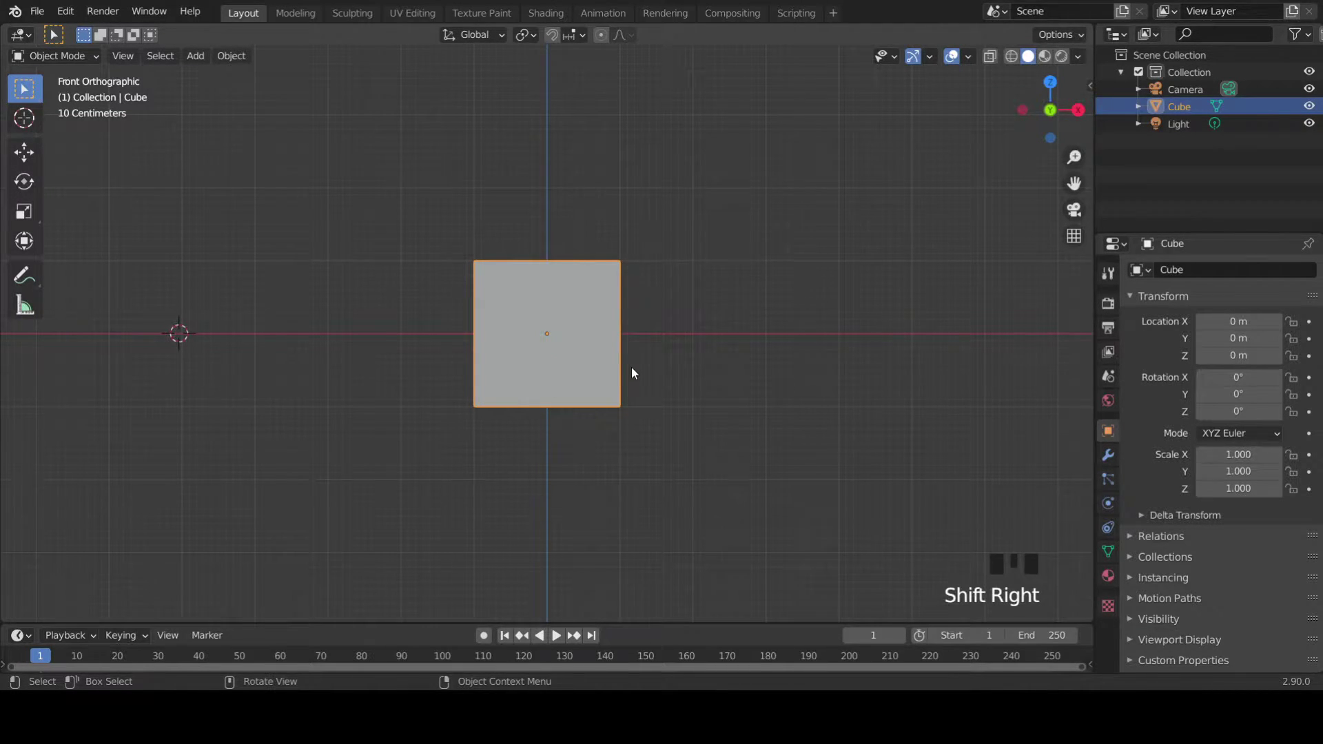
{"action": "left_click_drag", "start_coordinate": [575, 334], "coordinate": [491, 382]}
{"action": "scroll", "scroll_direction": "down", "scroll_amount": 3}
{"action": "left_click_drag", "start_coordinate": [535, 355], "coordinate": [48, 15]}
{"action": "left_click_drag", "start_coordinate": [49, 15], "coordinate": [294, 426]}
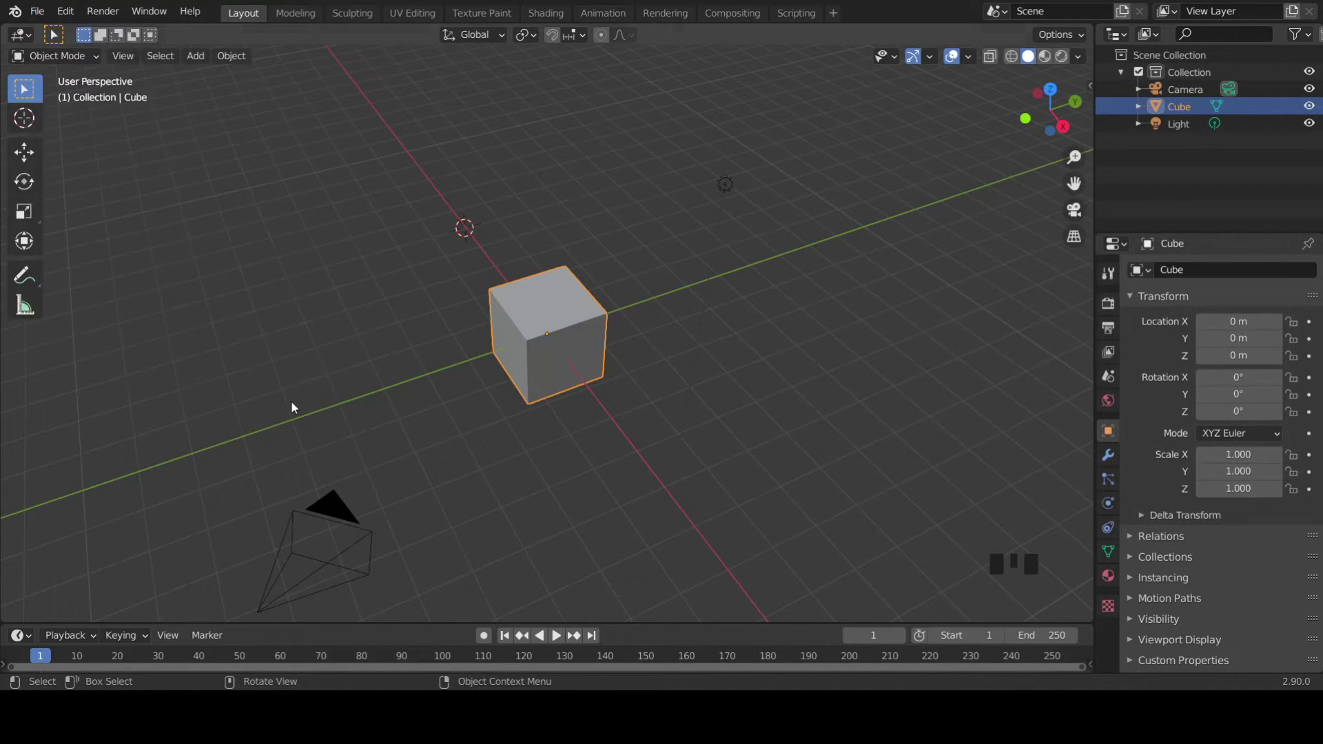
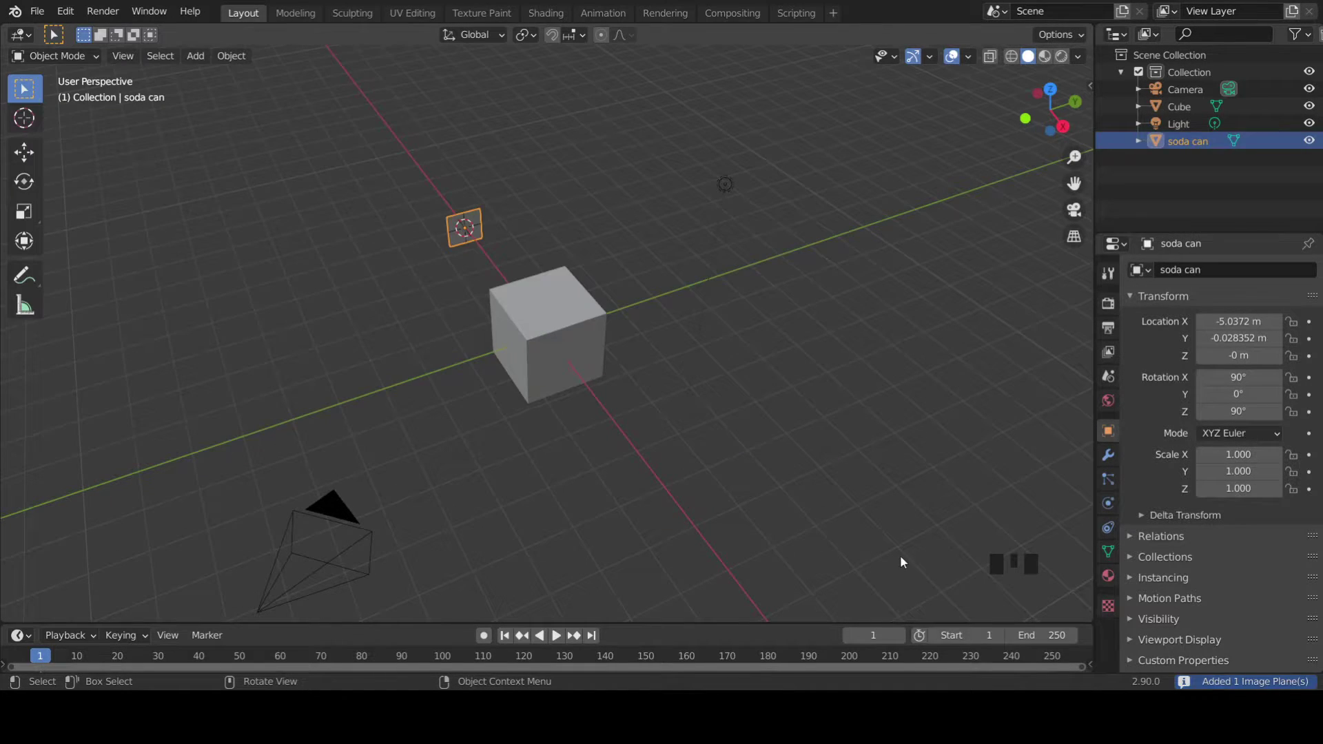
- Import the soda can photo as an image plane named 'soda can' next to the cube
{"action": "scroll", "scroll_direction": "up", "scroll_amount": 3}
{"action": "left_click_drag", "start_coordinate": [645, 355], "coordinate": [628, 328]}
{"action": "scroll", "scroll_direction": "up", "scroll_amount": 3}
{"action": "left_click_drag", "start_coordinate": [643, 323], "coordinate": [1004, 93]}
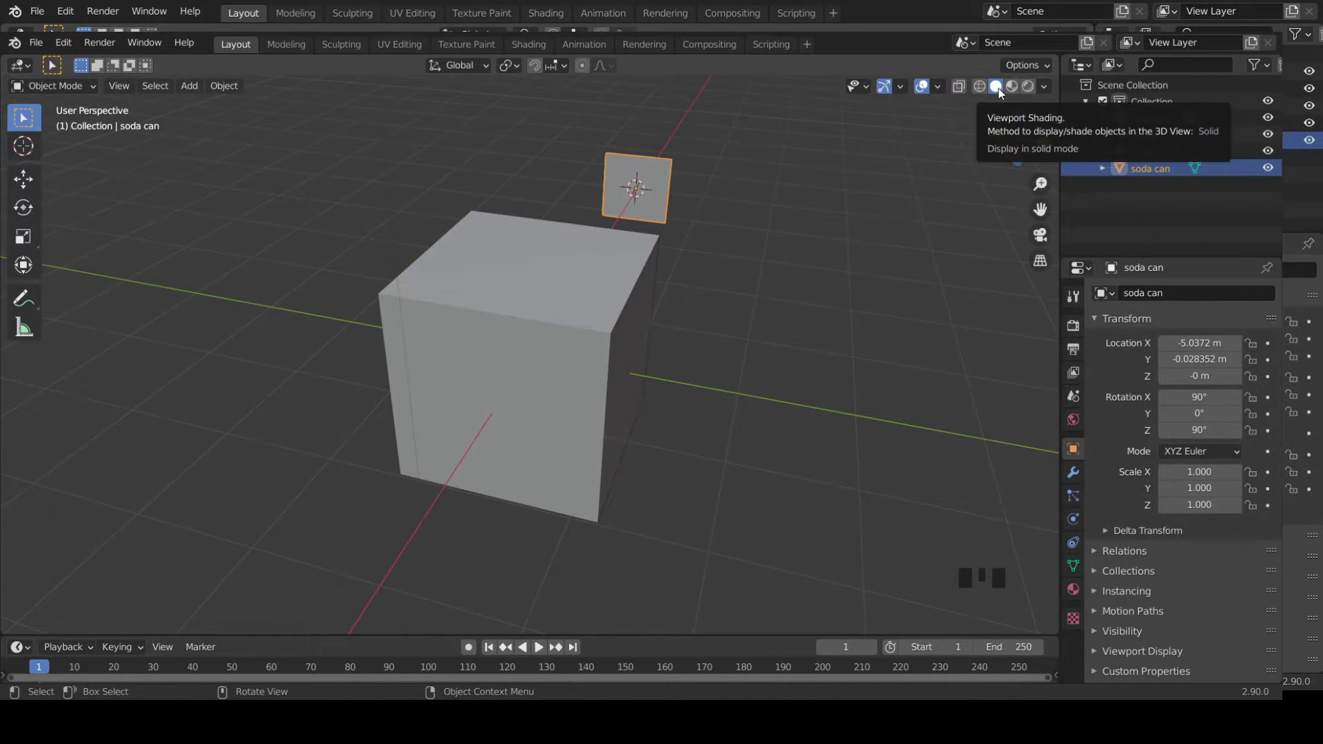
- Show the Coca-Cola texture on the plane, scale it to 2.662 behind the cube, and select the cube
{"action": "left_click", "coordinate": [1021, 91]}
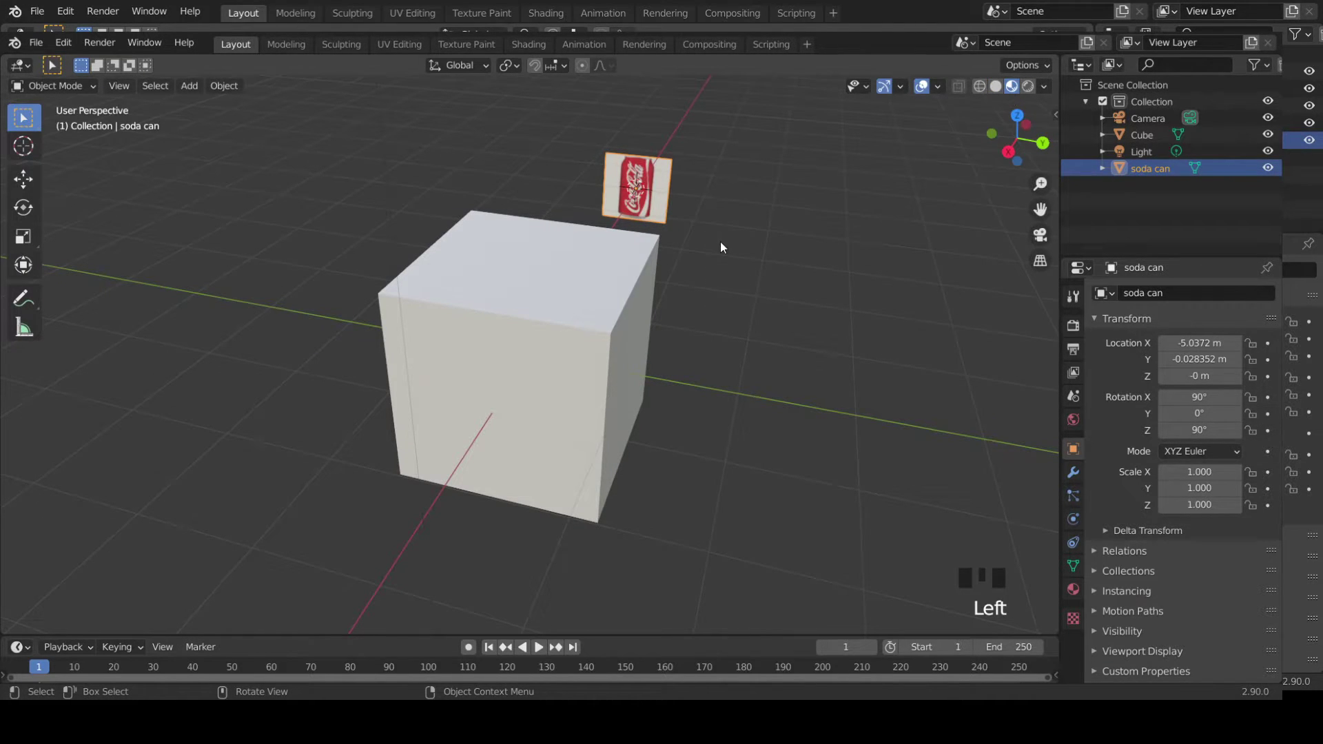
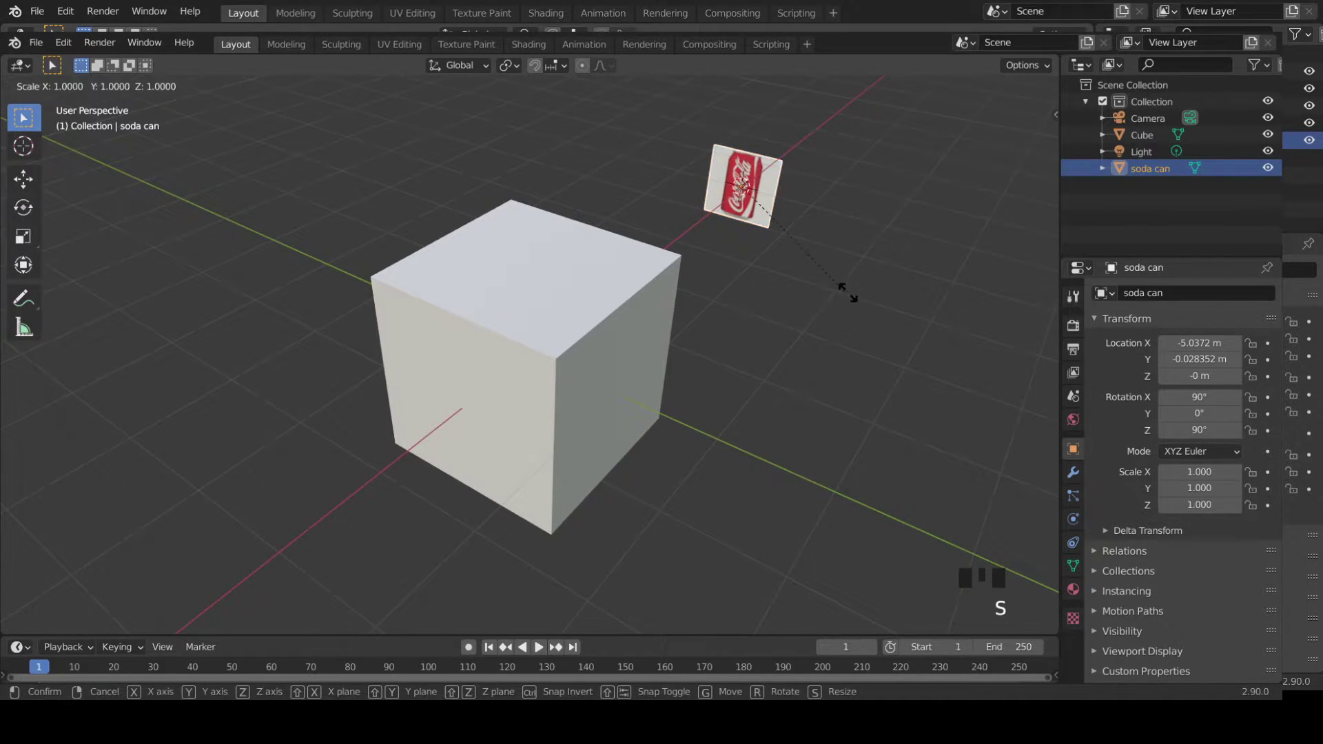
{"action": "left_click_drag", "start_coordinate": [881, 354], "coordinate": [826, 282]}
{"action": "key", "text": "KP_3"}
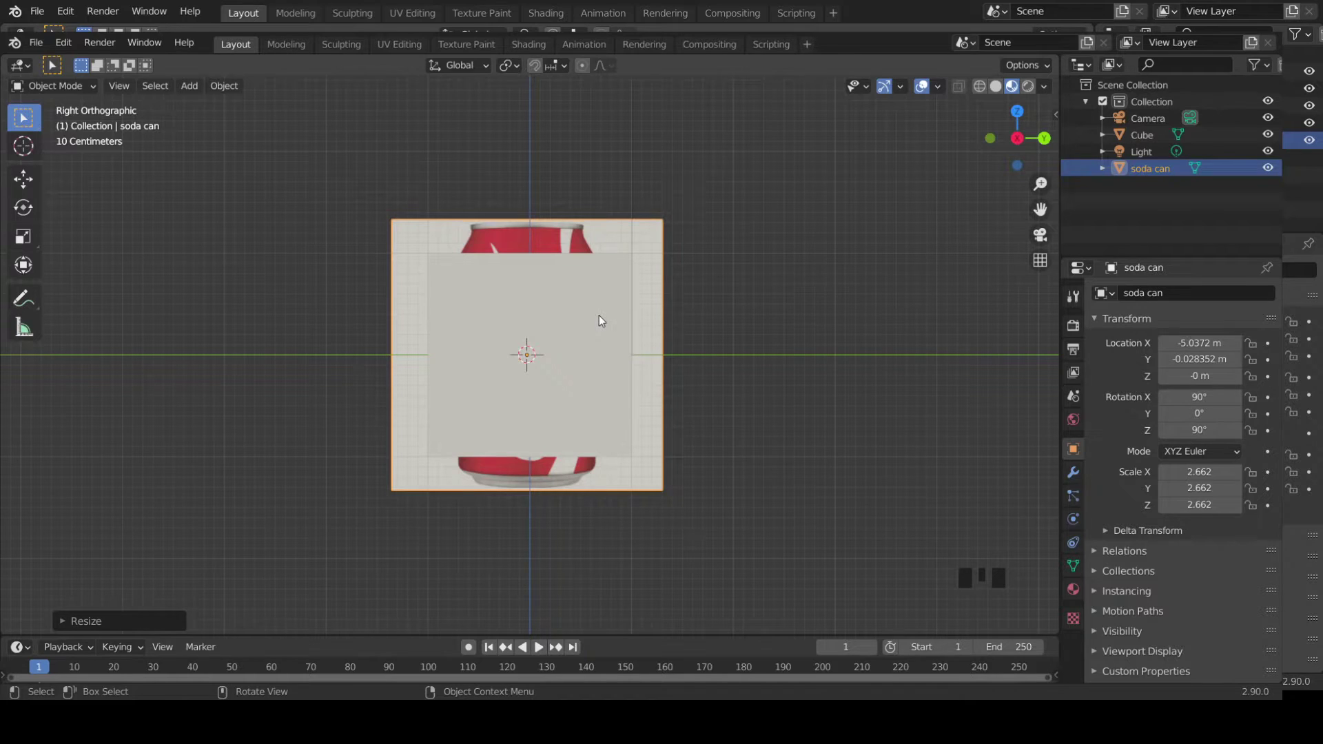
{"action": "left_click_drag", "start_coordinate": [713, 330], "coordinate": [574, 371]}
{"action": "left_click", "coordinate": [573, 370]}
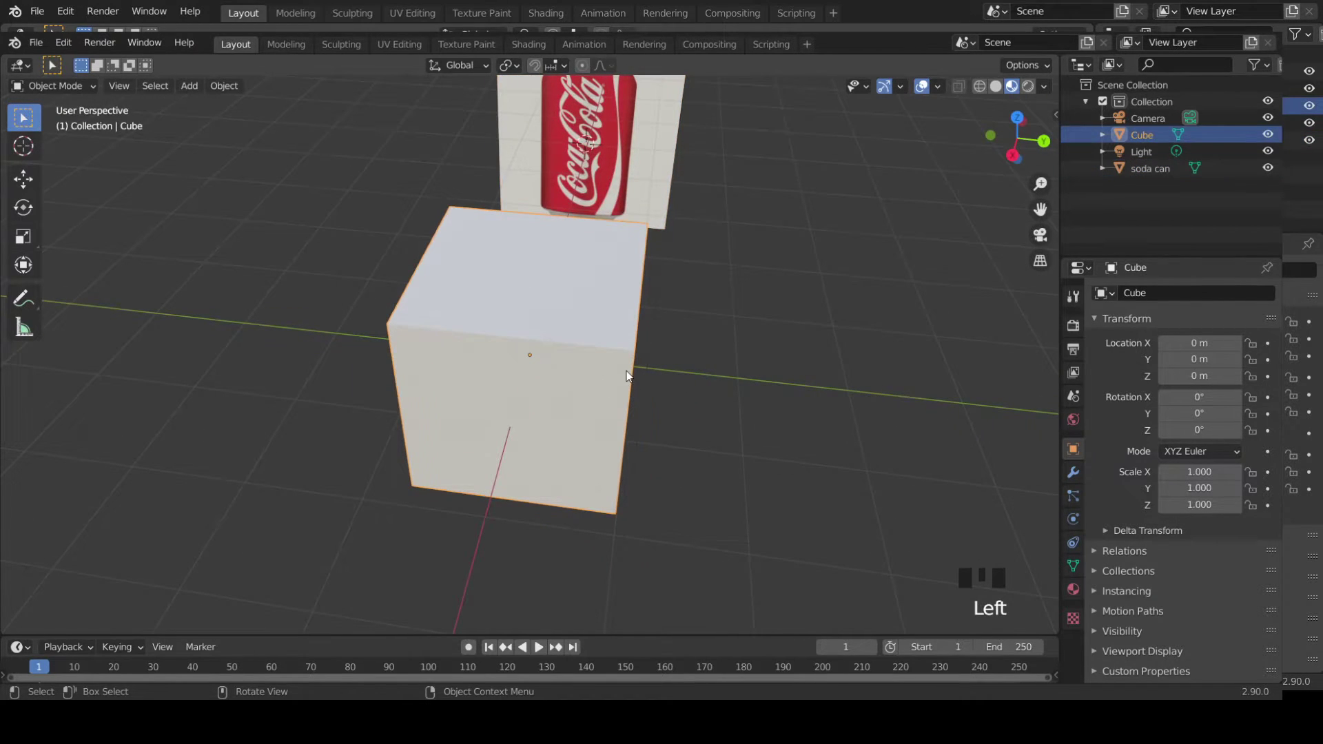
- Delete the cube and orbit to the empty spot in front of the reference plane
{"action": "key", "text": "x"}
{"action": "scroll", "scroll_direction": "up", "scroll_amount": 3}
{"action": "left_click_drag", "start_coordinate": [725, 409], "coordinate": [537, 362]}
{"action": "right_click", "coordinate": [538, 363]}
{"action": "left_click_drag", "start_coordinate": [621, 399], "coordinate": [488, 207]}
- Snap the 3D cursor to the world origin and add a mesh cylinder there
{"action": "key", "text": "shift+s"}
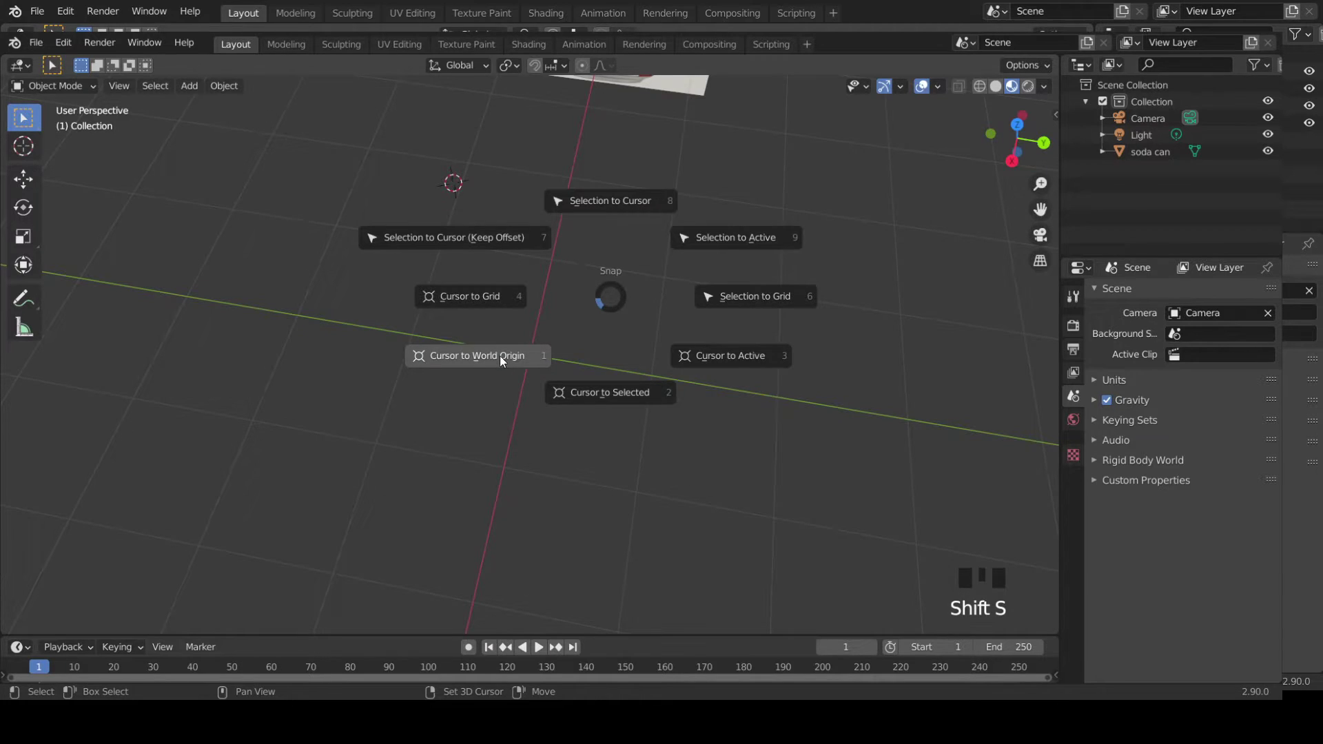
{"action": "left_click_drag", "start_coordinate": [613, 401], "coordinate": [189, 95]}
{"action": "left_click_drag", "start_coordinate": [189, 95], "coordinate": [387, 174]}
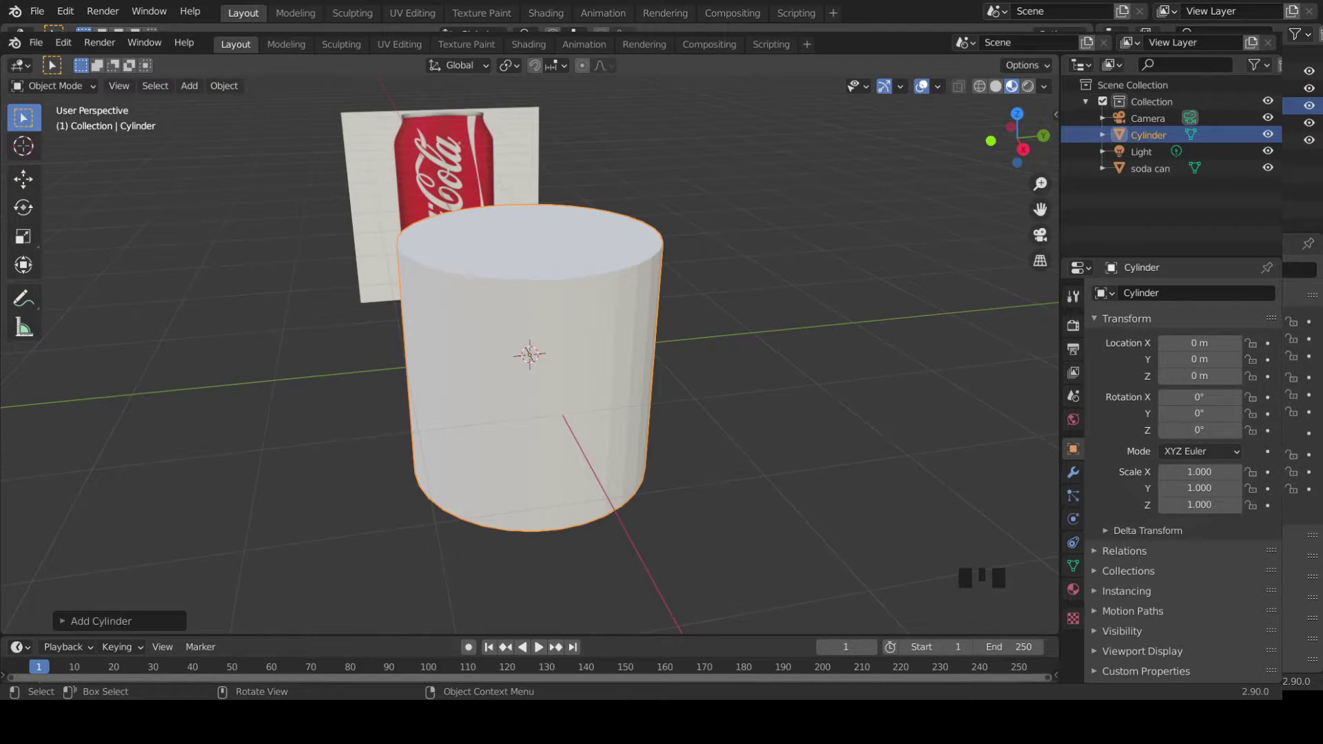
- Line up a side view of the cylinder against the photographed can
{"action": "left_click", "coordinate": [86, 494]}
{"action": "left_click_drag", "start_coordinate": [680, 414], "coordinate": [662, 378]}
{"action": "key", "text": "KP_3"}
{"action": "left_click", "coordinate": [669, 344]}
{"action": "left_click", "coordinate": [594, 325]}
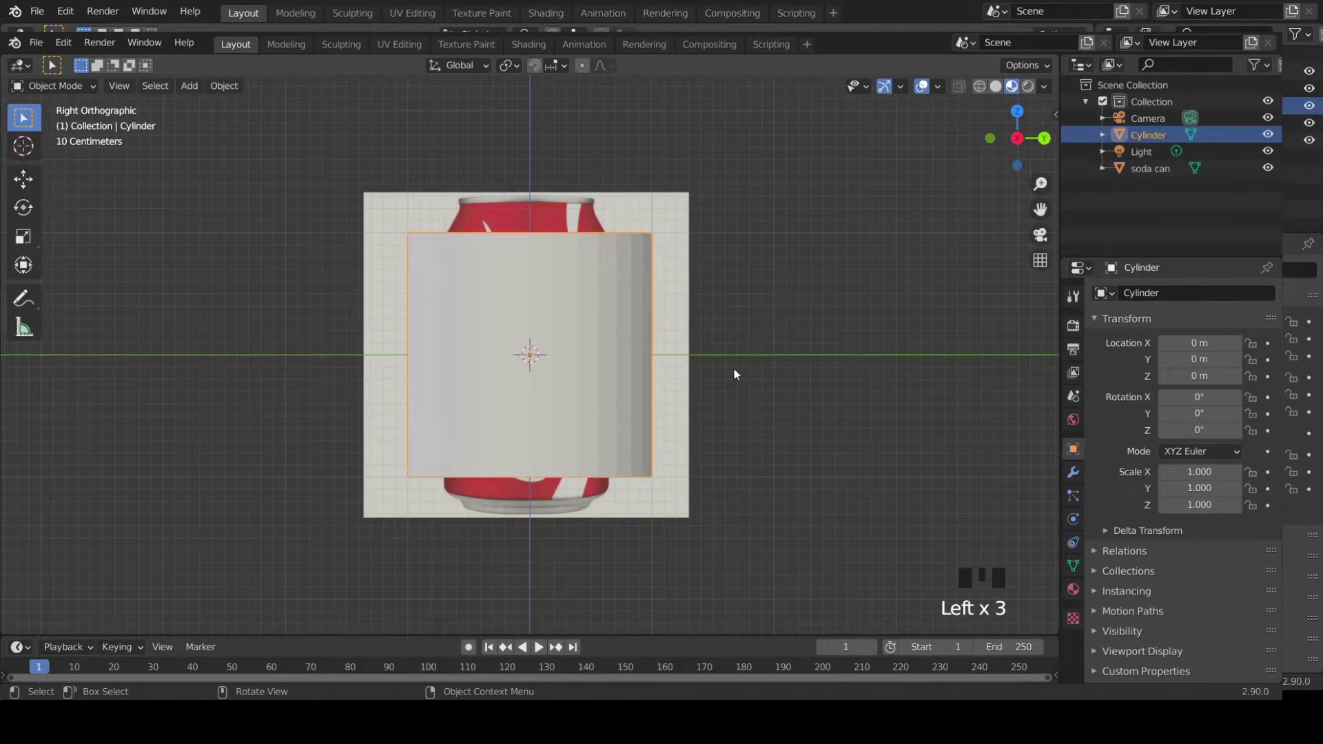
- In Edit Mode scale the cylinder to about 0.69 width to match the can body
{"action": "key", "text": "Tab"}
{"action": "key", "text": "s"}
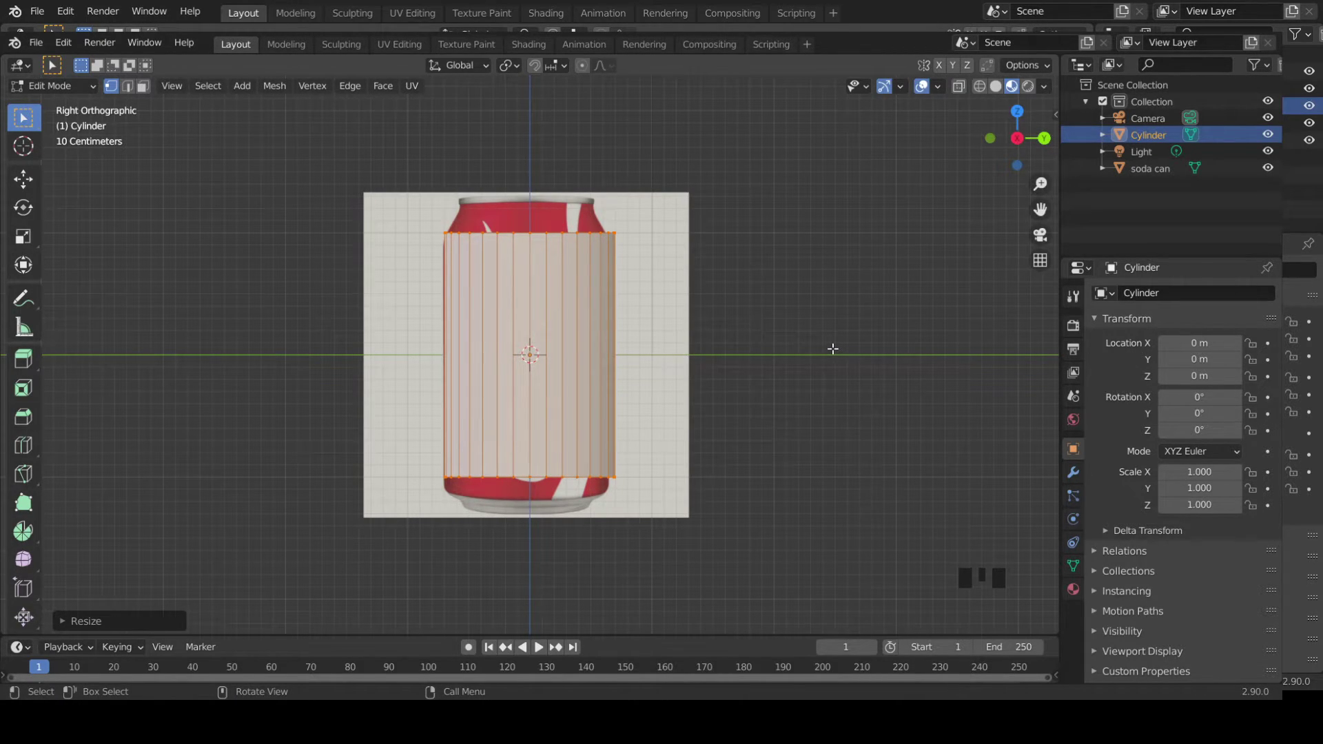
{"action": "key", "text": "g"}
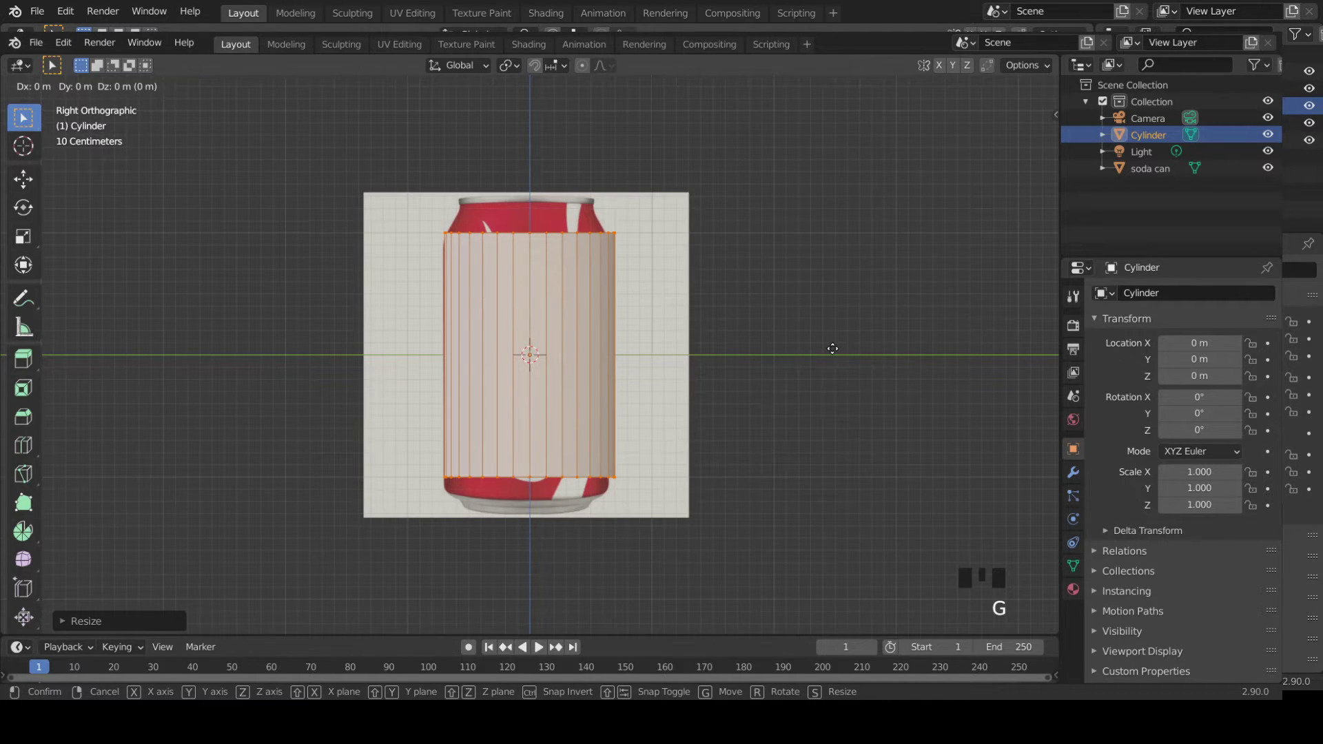
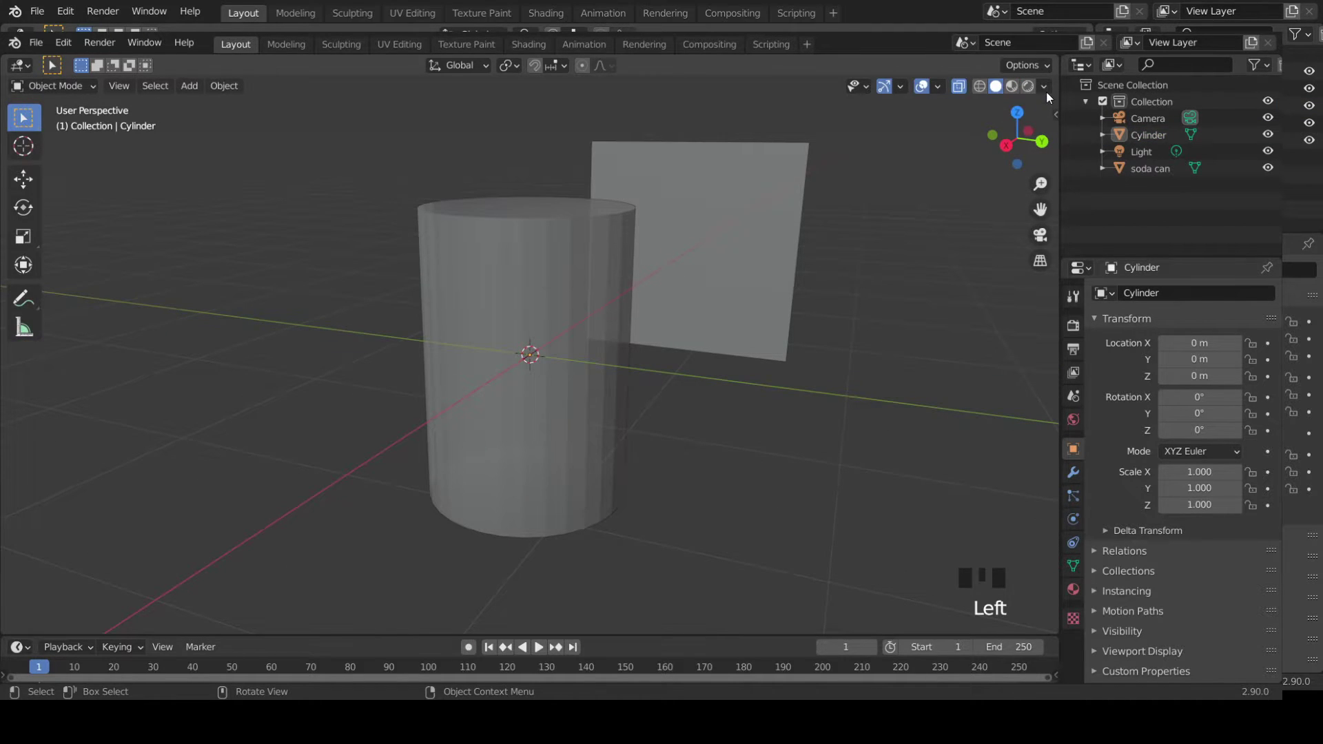
- Set viewport shading to X-ray with Texture color so the photo shows through the cylinder from the side
{"action": "left_click_drag", "start_coordinate": [1049, 89], "coordinate": [1064, 133]}
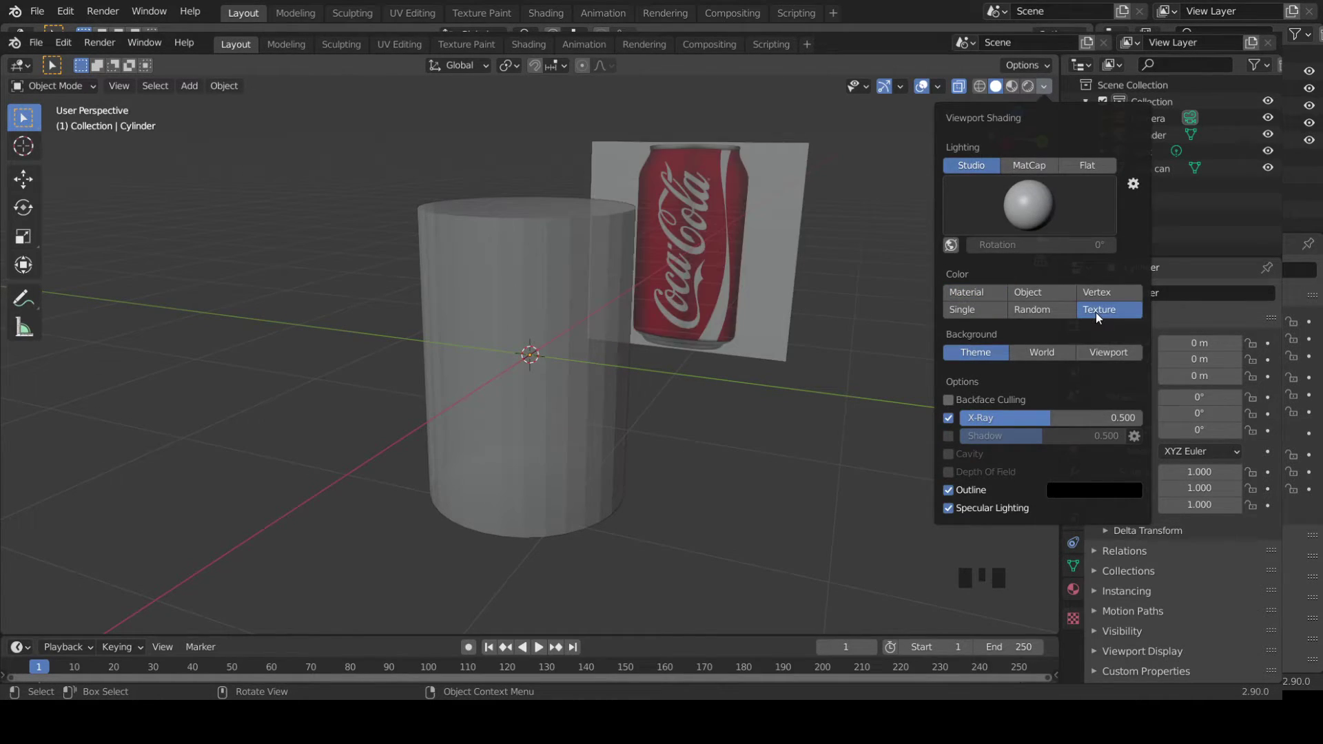
{"action": "left_click", "coordinate": [765, 356]}
{"action": "left_click_drag", "start_coordinate": [851, 344], "coordinate": [984, 187]}
{"action": "key", "text": "KP_3"}
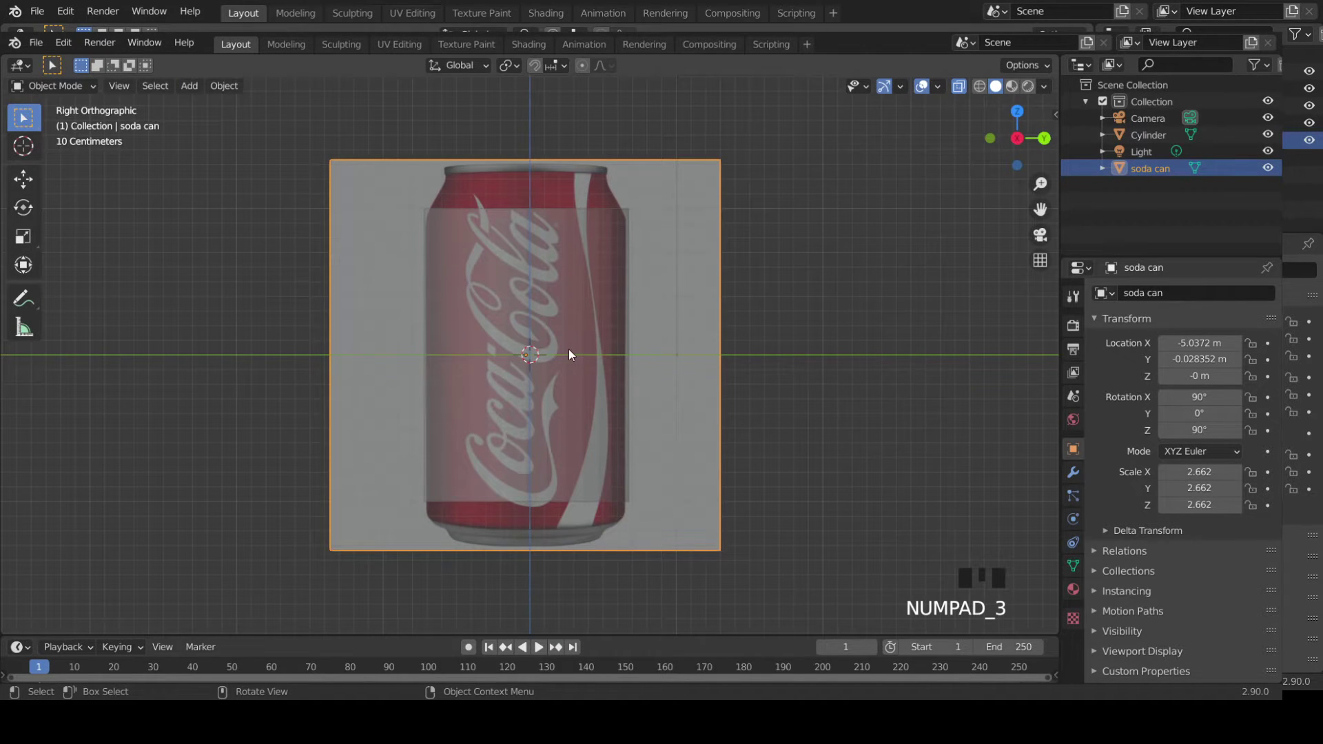
{"action": "left_click", "coordinate": [605, 302]}
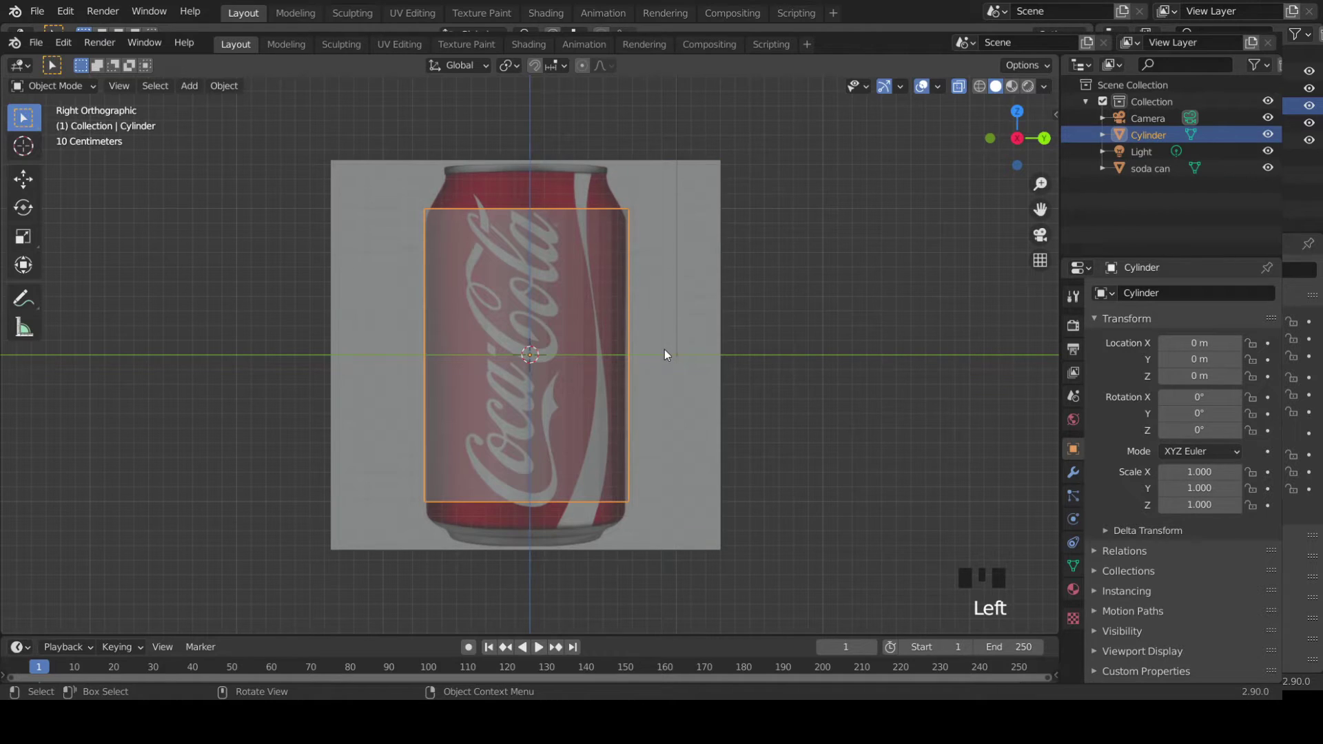
- Lower the top vertex ring slightly, extrude it up and scale inward for the shoulder
{"action": "key", "text": "Tab"}
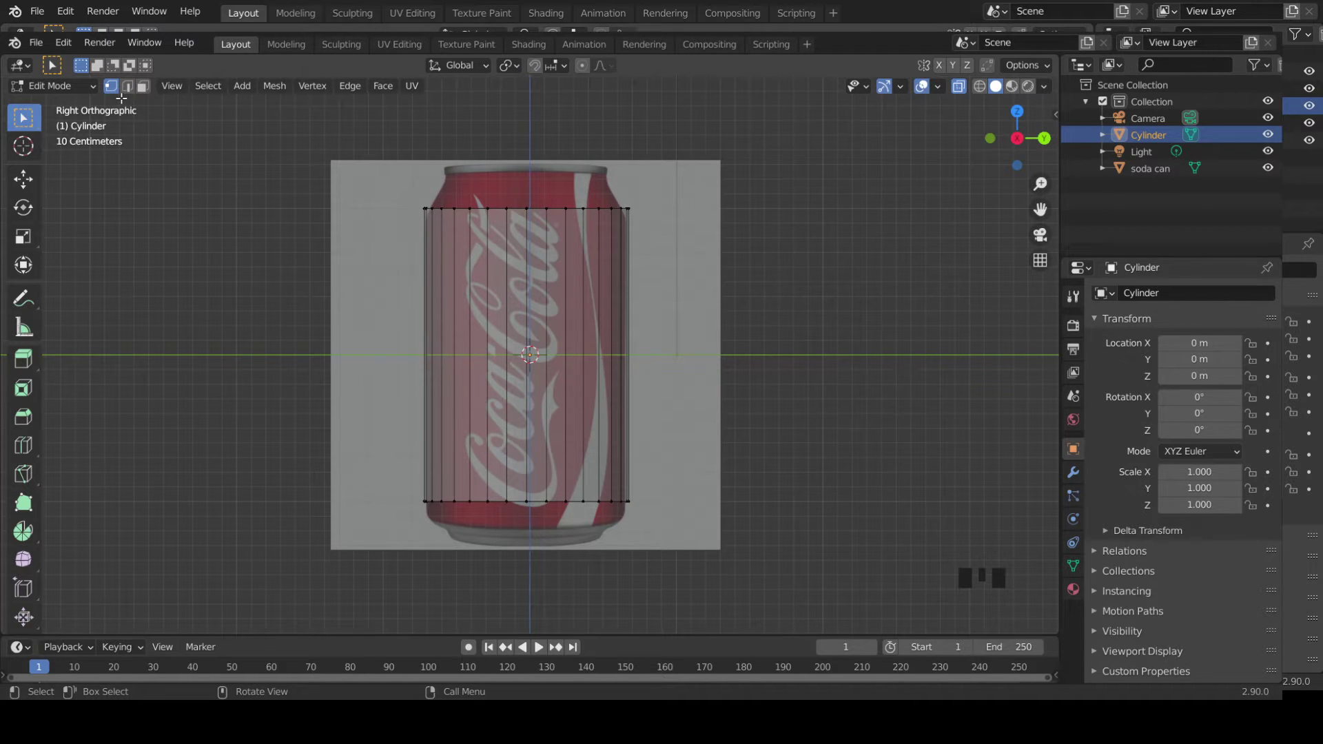
{"action": "left_click", "coordinate": [115, 89]}
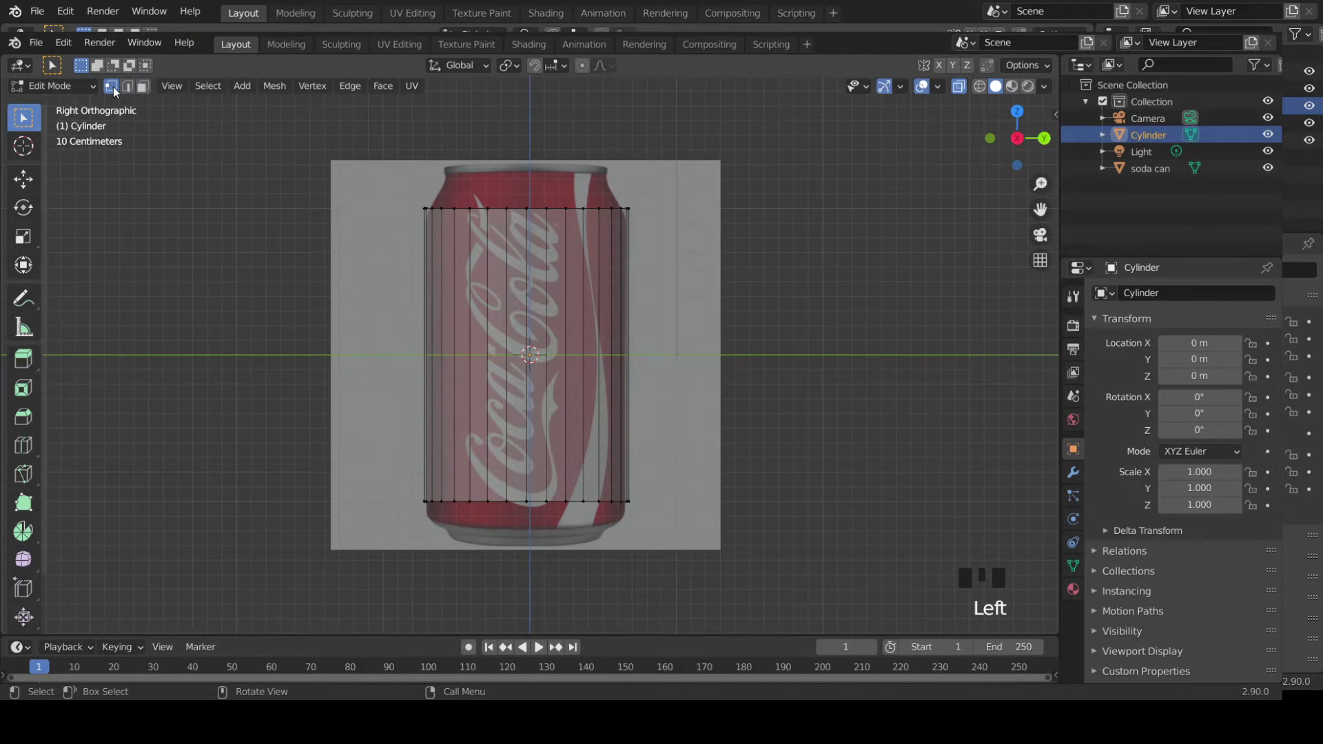
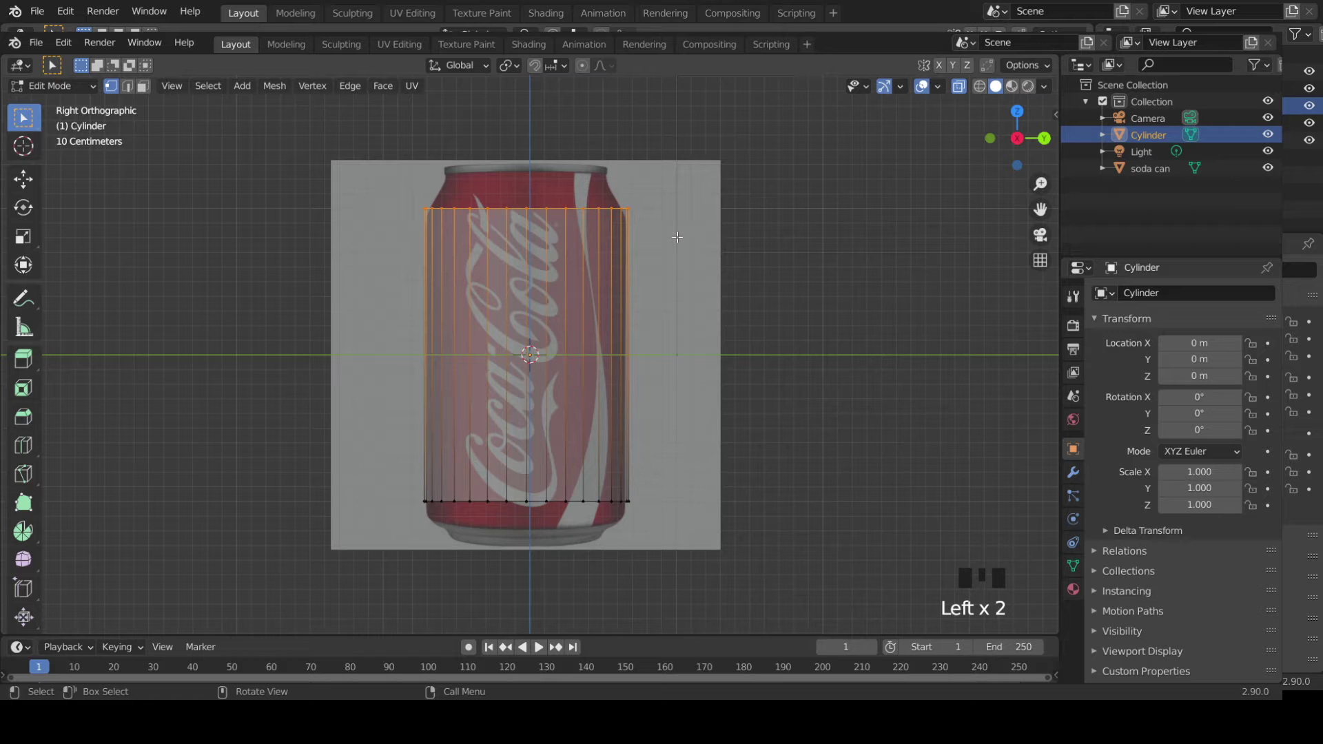
{"action": "key", "text": "g"}
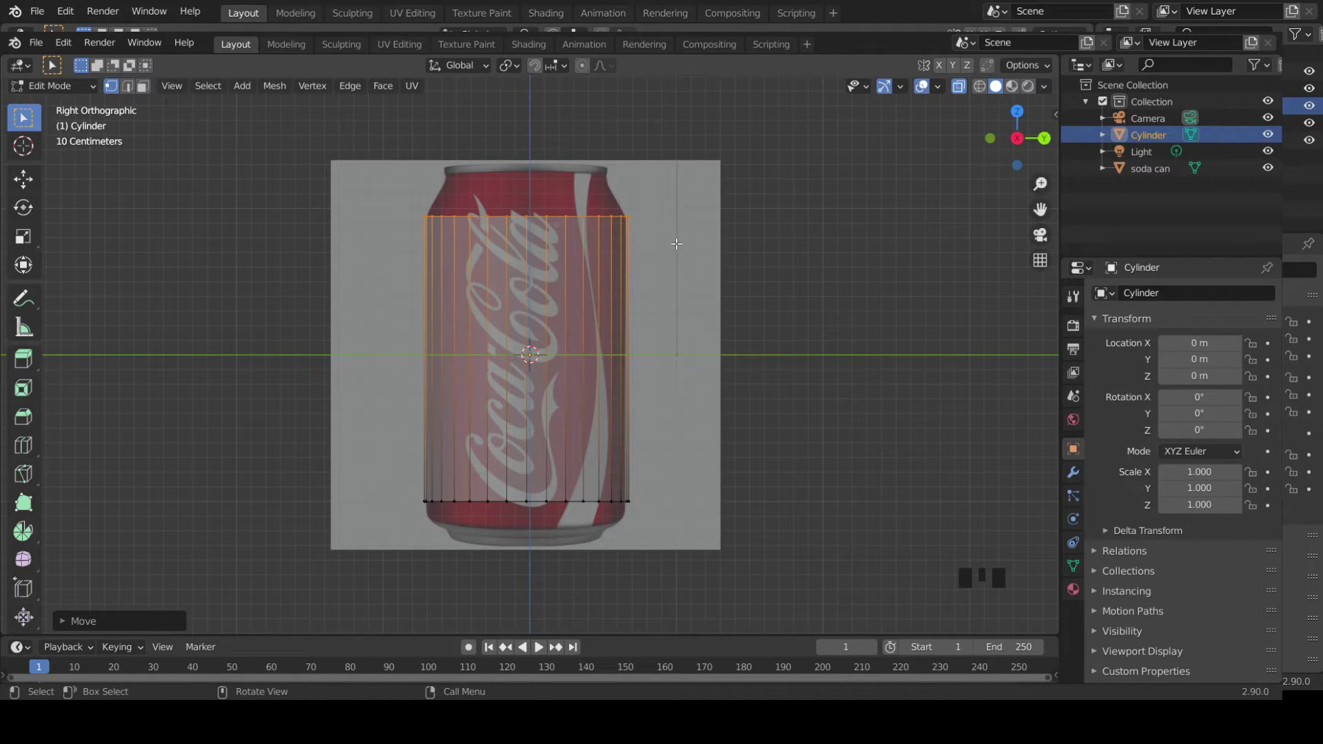
{"action": "key", "text": "e"}
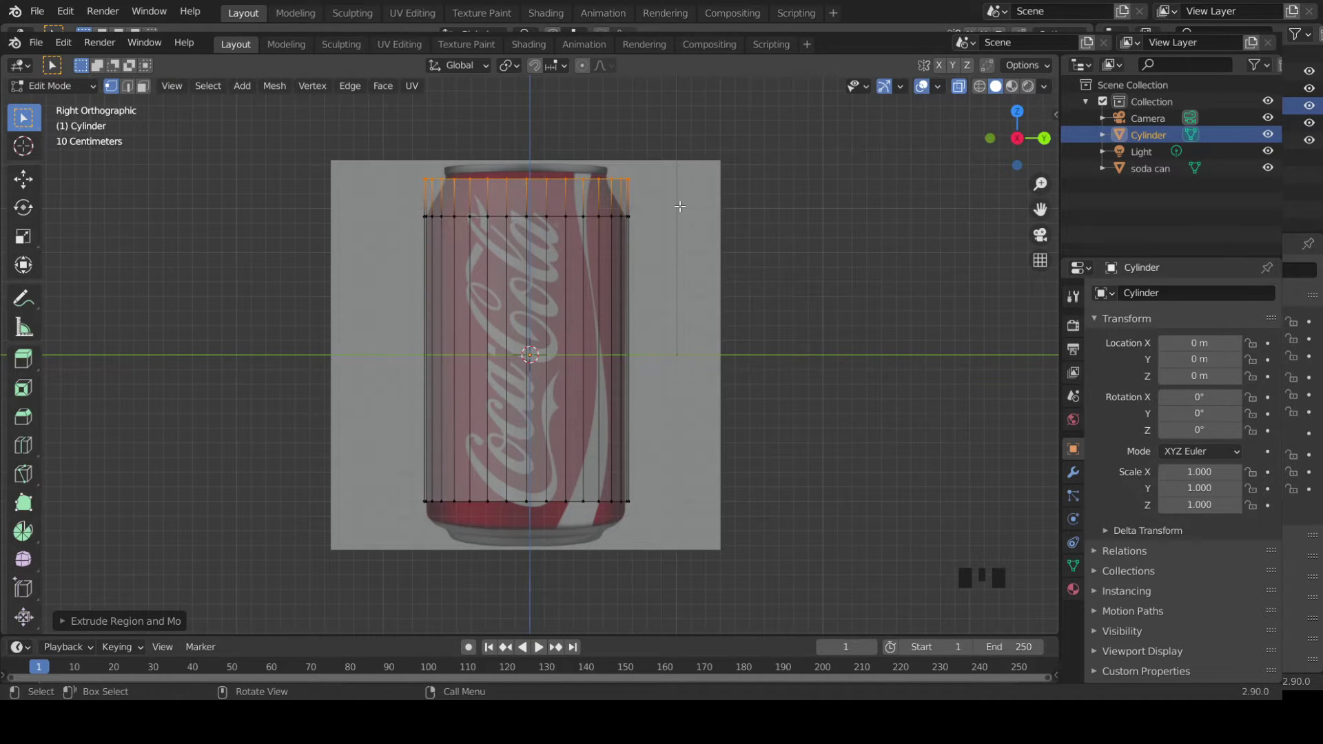
{"action": "key", "text": "s"}
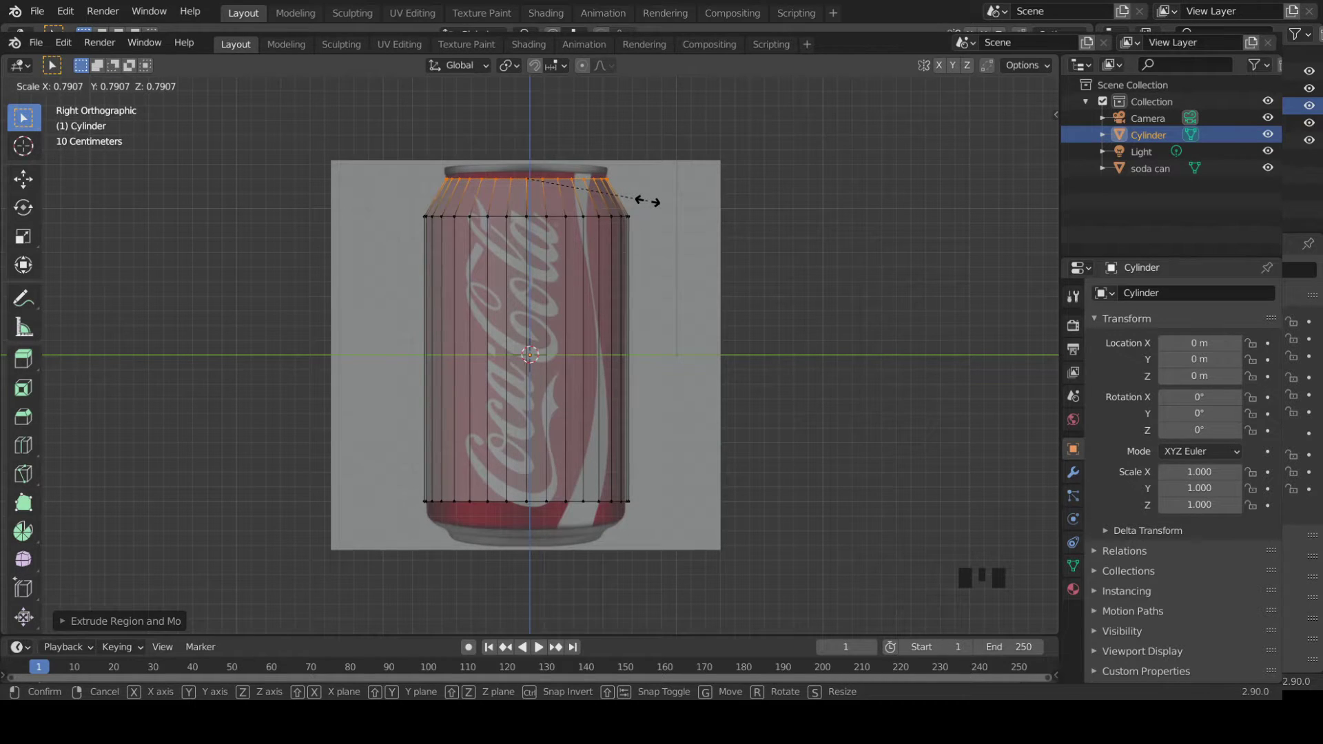
- Extrude two more rings upward to form the can's short neck and top
{"action": "key", "text": "e"}
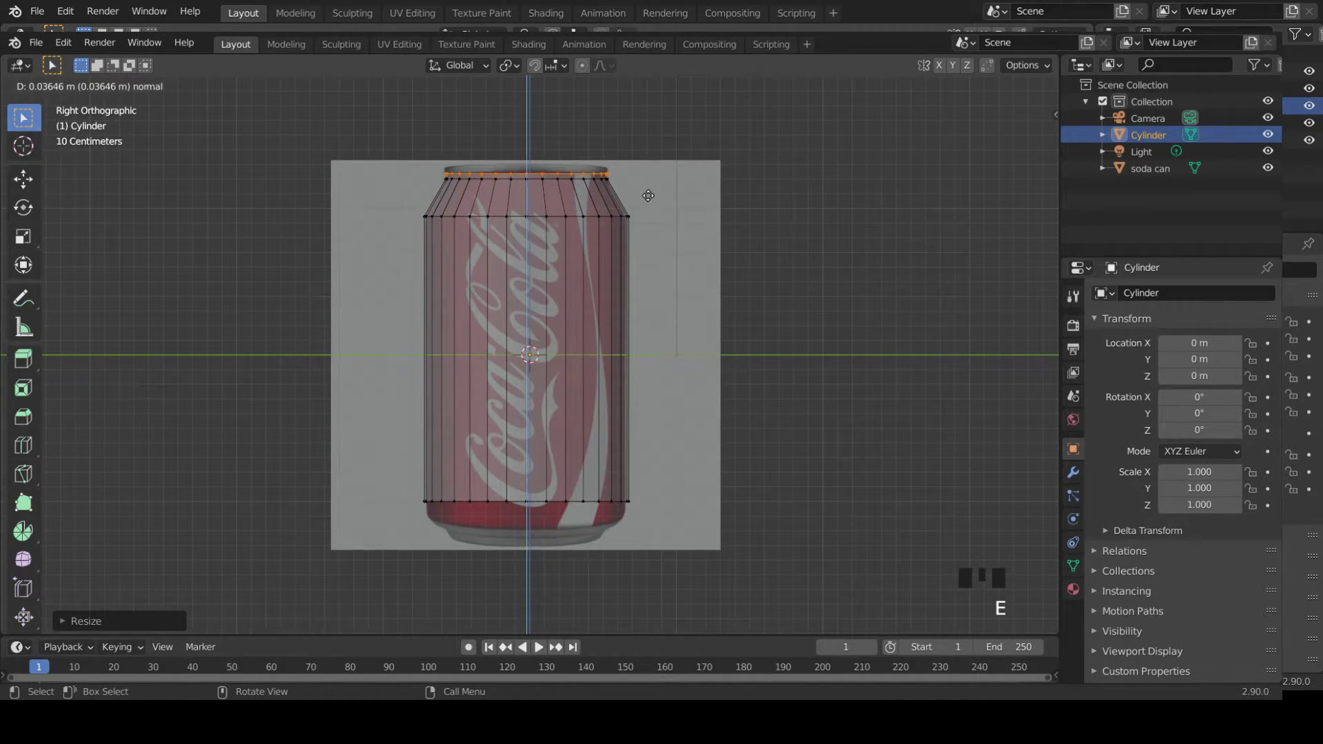
{"action": "key", "text": "e"}
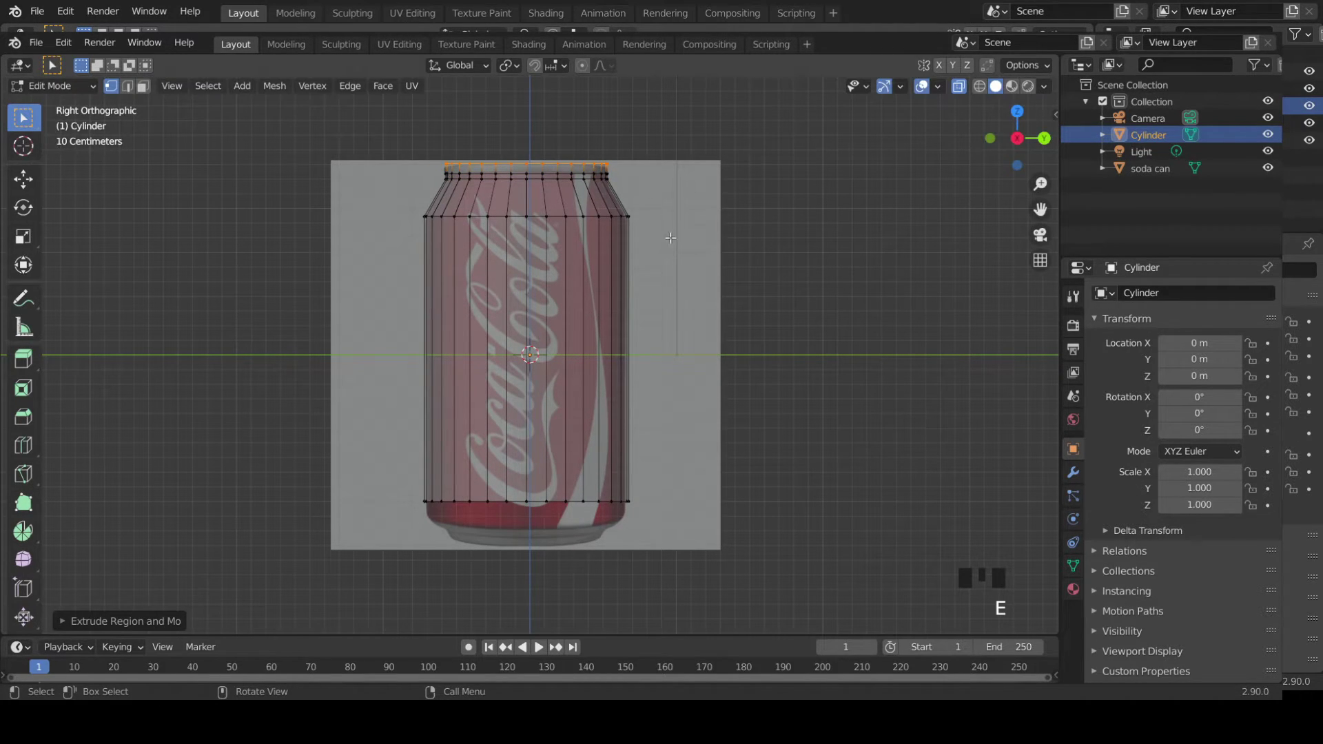
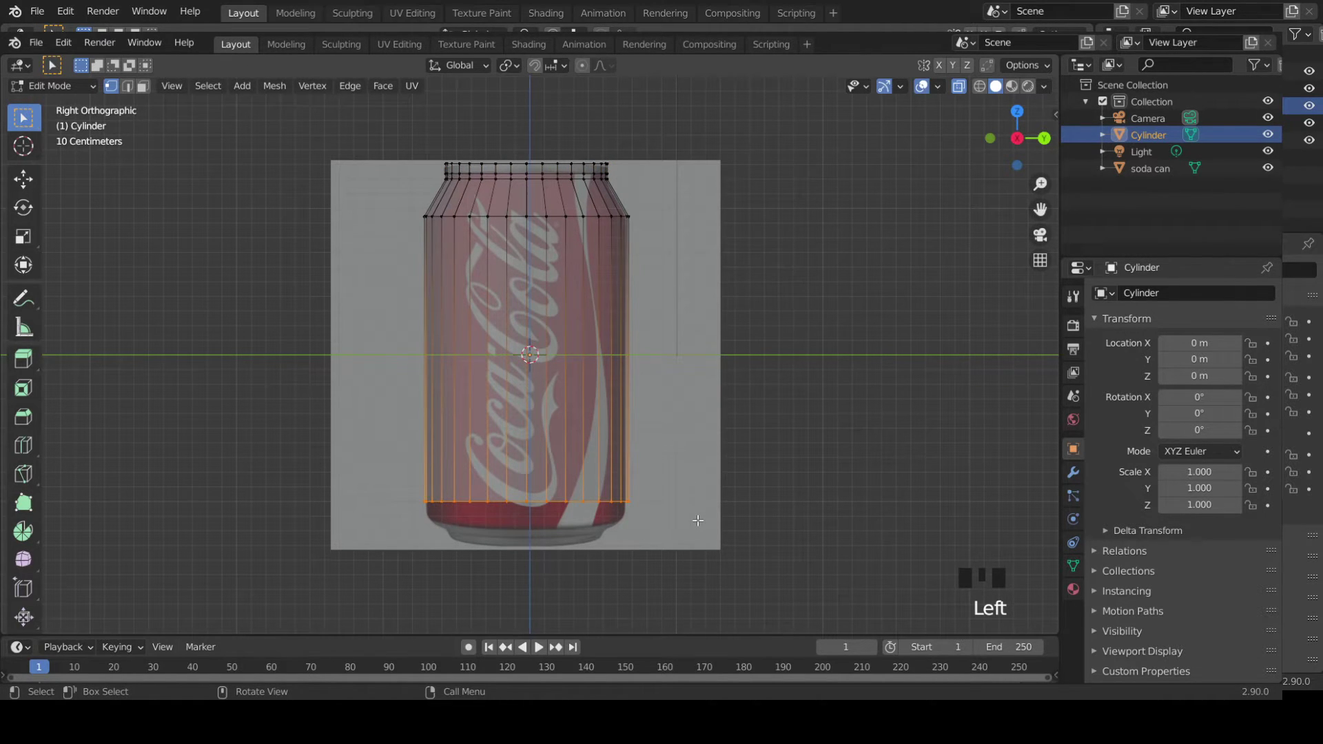
- Lower the bottom ring, then extrude and scale it inward twice for the stepped base
{"action": "key", "text": "g"}
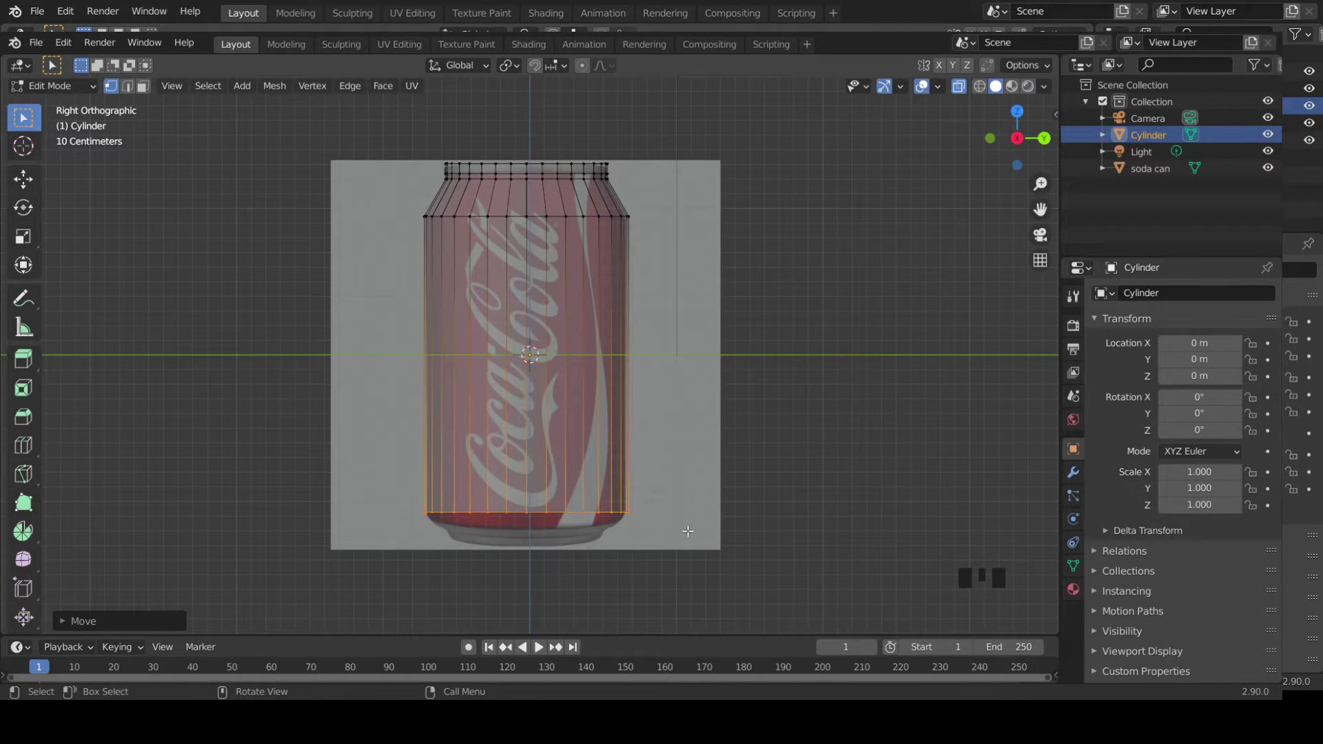
{"action": "key", "text": "e"}
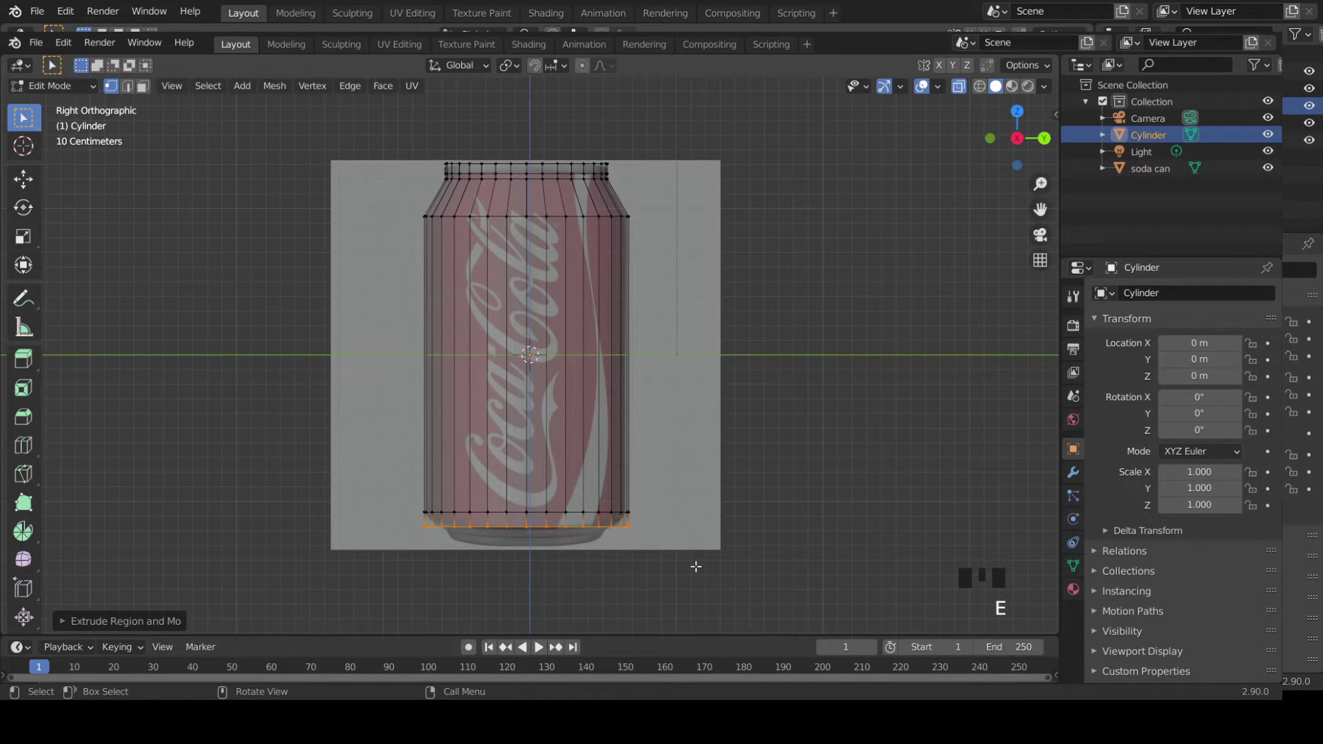
{"action": "key", "text": "s"}
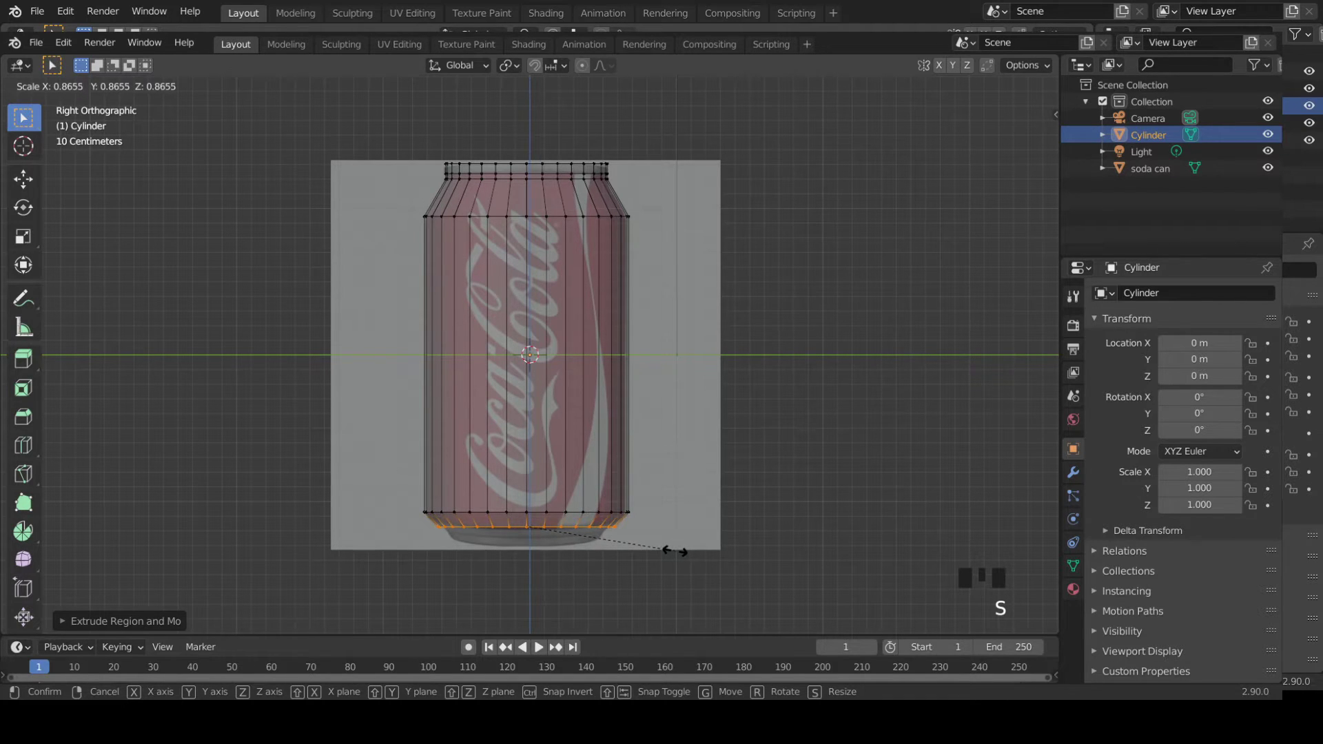
{"action": "key", "text": "e"}
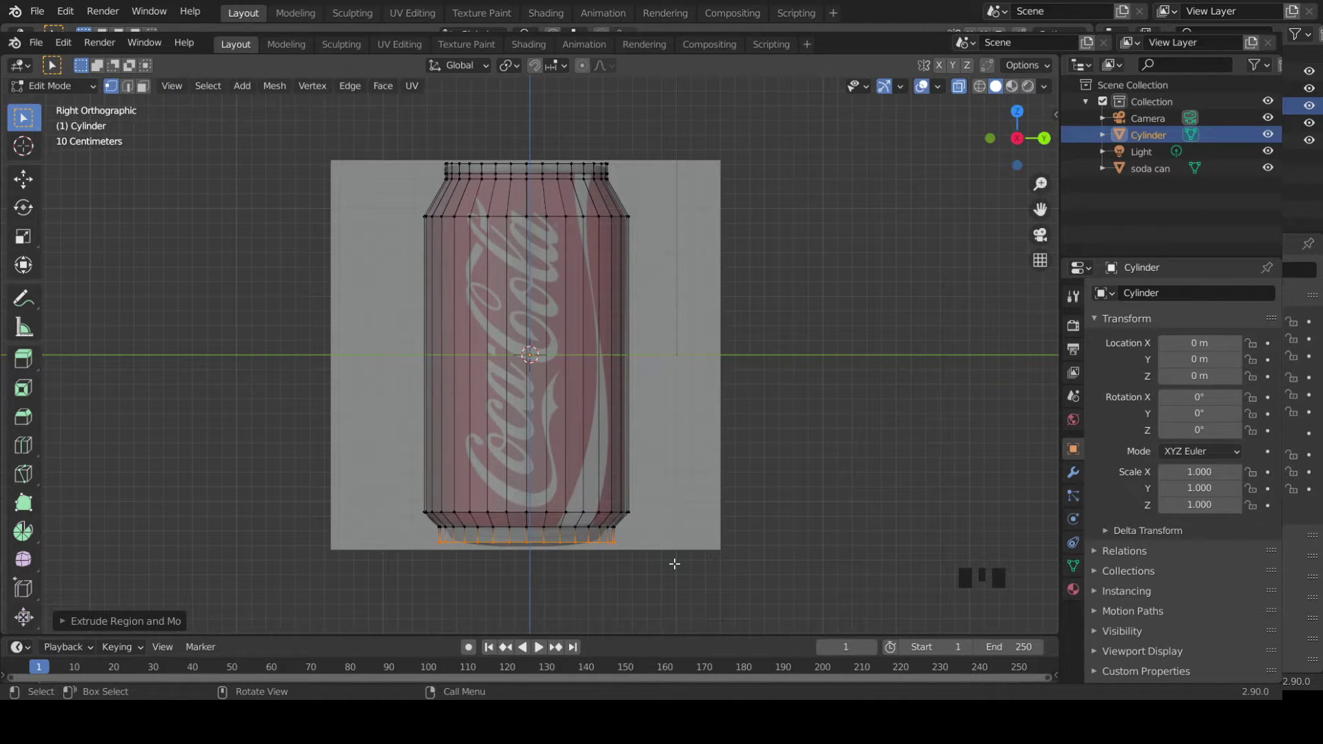
{"action": "key", "text": "s"}
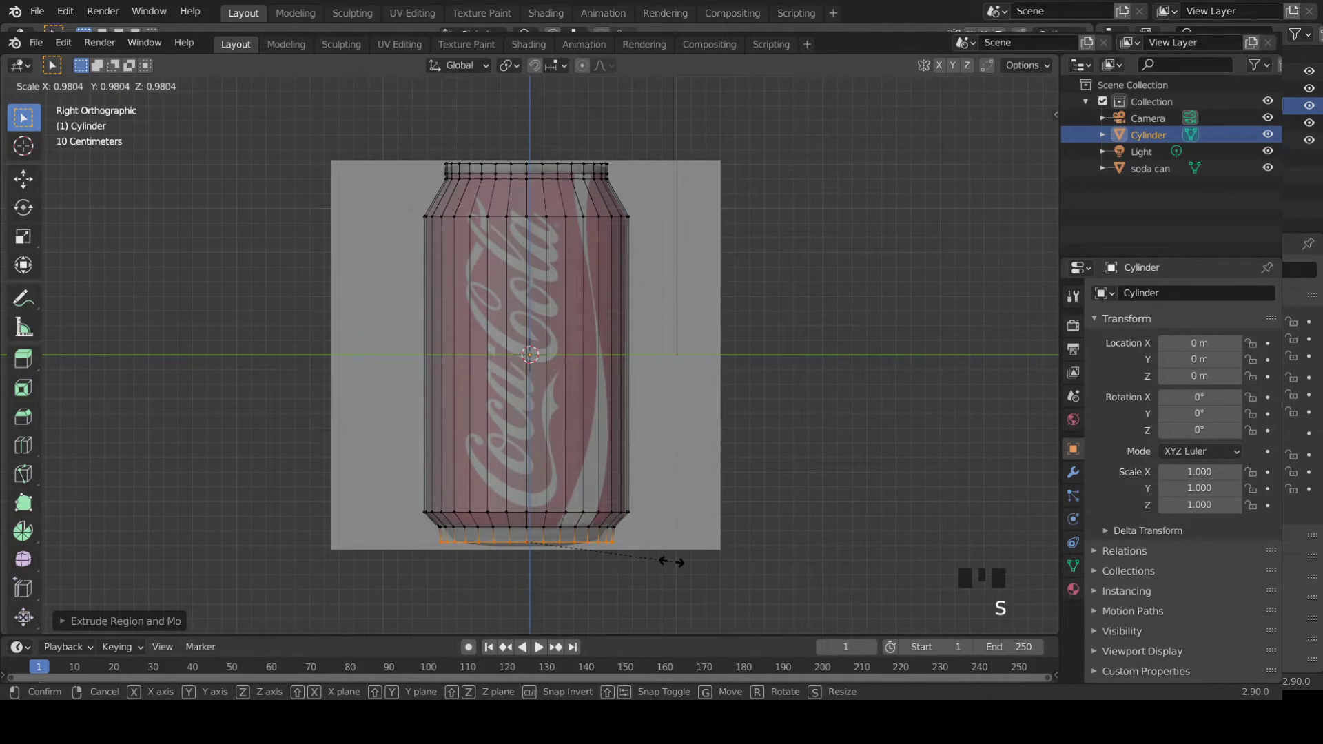
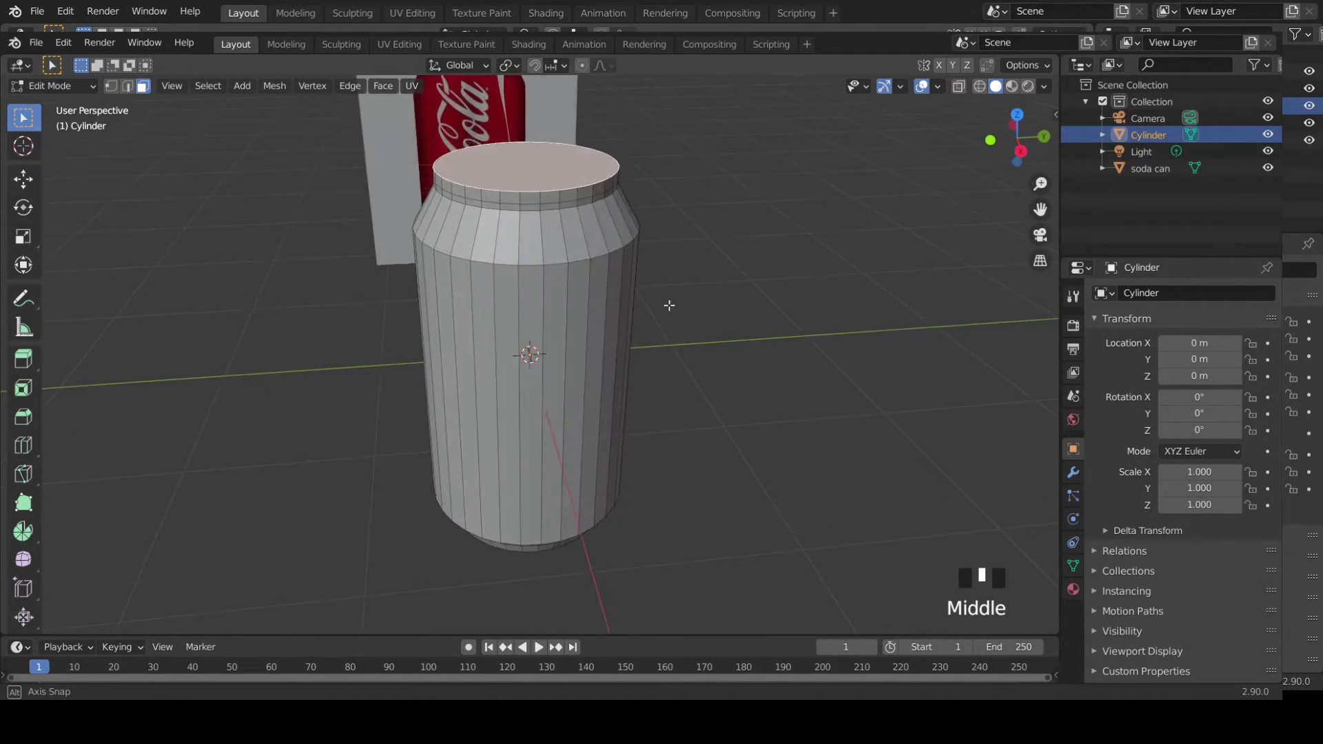
- Inset the top face into a rim ring, push the inner lid down, shrink it and set its depth
{"action": "scroll", "scroll_direction": "up", "scroll_amount": 3}
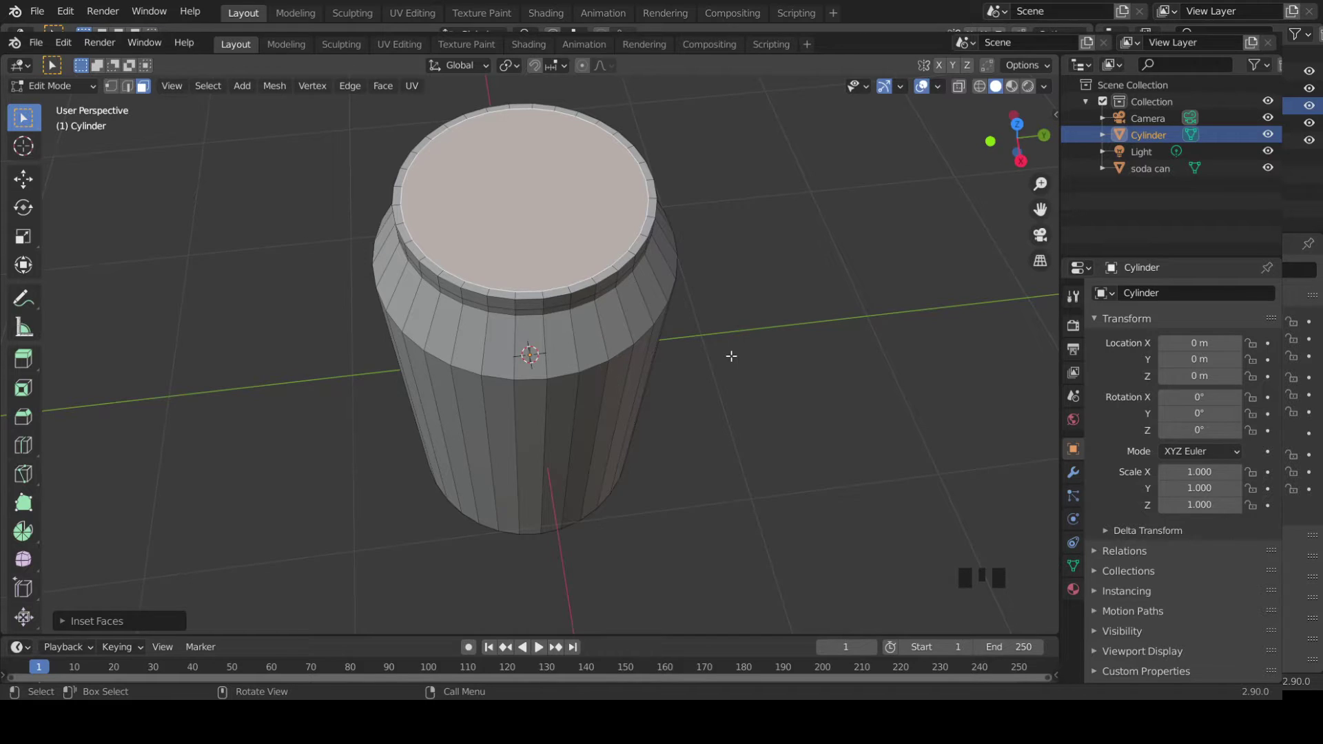
{"action": "key", "text": "e"}
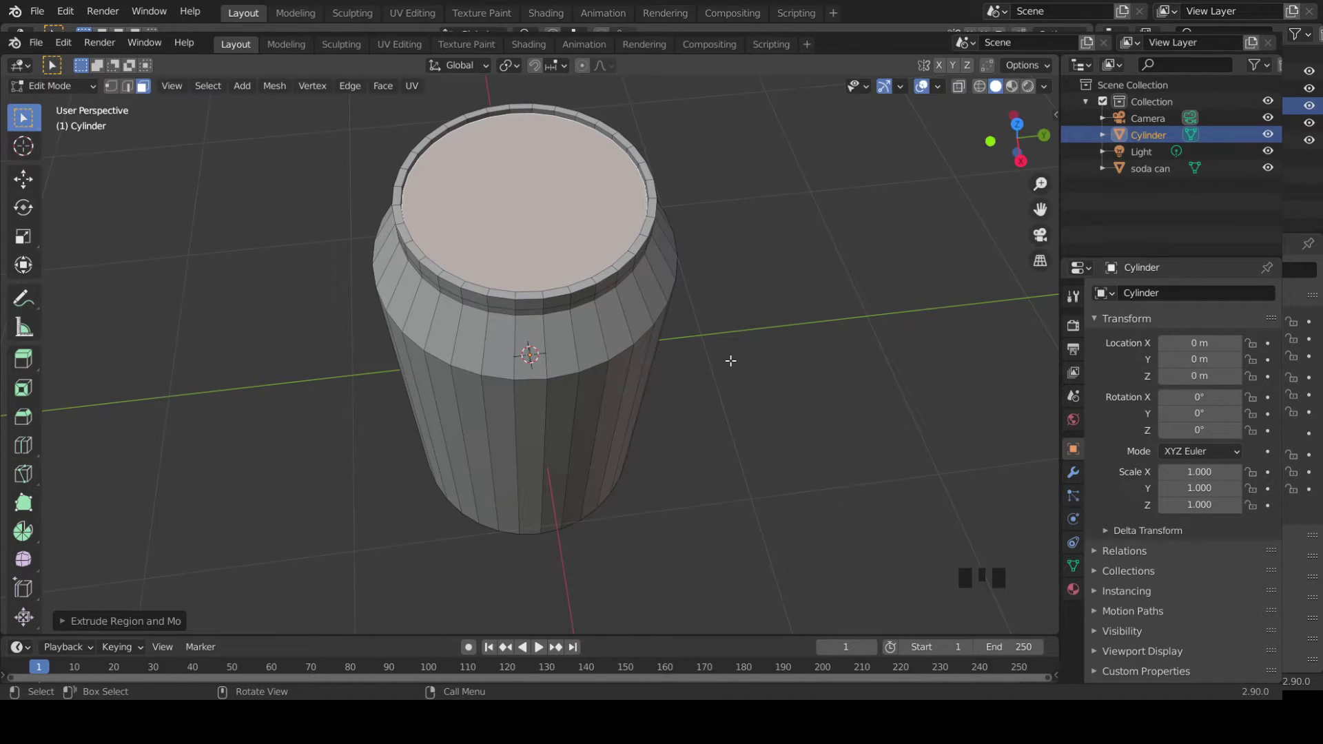
{"action": "key", "text": "e"}
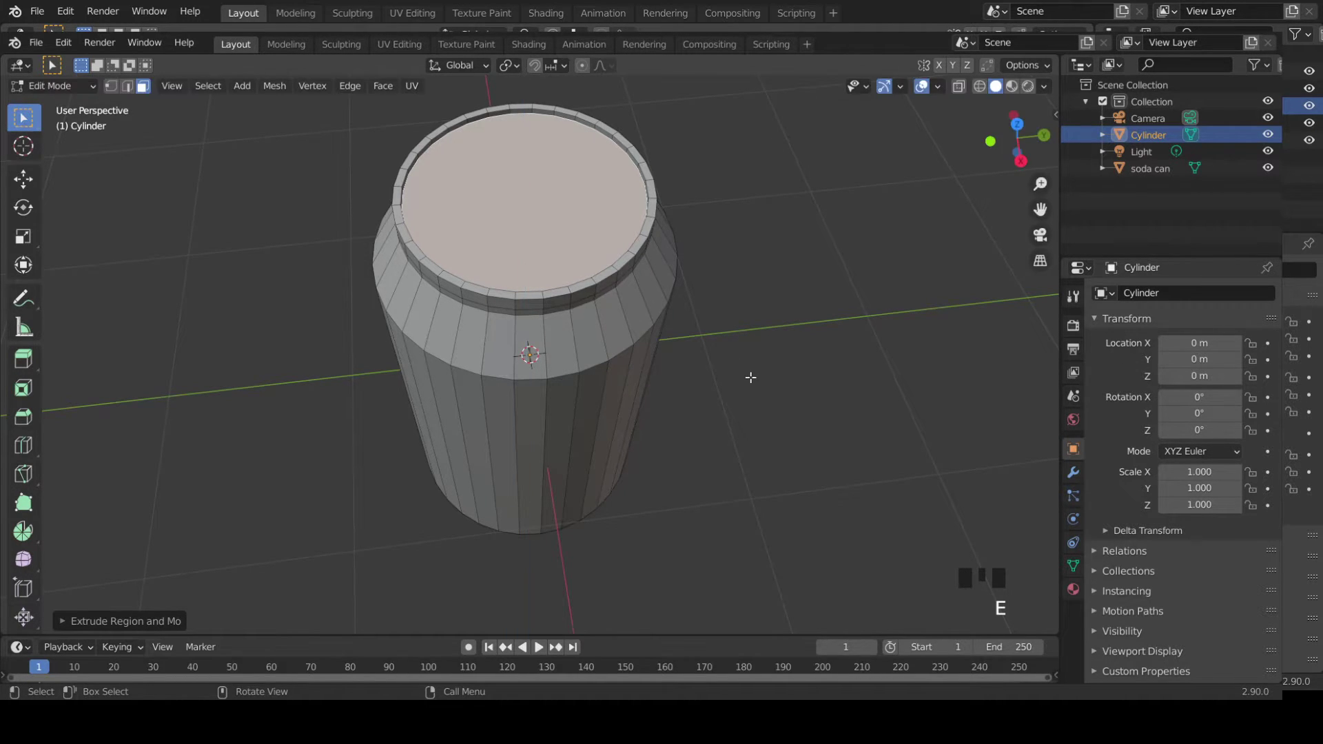
{"action": "key", "text": "s"}
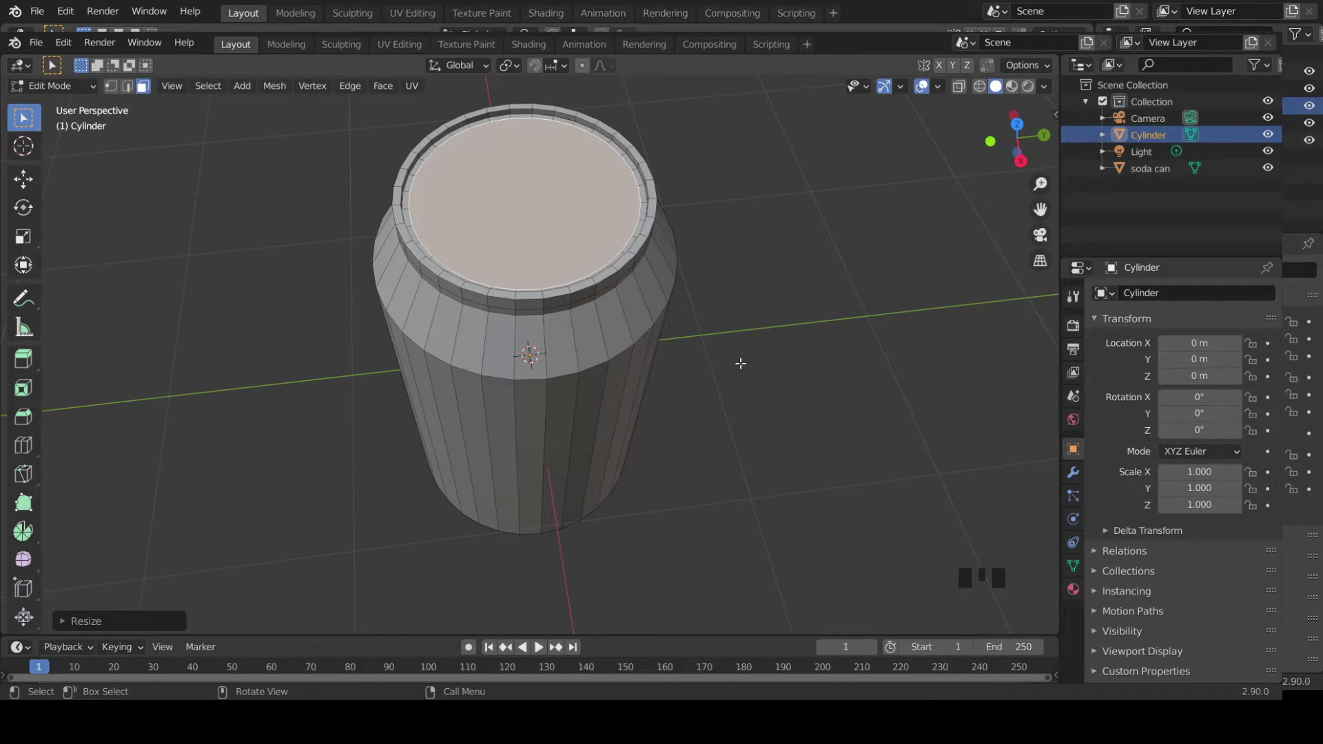
{"action": "key", "text": "e"}
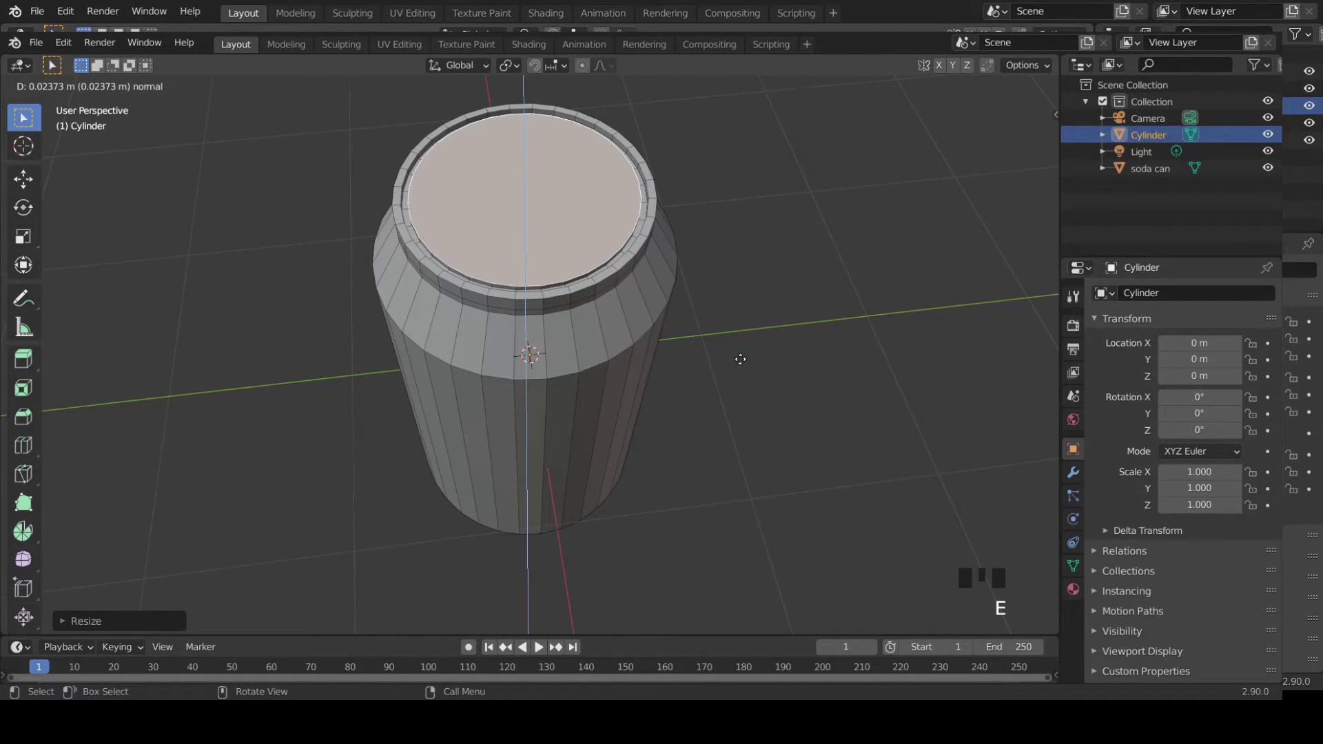
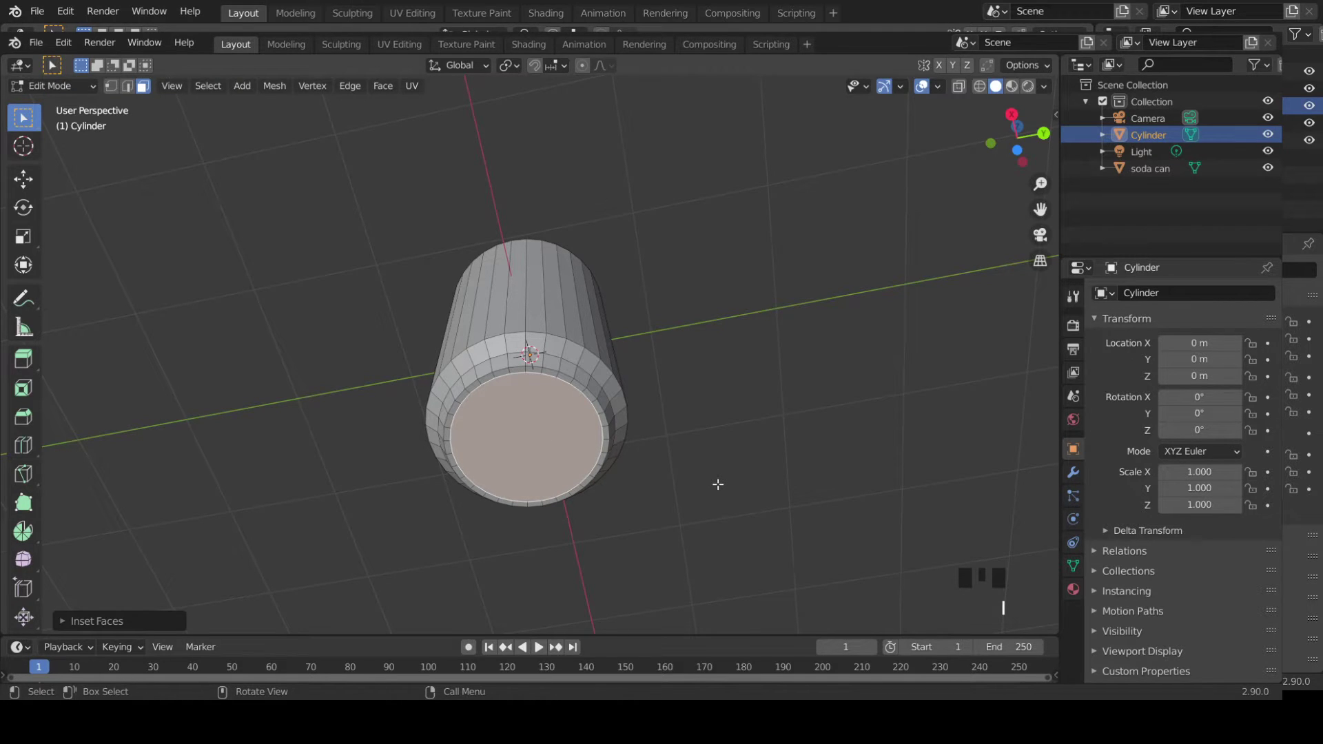
- Inset the can's bottom face to add a base ring
{"action": "key", "text": "i"}
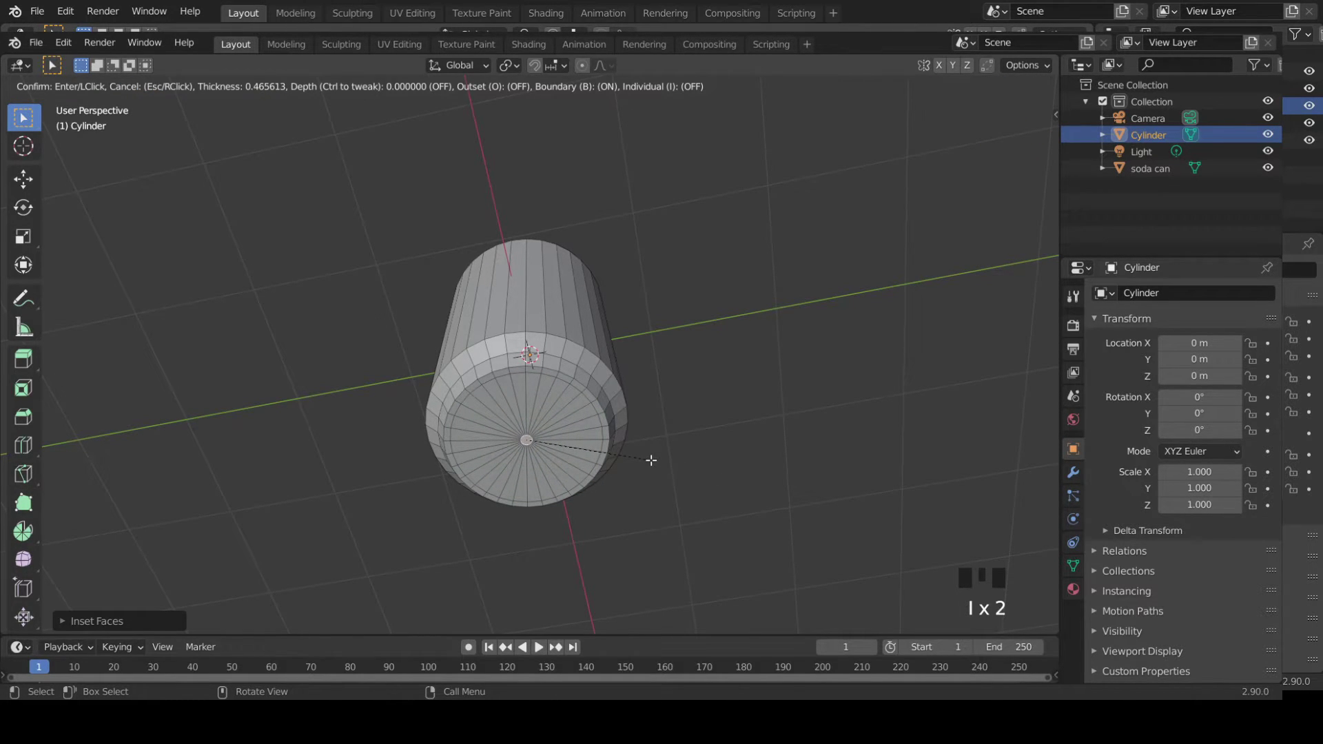
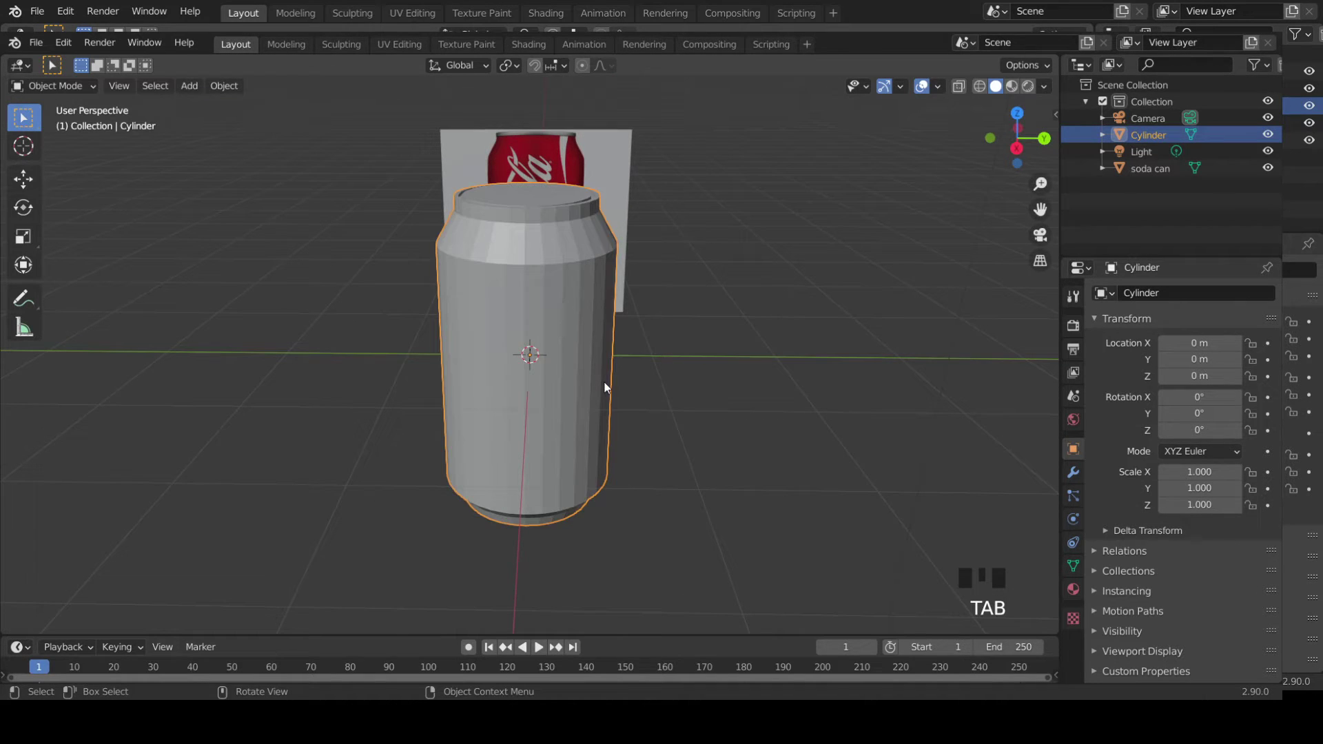
- Back in Object Mode, select the cylinder and apply Shade Smooth
{"action": "left_click_drag", "start_coordinate": [689, 378], "coordinate": [693, 325]}
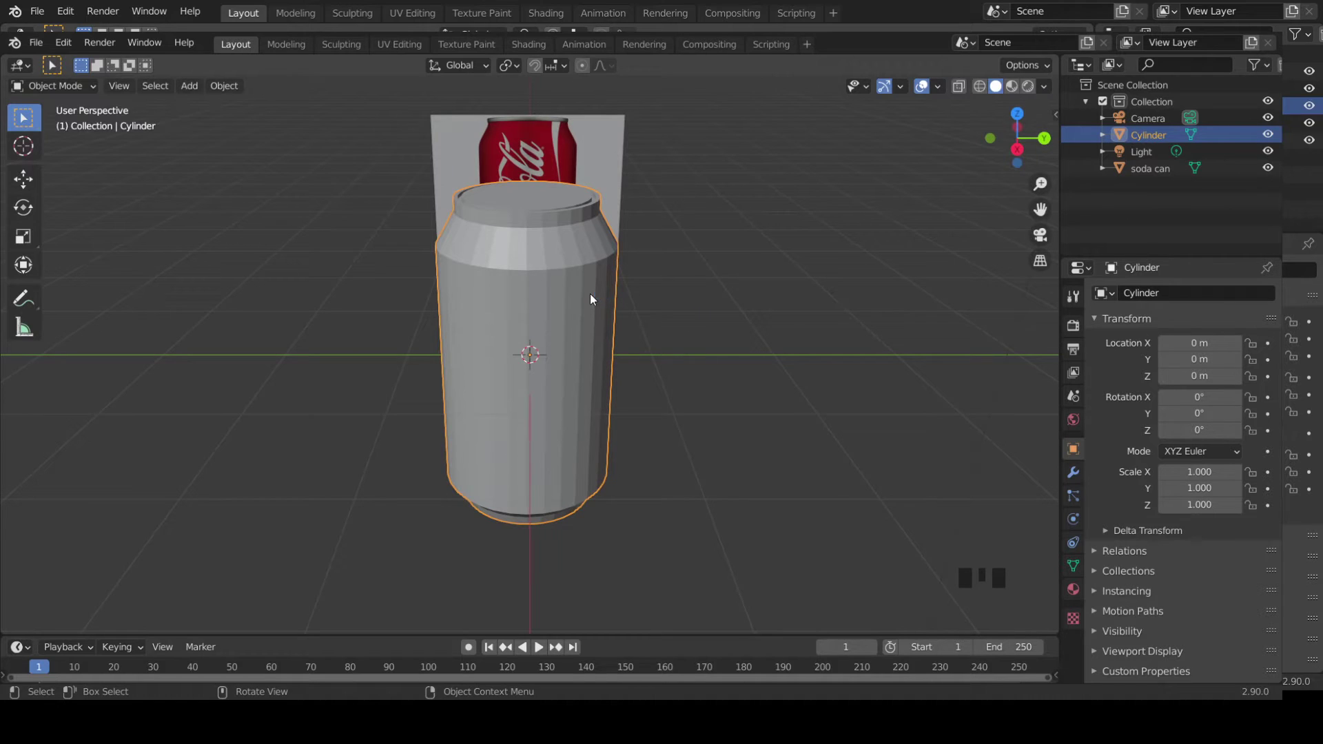
{"action": "left_click", "coordinate": [569, 294]}
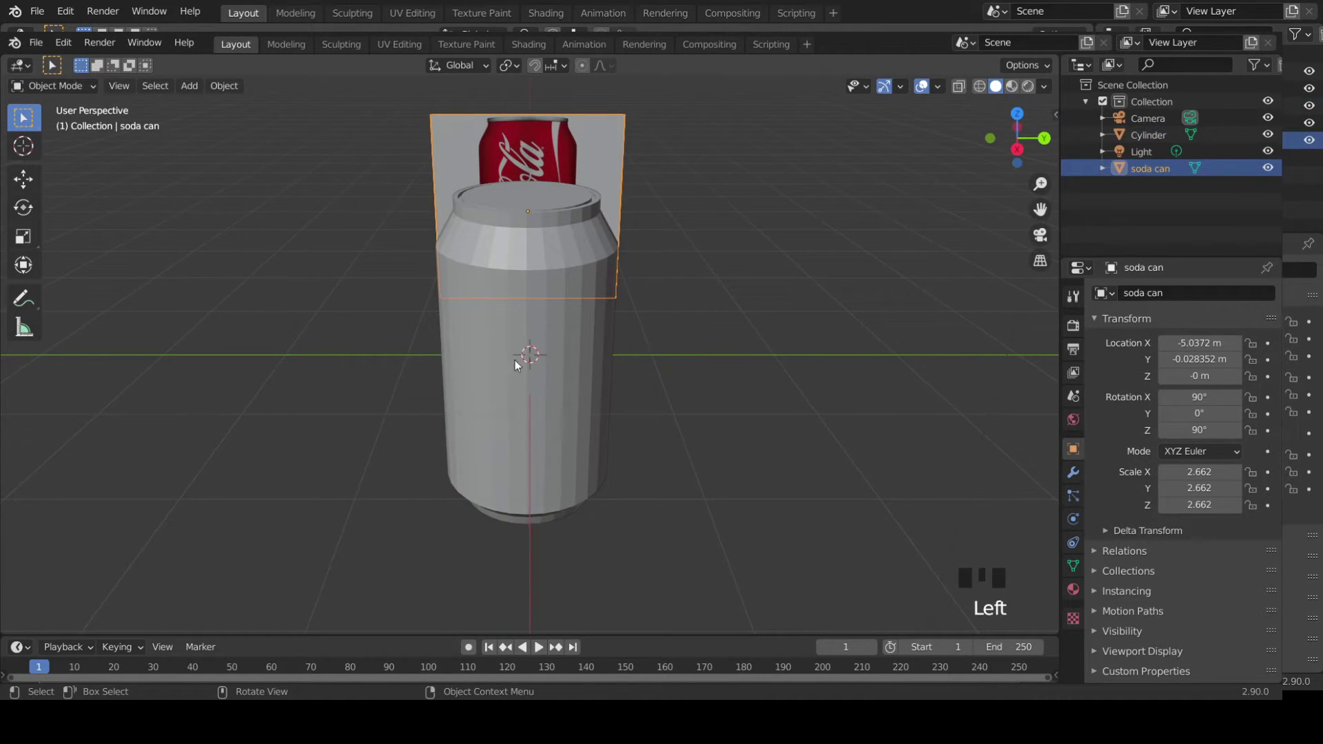
{"action": "left_click", "coordinate": [534, 396]}
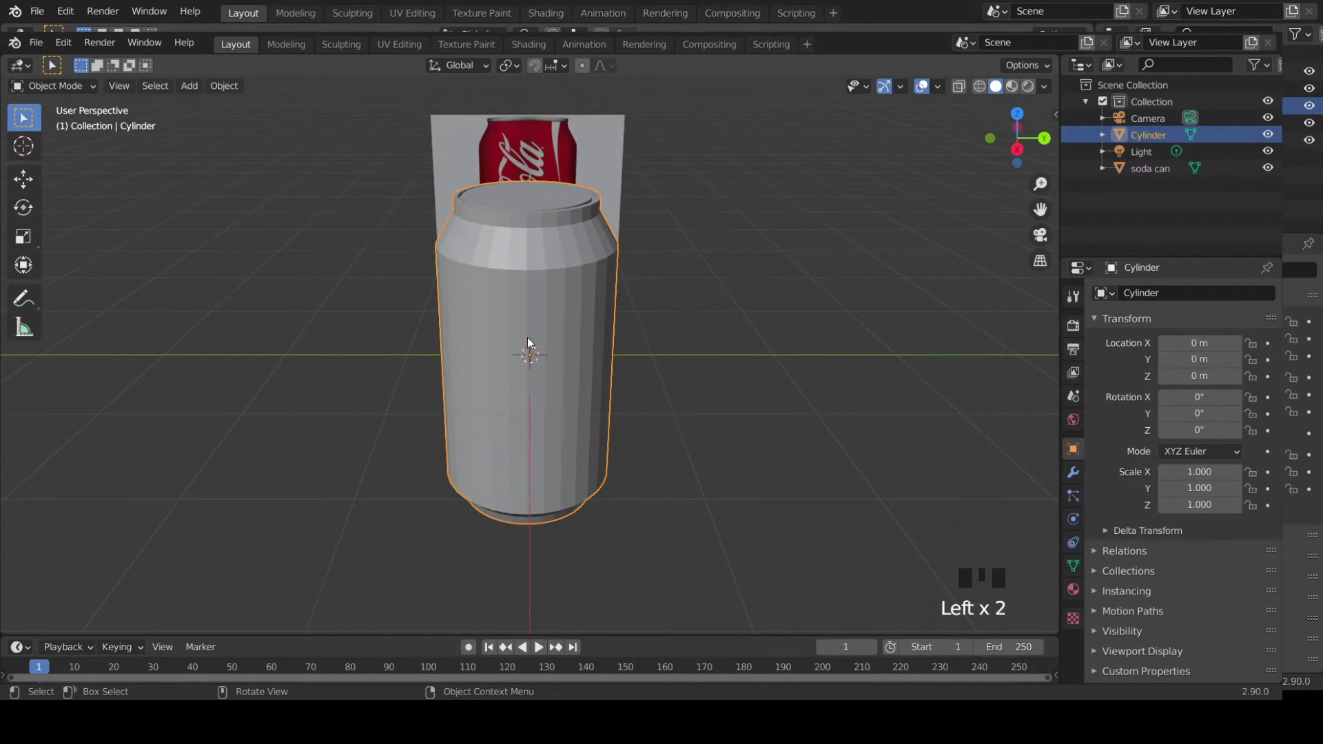
{"action": "left_click", "coordinate": [749, 423]}
{"action": "left_click_drag", "start_coordinate": [752, 421], "coordinate": [505, 364]}
{"action": "left_click", "coordinate": [504, 363]}
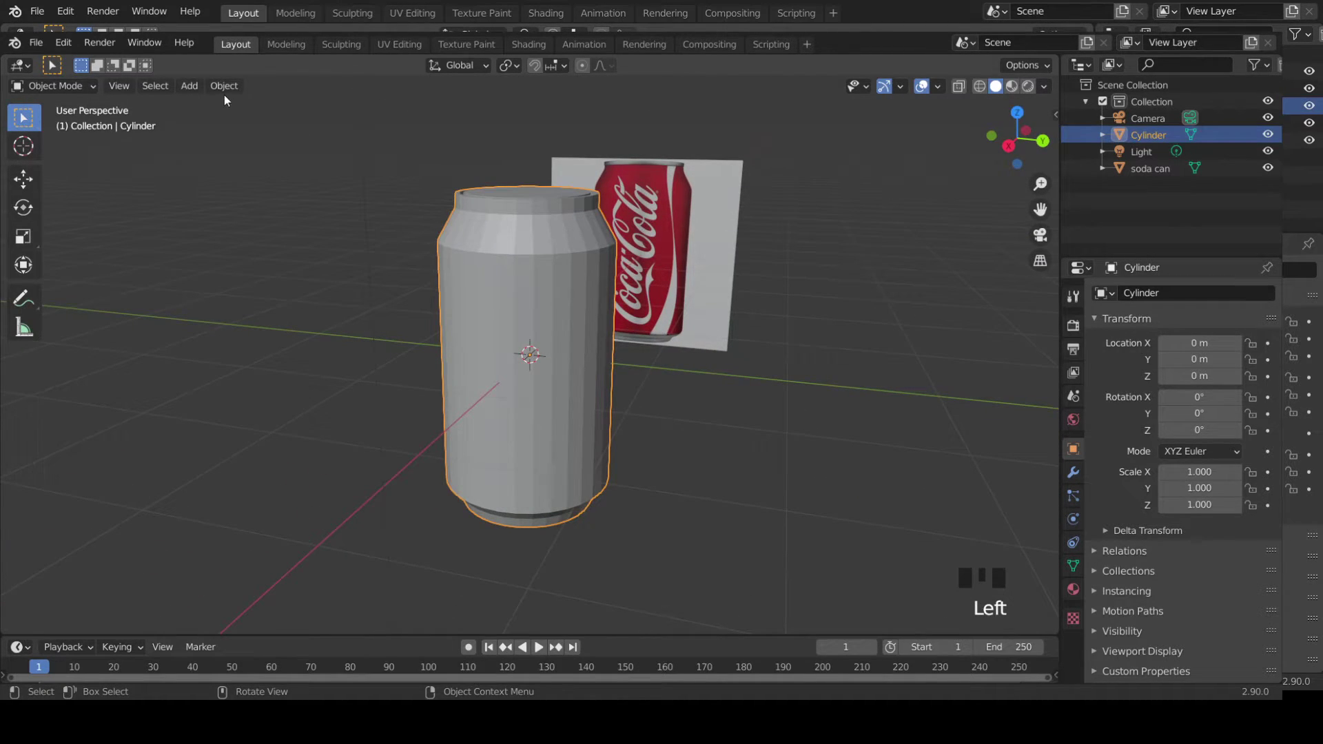
{"action": "left_click_drag", "start_coordinate": [229, 96], "coordinate": [358, 392]}
- Orbit and zoom around the smoothed can to inspect its body
{"action": "left_click_drag", "start_coordinate": [655, 411], "coordinate": [665, 388]}
{"action": "scroll", "scroll_direction": "up", "scroll_amount": 3}
{"action": "left_click_drag", "start_coordinate": [631, 394], "coordinate": [643, 411]}
{"action": "scroll", "scroll_direction": "down", "scroll_amount": 3}
{"action": "left_click_drag", "start_coordinate": [668, 416], "coordinate": [664, 330]}
{"action": "scroll", "scroll_direction": "up", "scroll_amount": 3}
{"action": "left_click", "coordinate": [548, 345]}
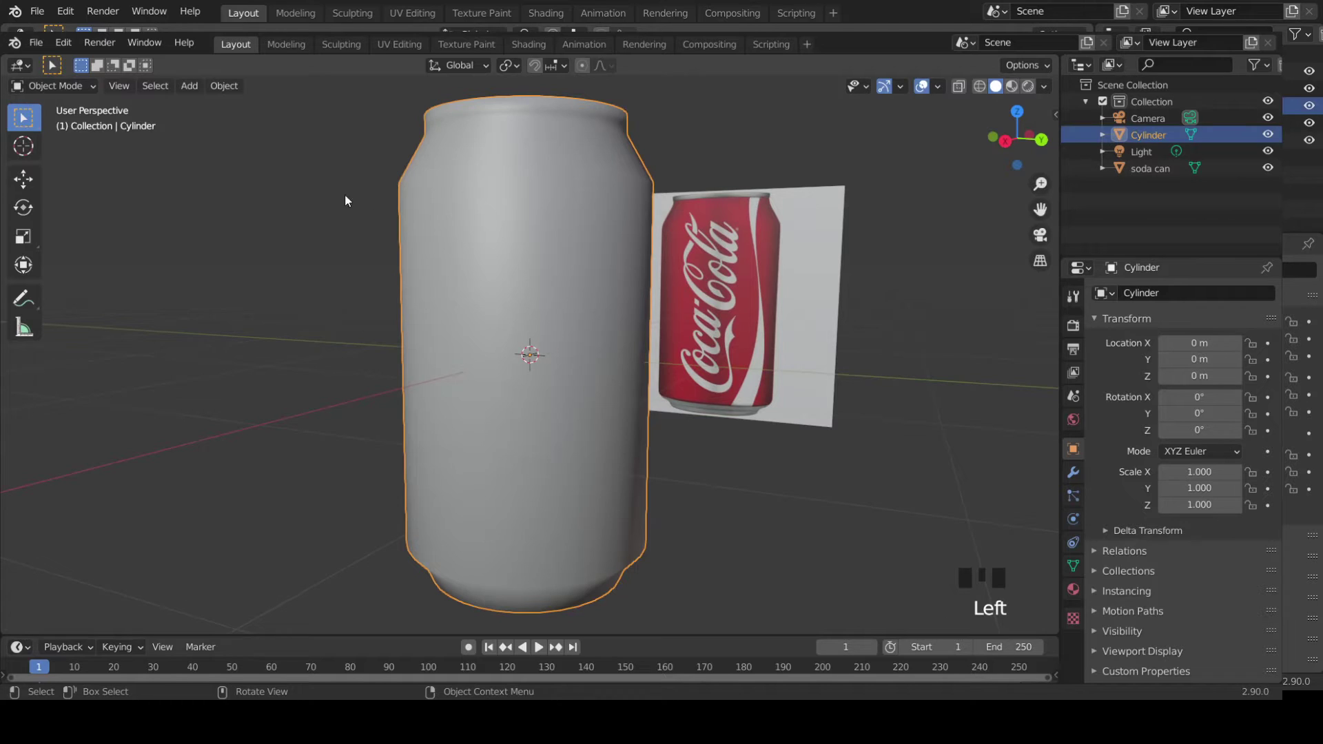
- Add a level-2 Subdivision Surface modifier to the can (Ctrl+2) and inspect the rounded shape
{"action": "left_click", "coordinate": [441, 241]}
{"action": "left_click", "coordinate": [1076, 478]}
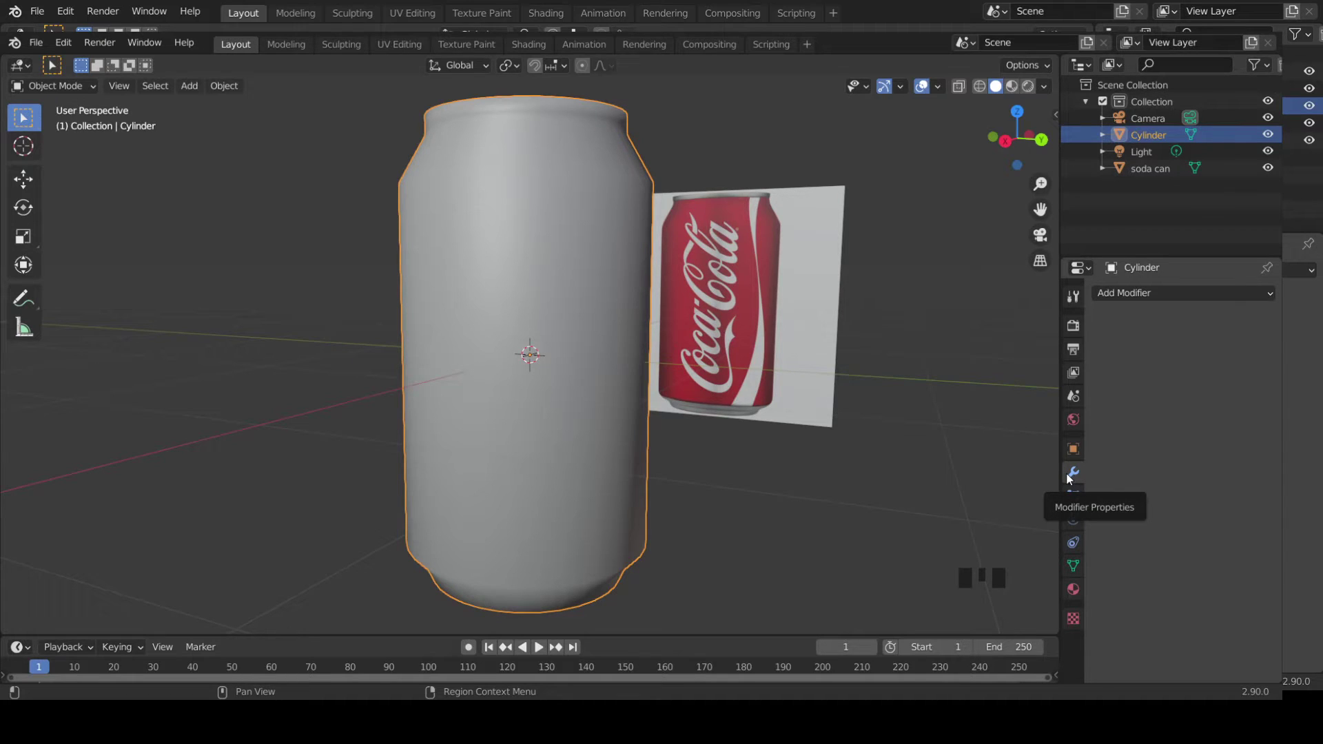
{"action": "left_click", "coordinate": [1121, 298]}
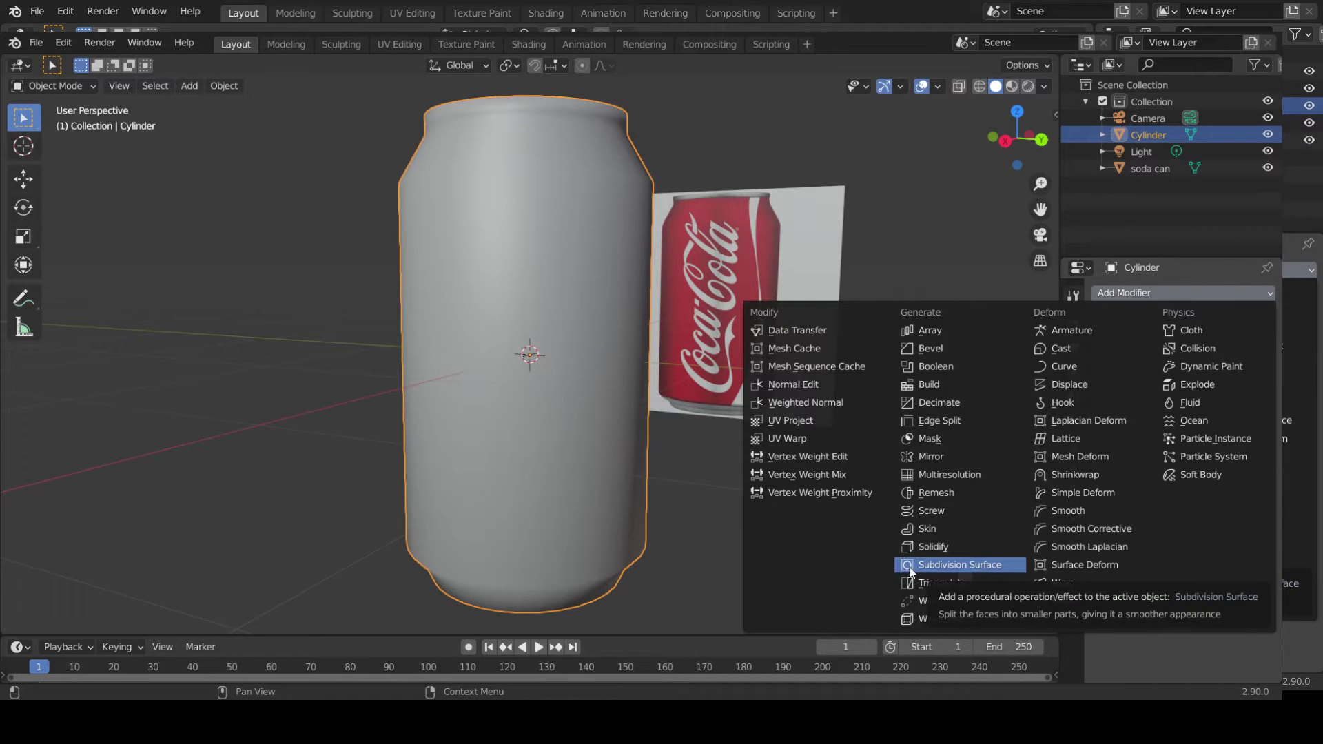
{"action": "left_click", "coordinate": [708, 543]}
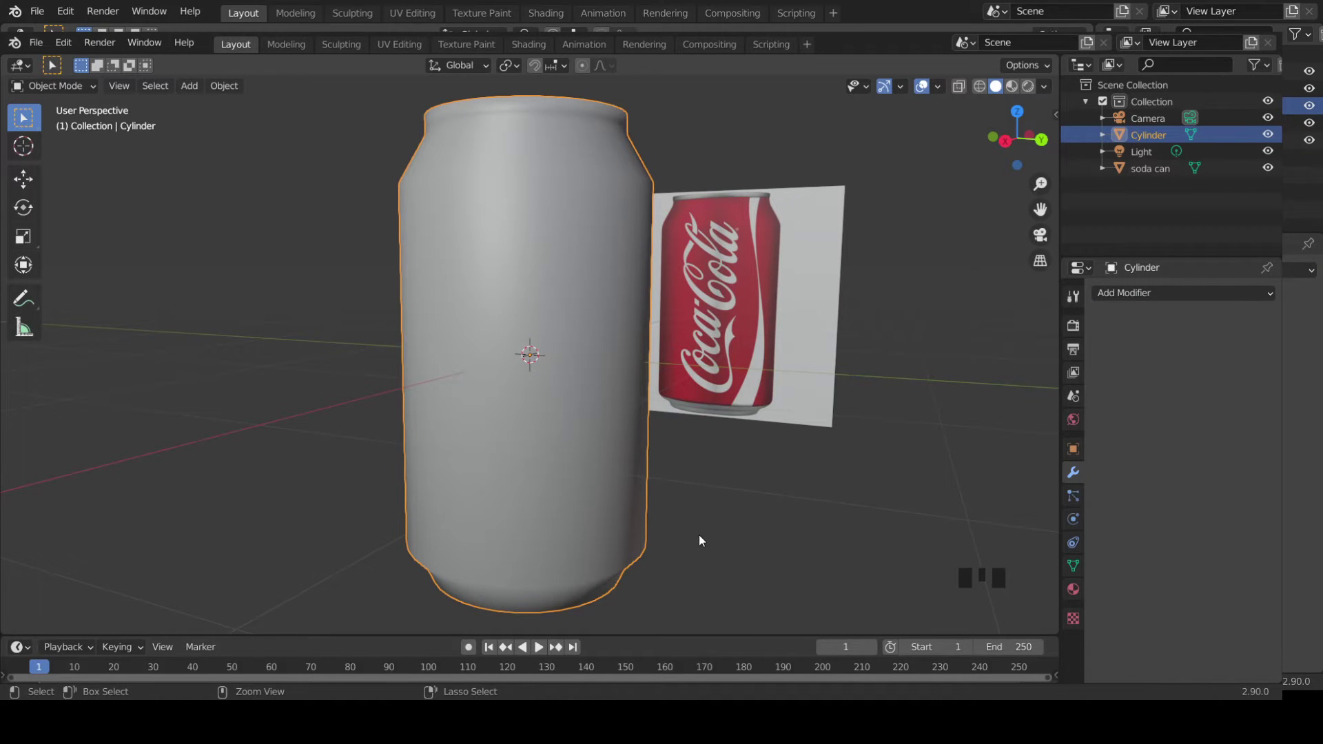
{"action": "key", "text": "ctrl+2"}
{"action": "left_click_drag", "start_coordinate": [739, 468], "coordinate": [834, 489]}
{"action": "scroll", "scroll_direction": "up", "scroll_amount": 3}
{"action": "left_click_drag", "start_coordinate": [1291, 305], "coordinate": [1173, 299]}
{"action": "left_click", "coordinate": [1047, 539]}
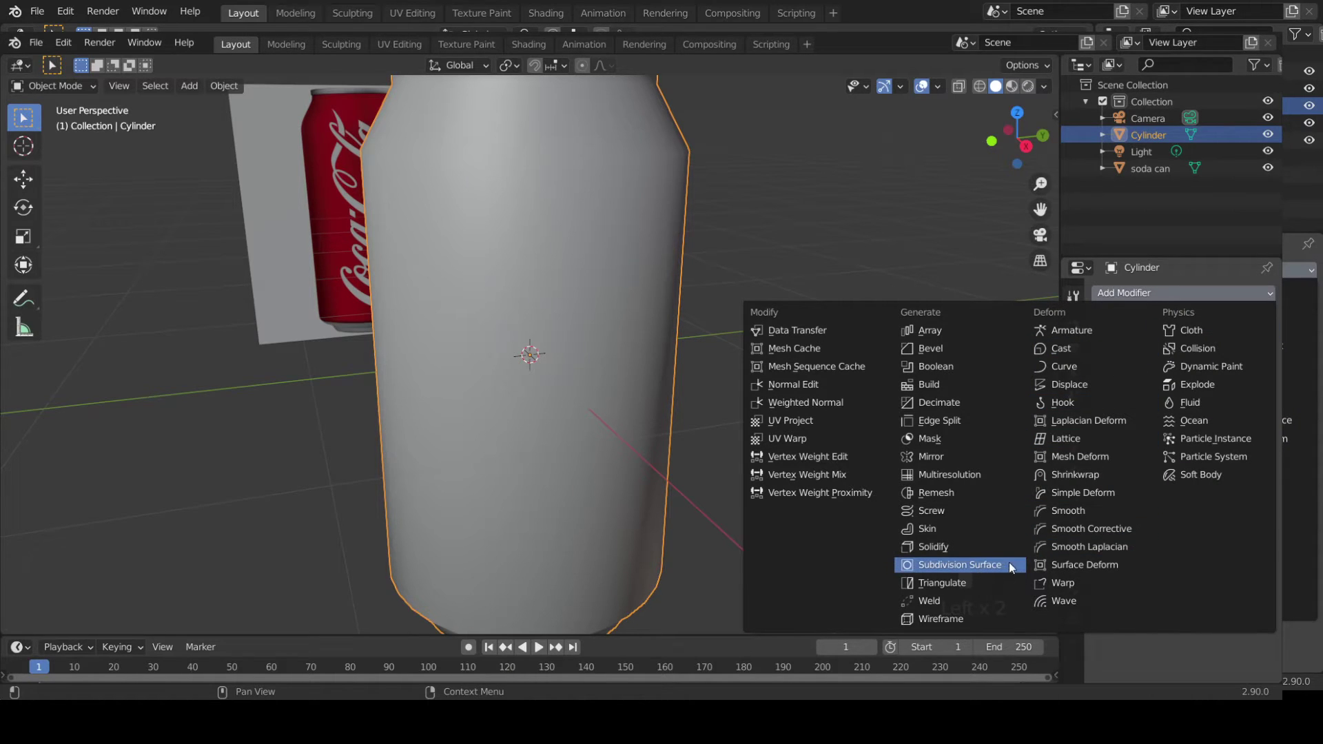
{"action": "left_click_drag", "start_coordinate": [1167, 406], "coordinate": [814, 390]}
{"action": "left_click_drag", "start_coordinate": [808, 373], "coordinate": [771, 317]}
{"action": "scroll", "scroll_direction": "down", "scroll_amount": 3}
{"action": "left_click_drag", "start_coordinate": [718, 396], "coordinate": [698, 394]}
{"action": "scroll", "scroll_direction": "up", "scroll_amount": 3}
{"action": "scroll", "scroll_direction": "down", "scroll_amount": 3}
{"action": "left_click_drag", "start_coordinate": [697, 394], "coordinate": [620, 301]}
{"action": "left_click", "coordinate": [620, 301]}
- Loop-cut edge loops near the can's bottom and top so the subdivided shoulders stay crisp
{"action": "key", "text": "Tab"}
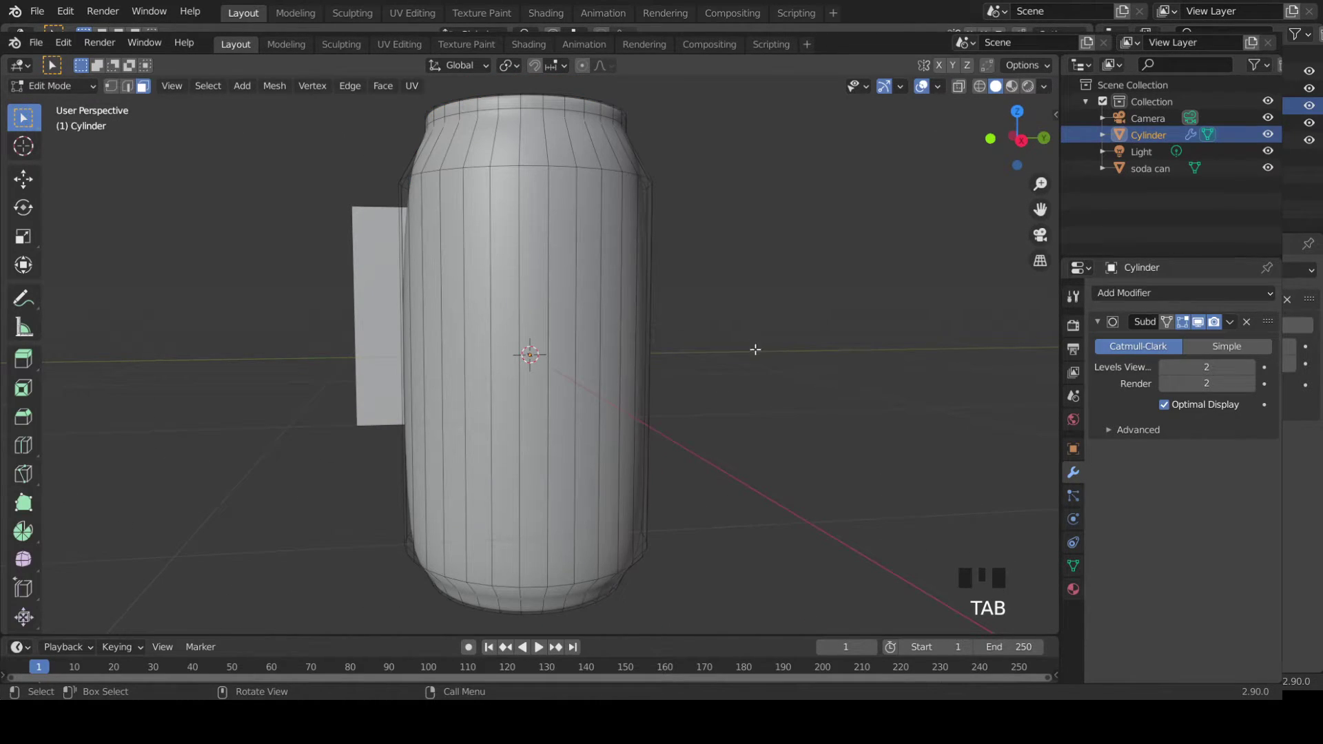
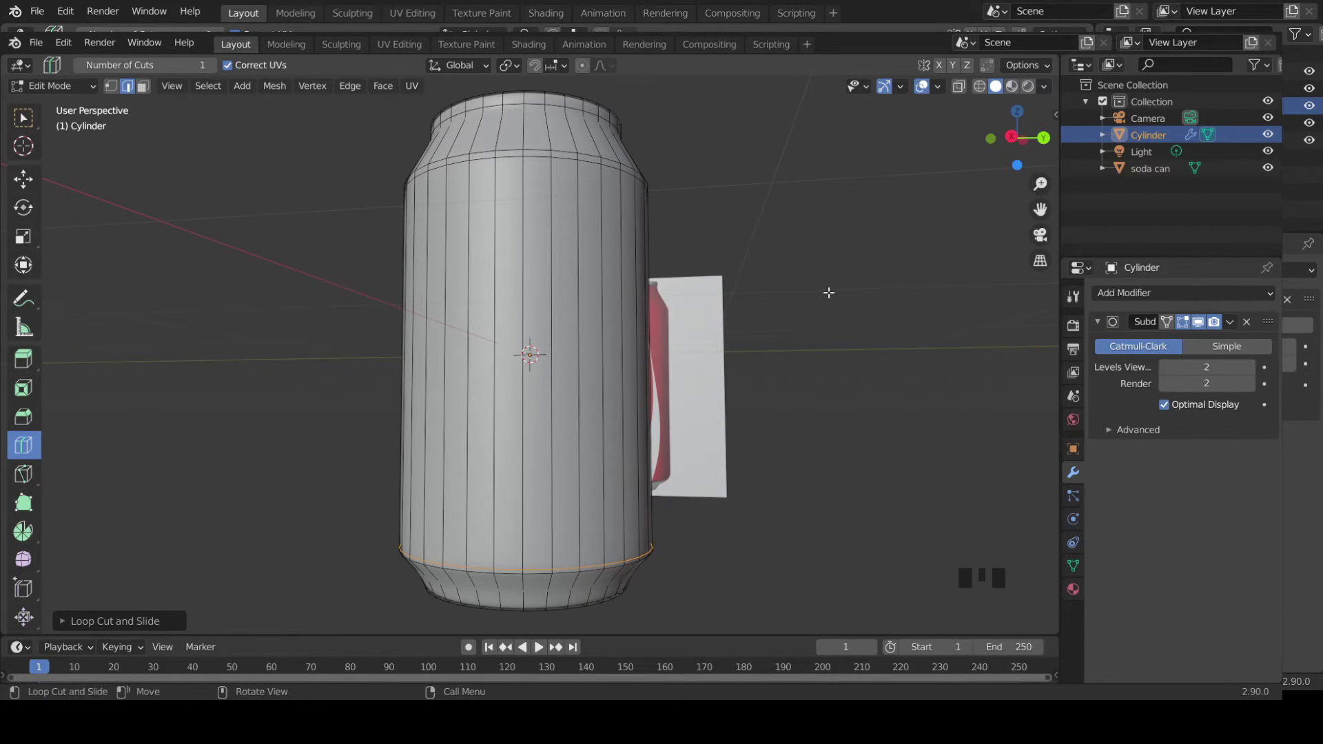
{"action": "key", "text": "ctrl+z"}
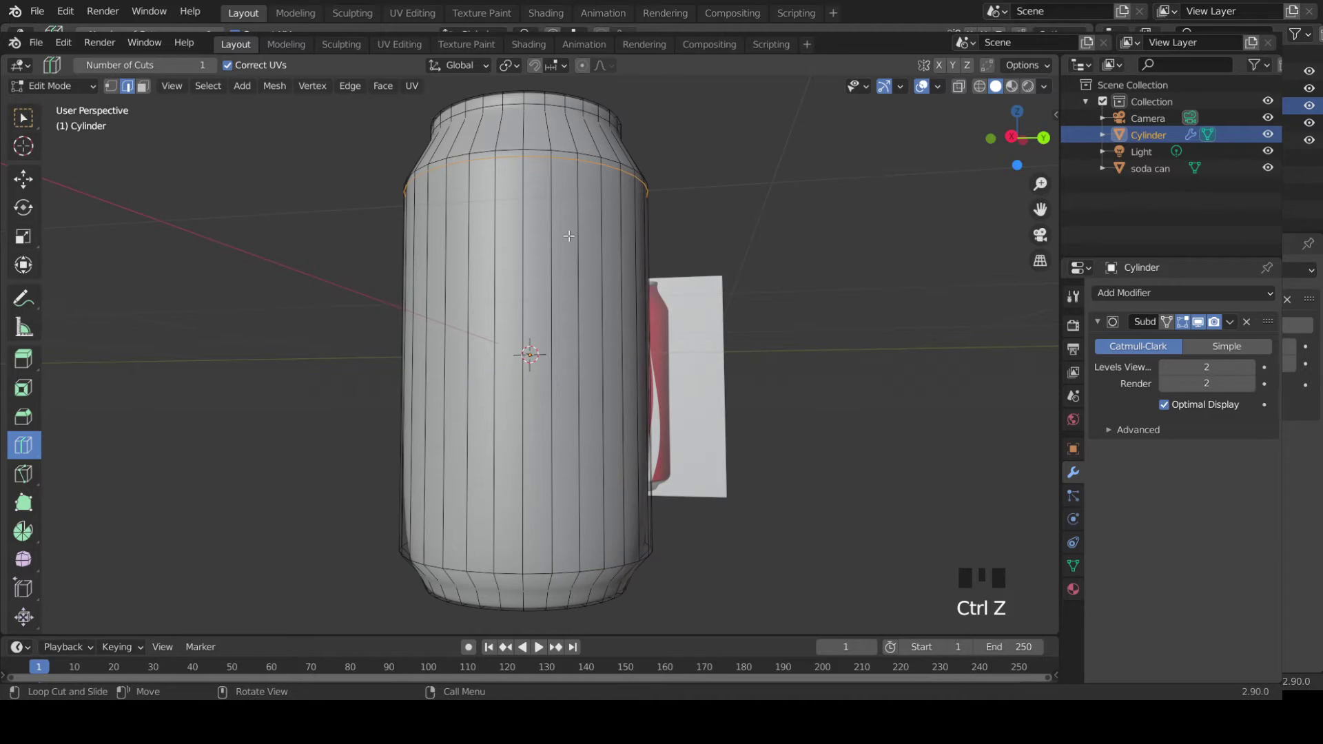
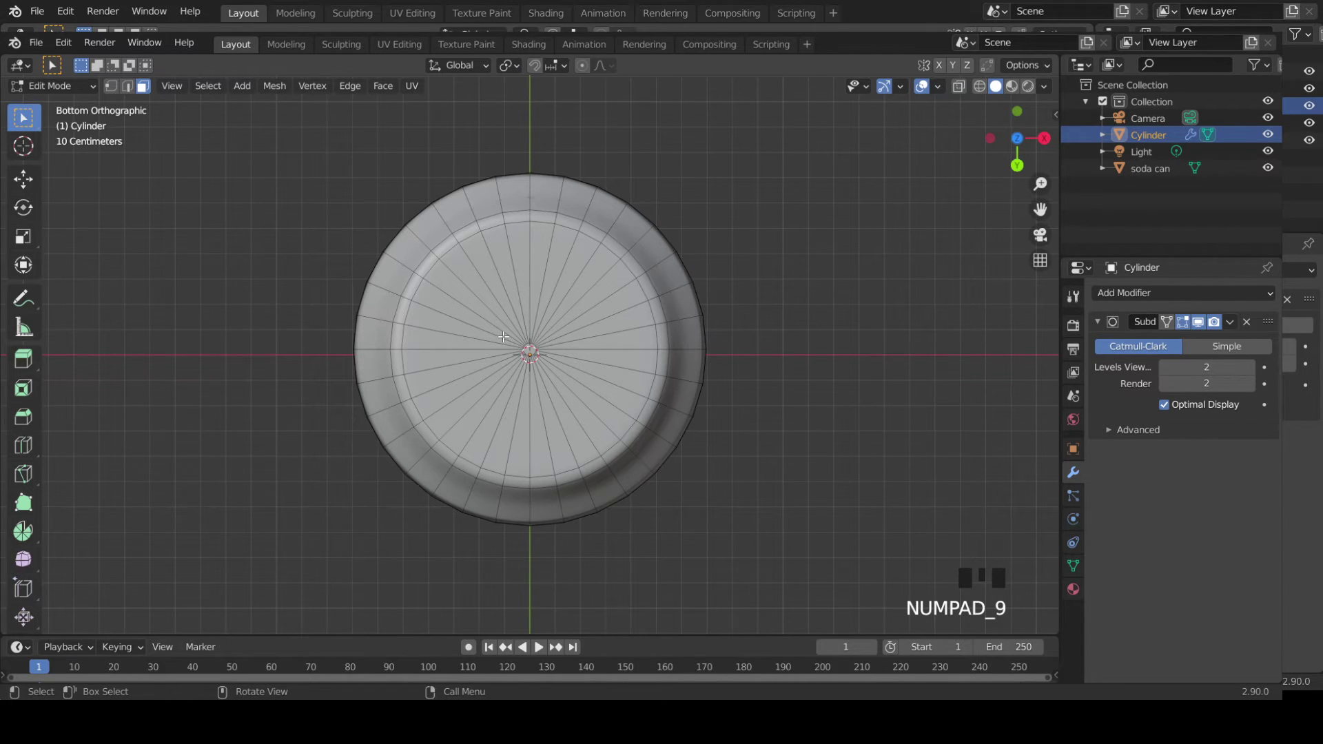
- Circle-select the bottom faces and inset them inward to form a recessed base
{"action": "key", "text": "c"}
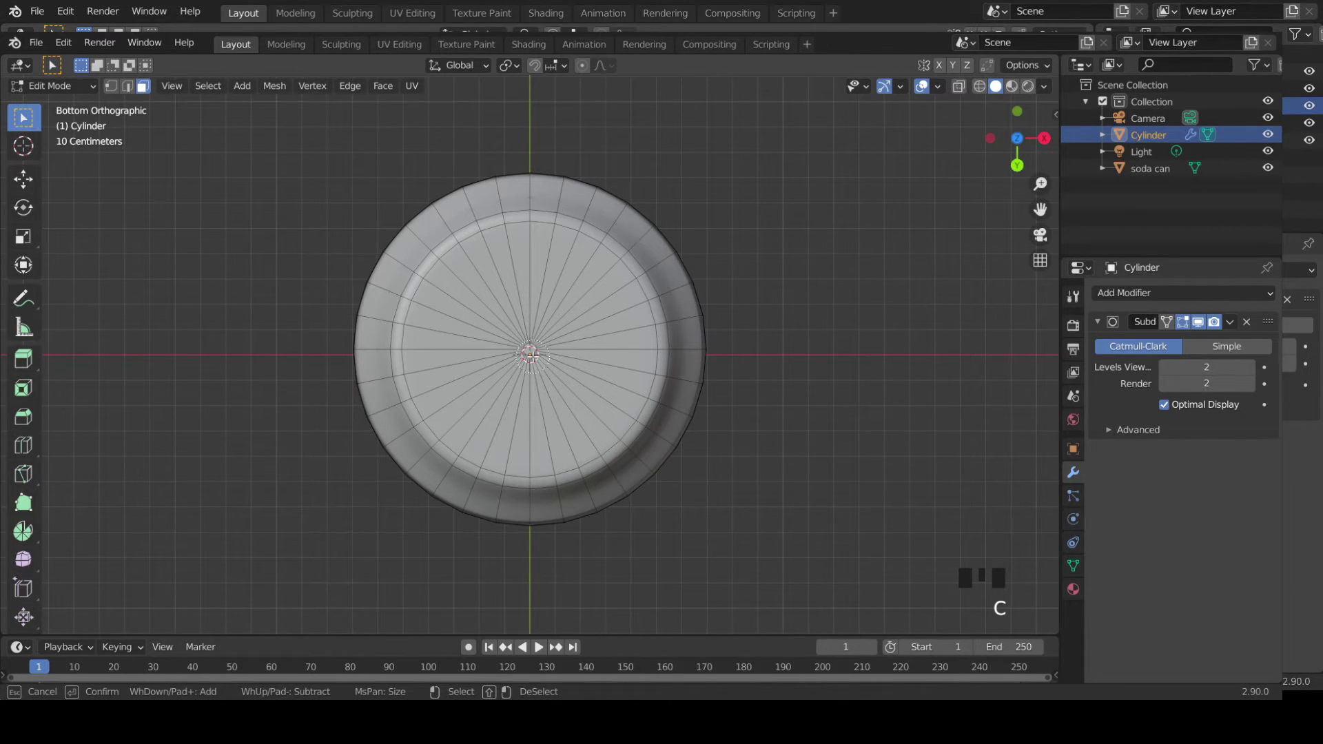
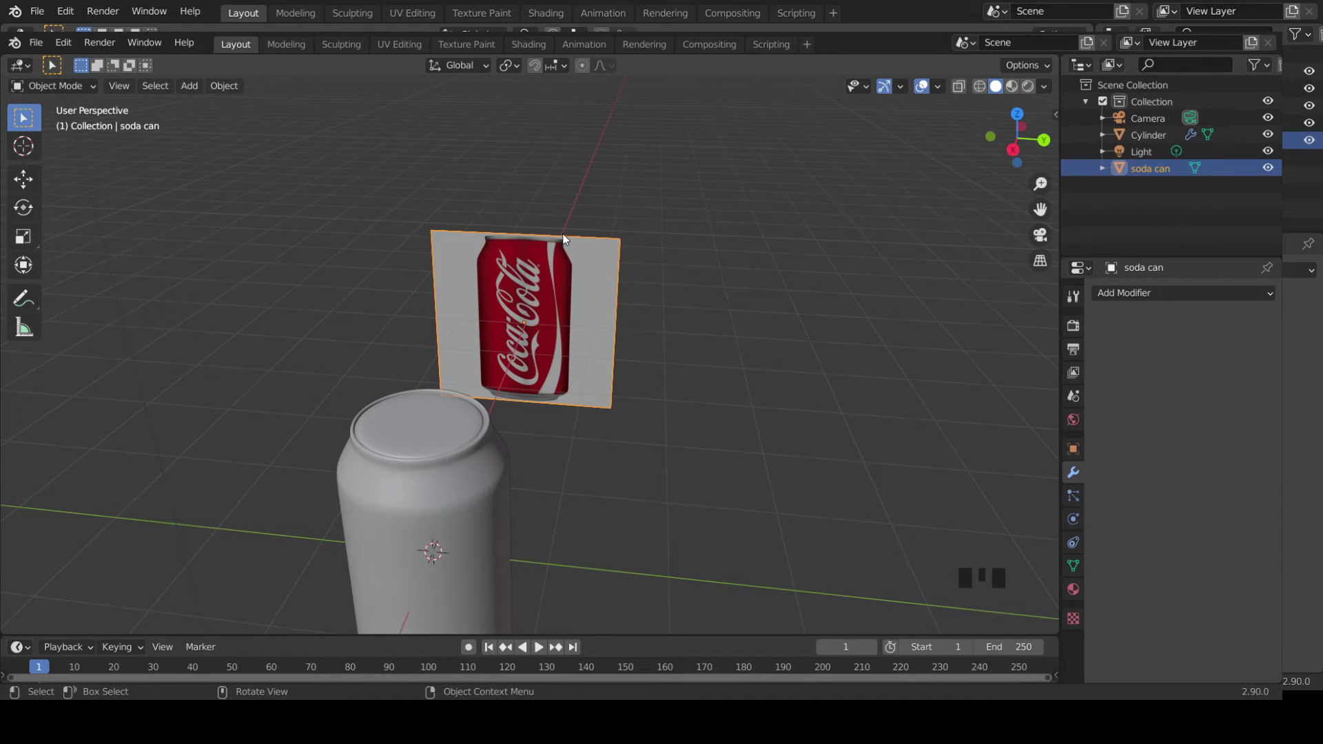
- Extrude, shrink/fatten and scale the can's top ring into a rolled rim around a recessed lid
{"action": "left_click_drag", "start_coordinate": [482, 465], "coordinate": [469, 361]}
{"action": "left_click", "coordinate": [469, 361]}
{"action": "key", "text": "Tab"}
{"action": "scroll", "scroll_direction": "up", "scroll_amount": 3}
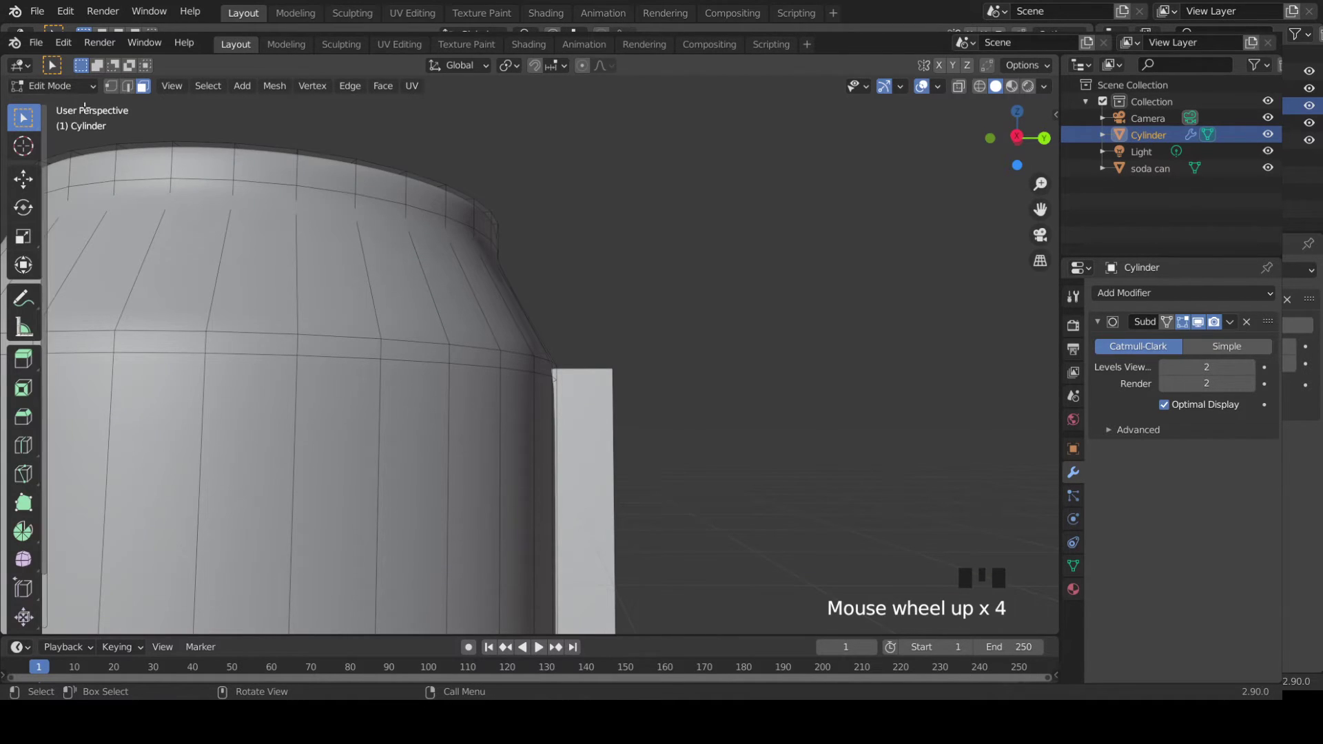
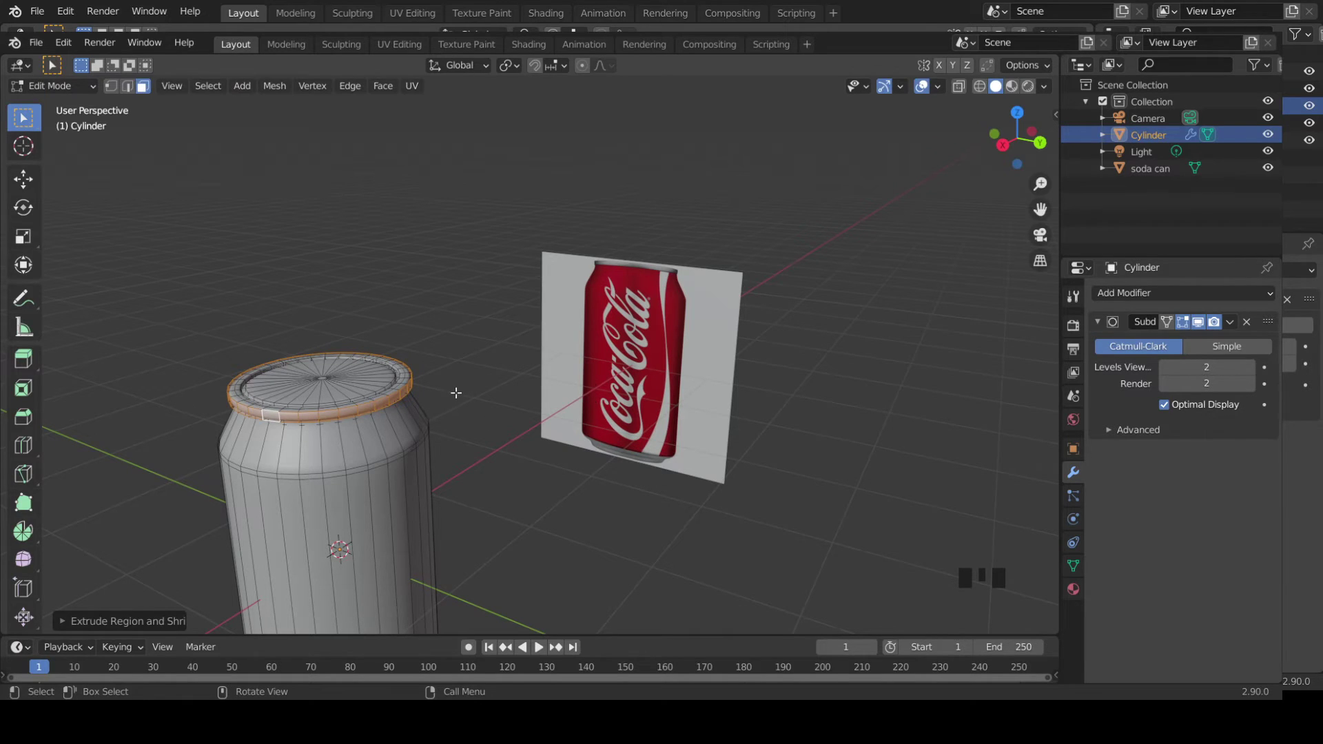
{"action": "key", "text": "Tab"}
- Orbit around the can in Object Mode to inspect the new top rim
{"action": "left_click_drag", "start_coordinate": [343, 424], "coordinate": [413, 404]}
{"action": "scroll", "scroll_direction": "up", "scroll_amount": 3}
{"action": "left_click_drag", "start_coordinate": [463, 426], "coordinate": [483, 368]}
{"action": "scroll", "scroll_direction": "down", "scroll_amount": 3}
{"action": "left_click_drag", "start_coordinate": [427, 363], "coordinate": [435, 363]}
{"action": "scroll", "scroll_direction": "down", "scroll_amount": 3}
{"action": "left_click_drag", "start_coordinate": [502, 393], "coordinate": [495, 425]}
{"action": "scroll", "scroll_direction": "down", "scroll_amount": 3}
{"action": "left_click_drag", "start_coordinate": [505, 425], "coordinate": [449, 415]}
{"action": "left_click", "coordinate": [449, 415]}
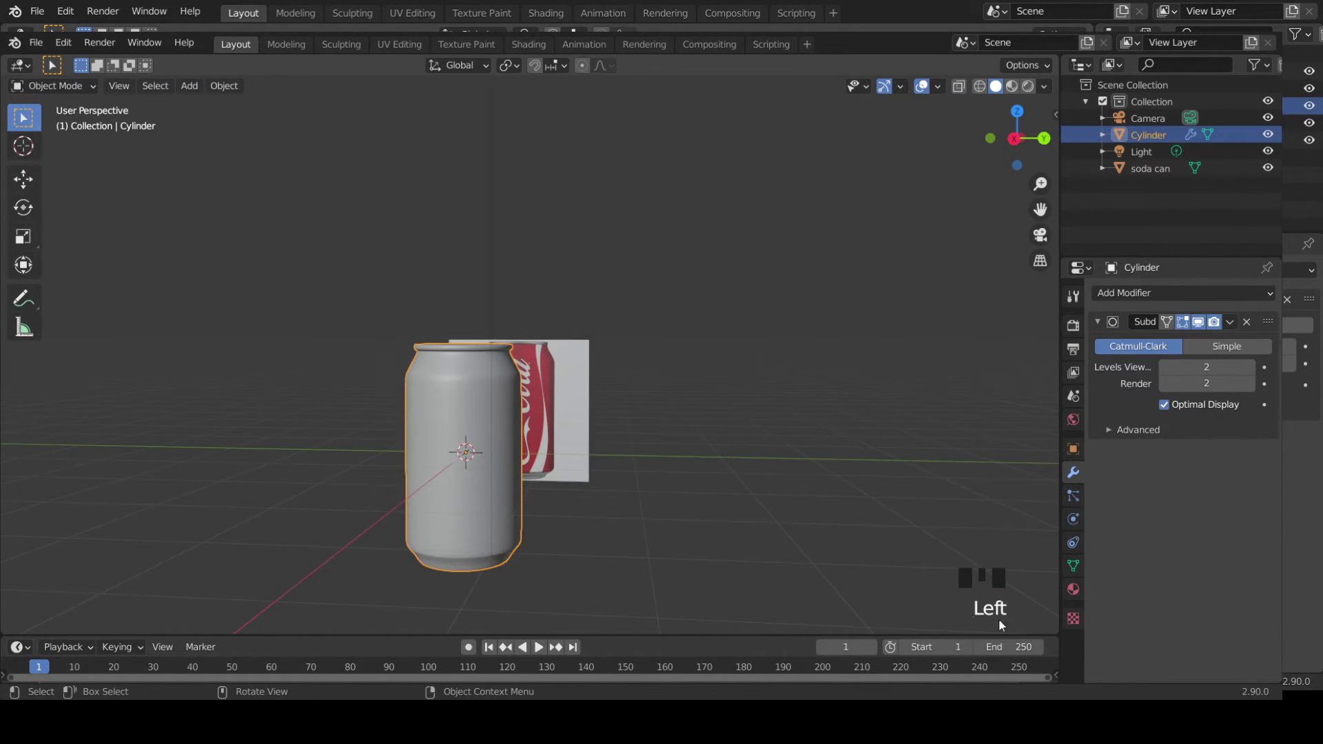
- Box-select only the middle body faces in Right Orthographic view, excluding top and bottom
{"action": "key", "text": "Tab"}
{"action": "scroll", "scroll_direction": "up", "scroll_amount": 3}
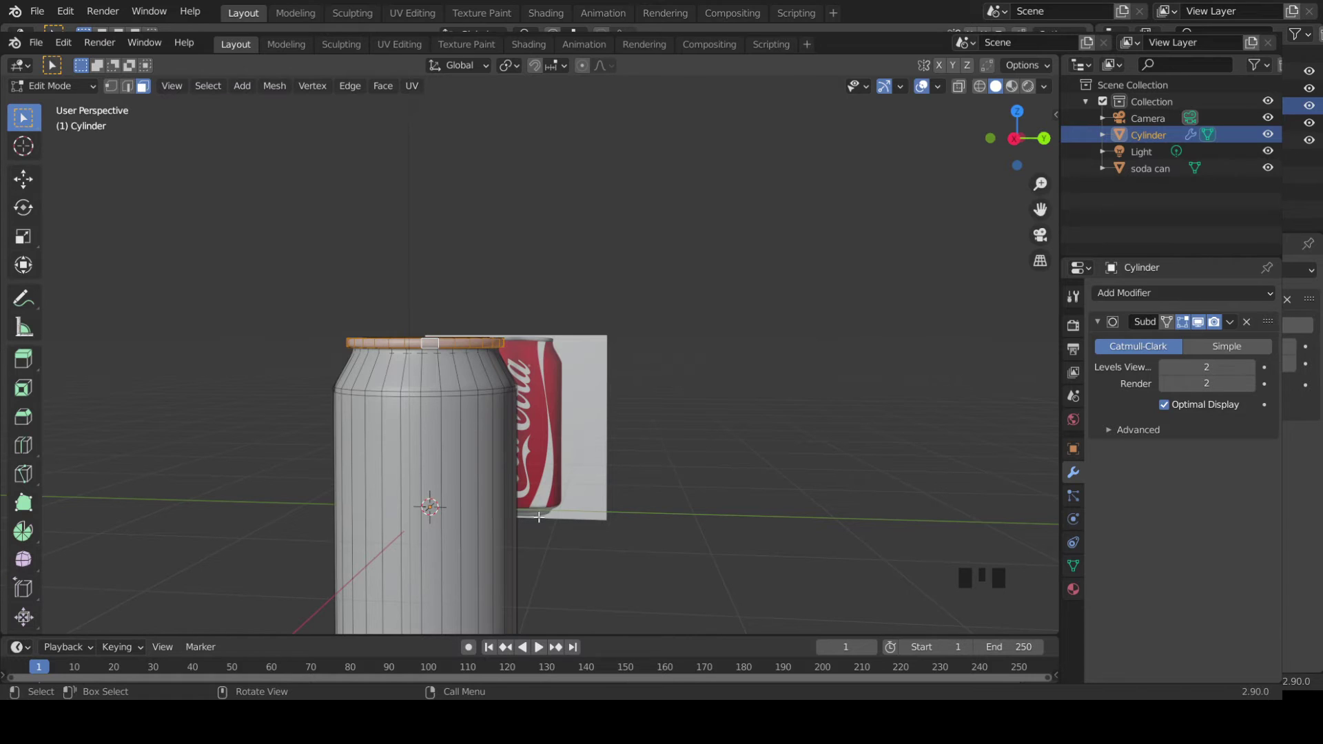
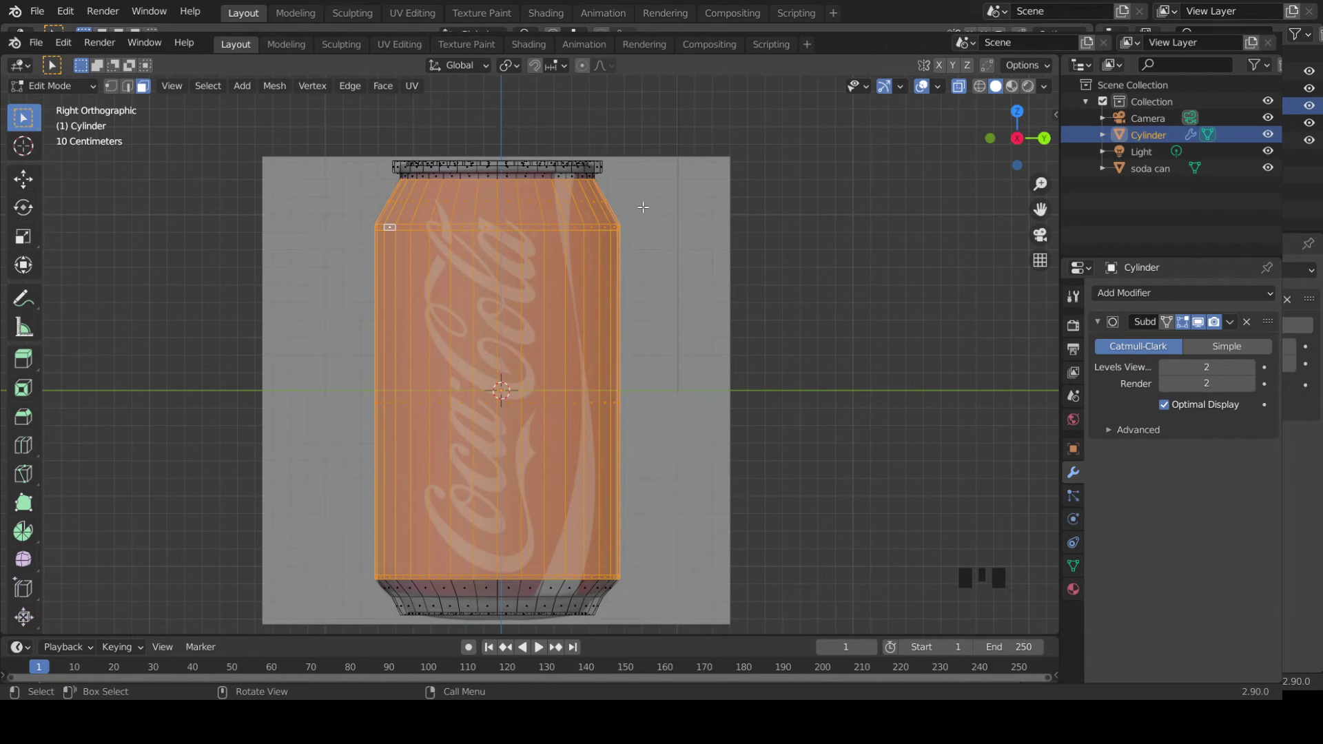
{"action": "scroll", "scroll_direction": "up", "scroll_amount": 3}
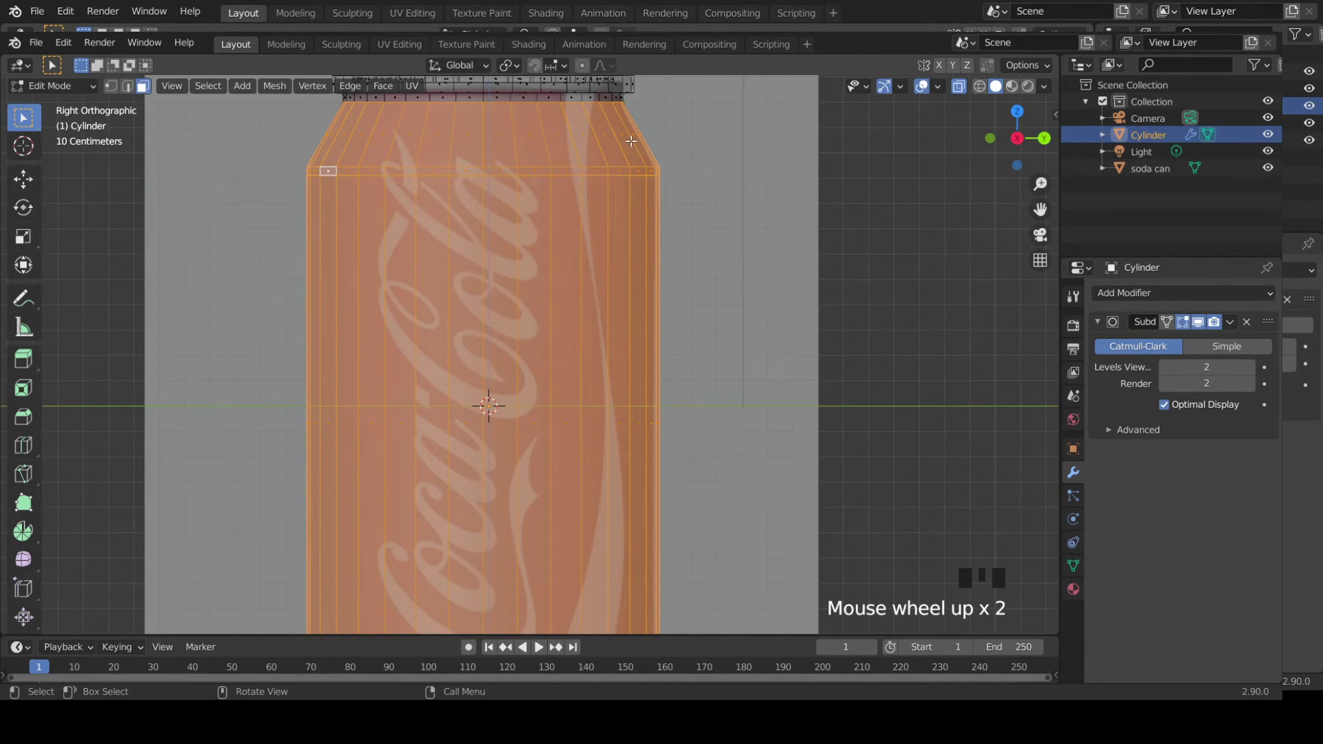
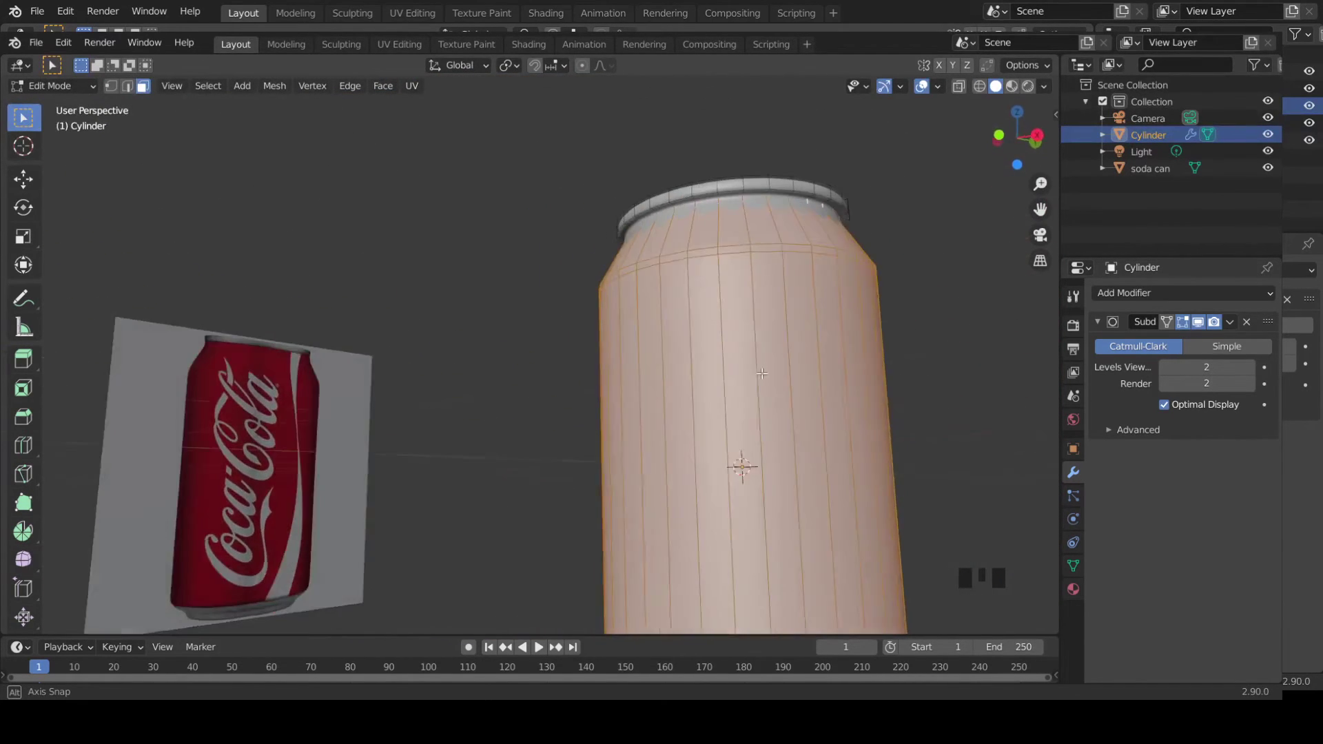
{"action": "scroll", "scroll_direction": "down", "scroll_amount": 3}
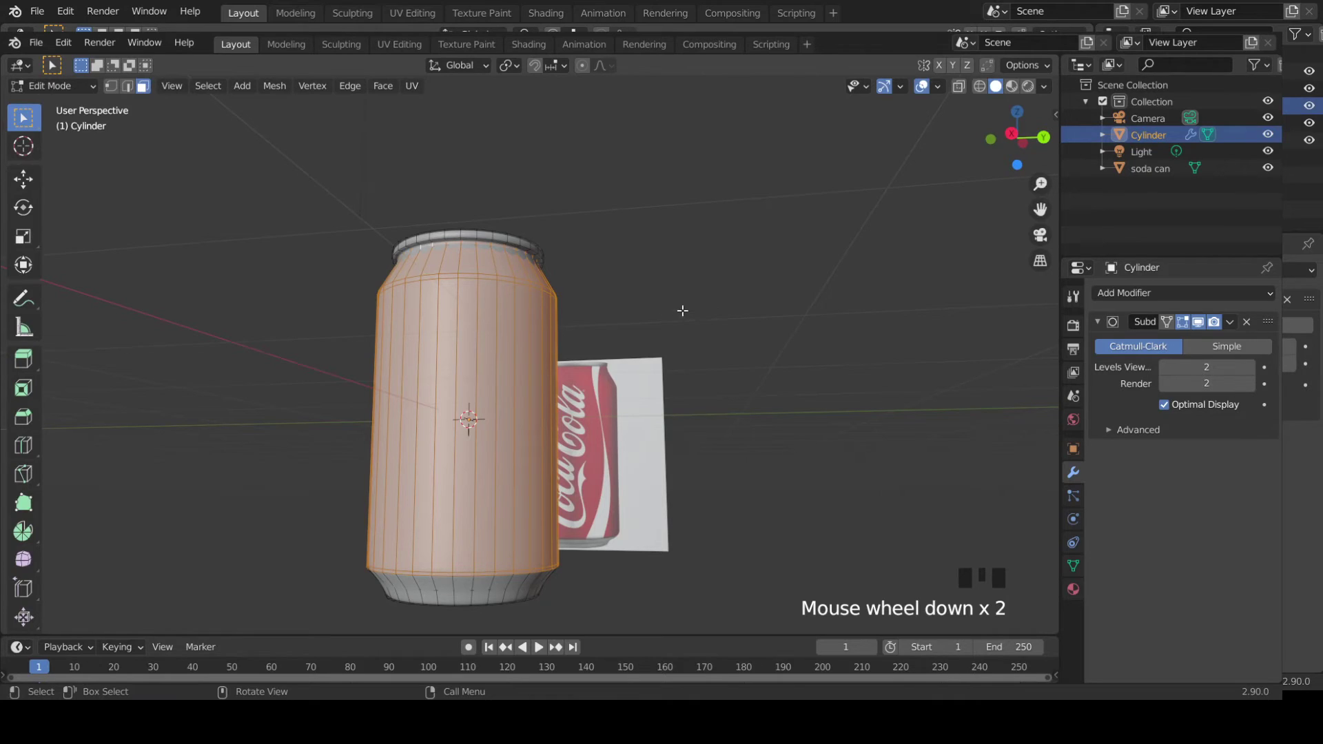
- Create Material.001 for the body faces and set its Base Color to a muted red sampled from the photo
{"action": "left_click", "coordinate": [1077, 599]}
{"action": "left_click_drag", "start_coordinate": [1315, 273], "coordinate": [1219, 560]}
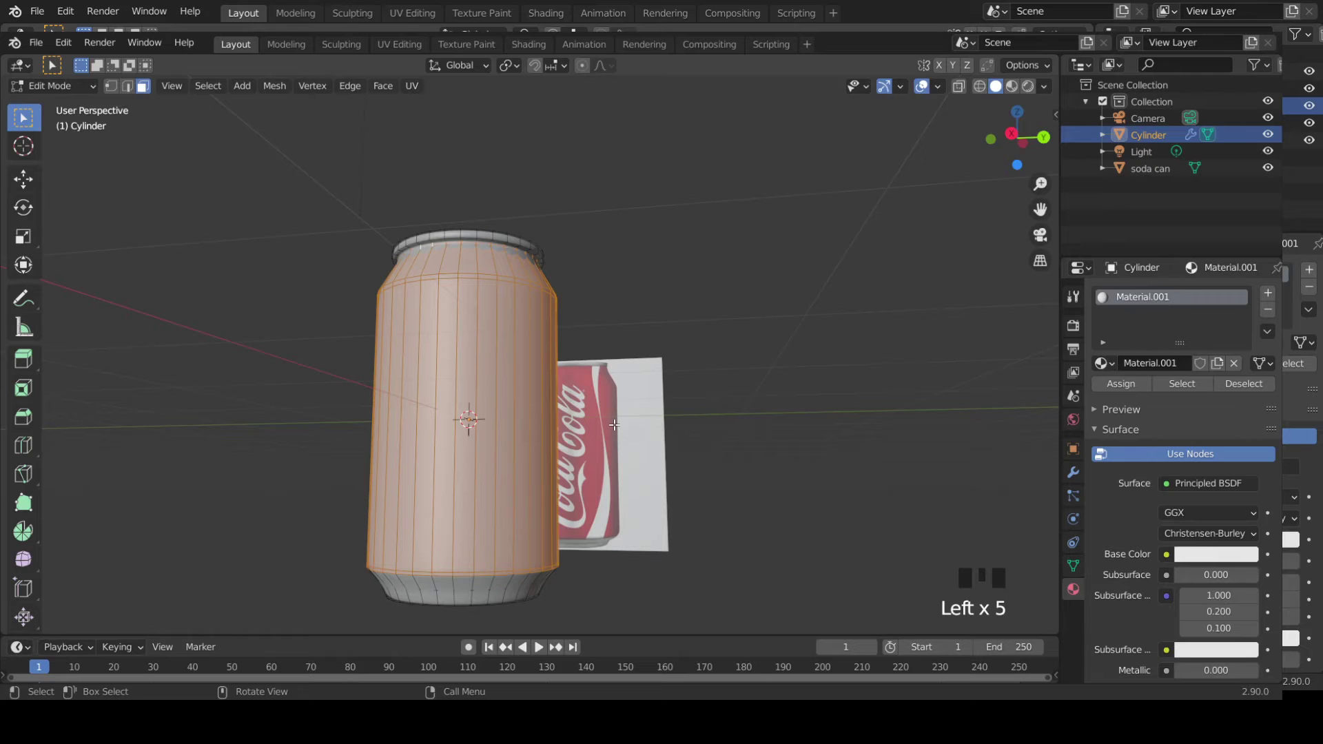
{"action": "left_click", "coordinate": [1219, 563]}
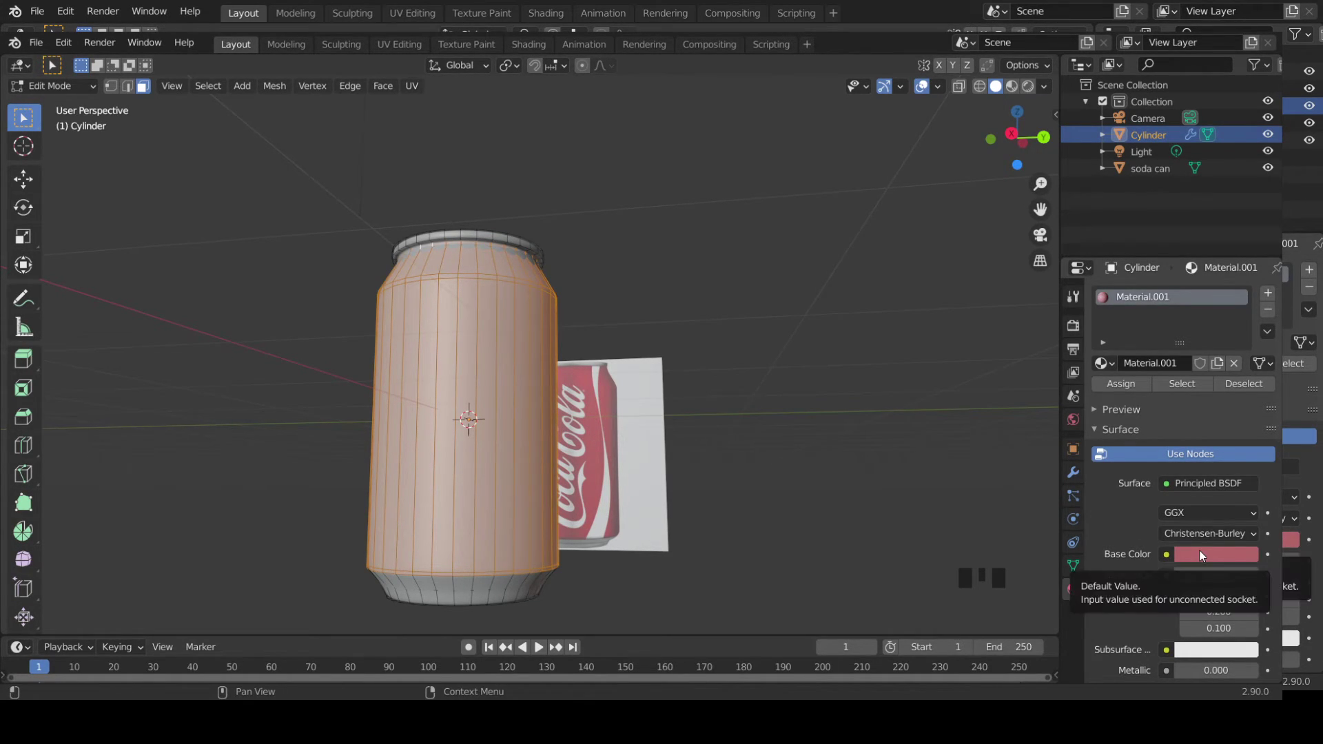
{"action": "left_click", "coordinate": [1206, 551]}
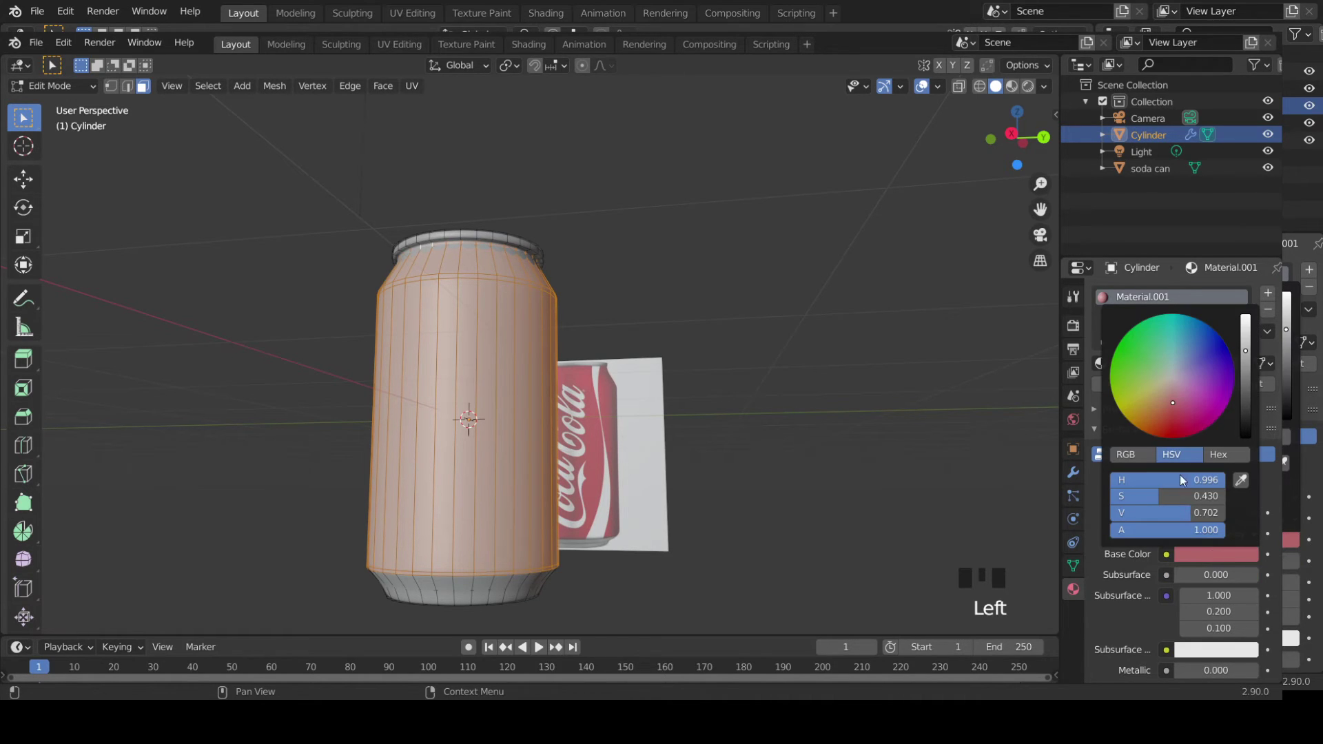
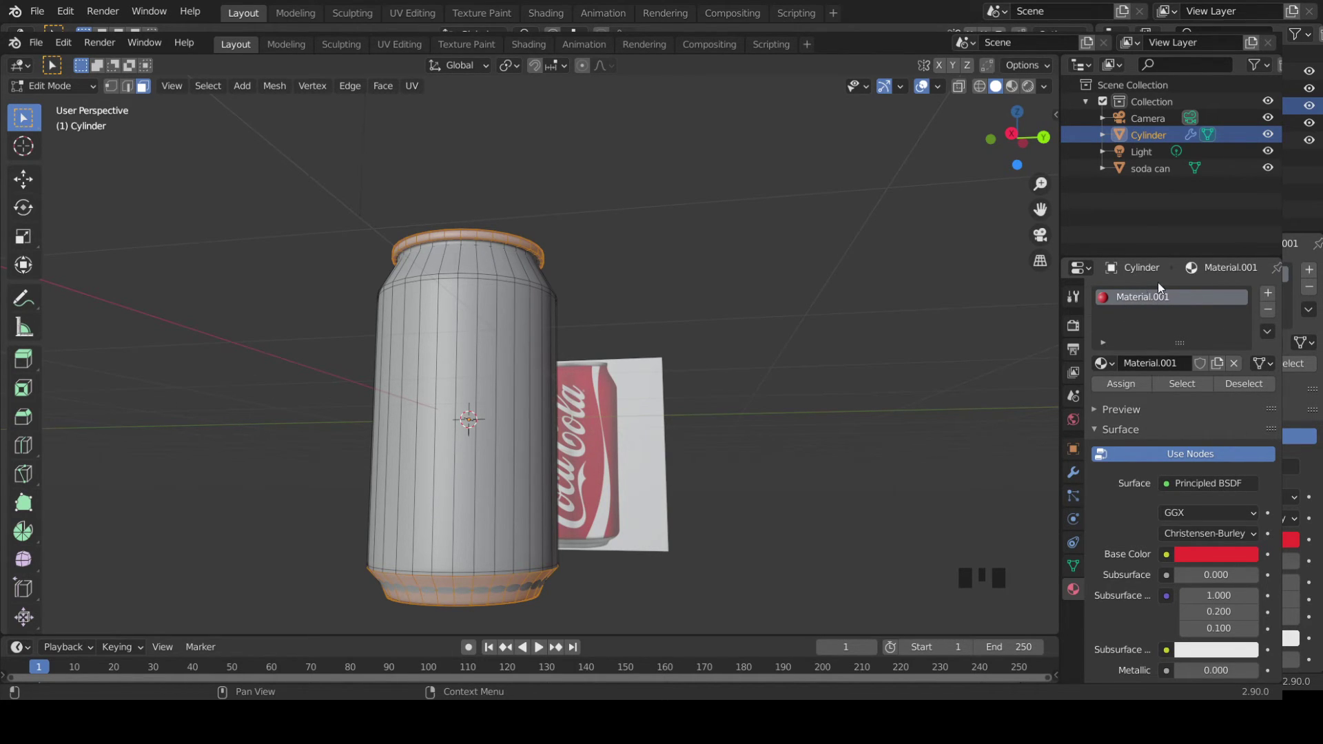
- Add Material.002 to the top and bottom faces, assign it, and set a surface value to 0.2
{"action": "left_click_drag", "start_coordinate": [1315, 274], "coordinate": [1217, 596]}
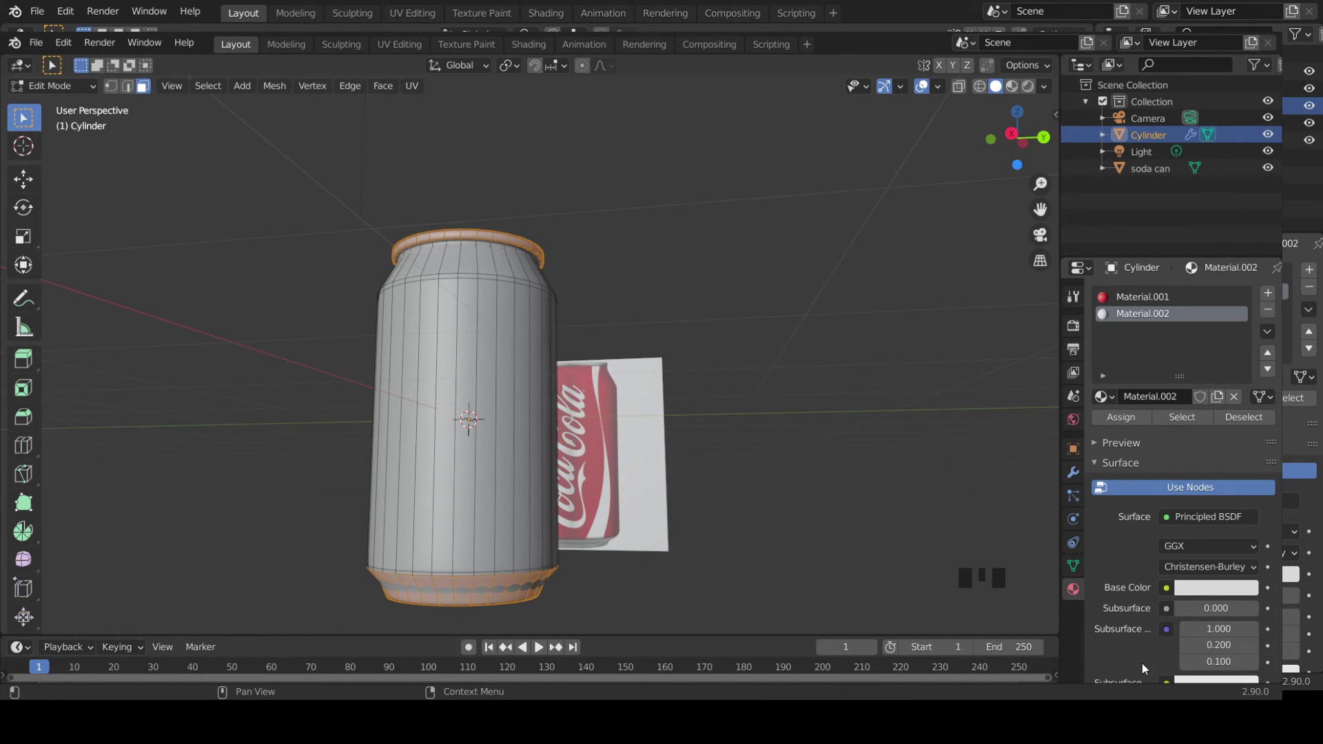
{"action": "scroll", "scroll_direction": "down", "scroll_amount": 3}
{"action": "scroll", "scroll_direction": "down", "scroll_amount": 3}
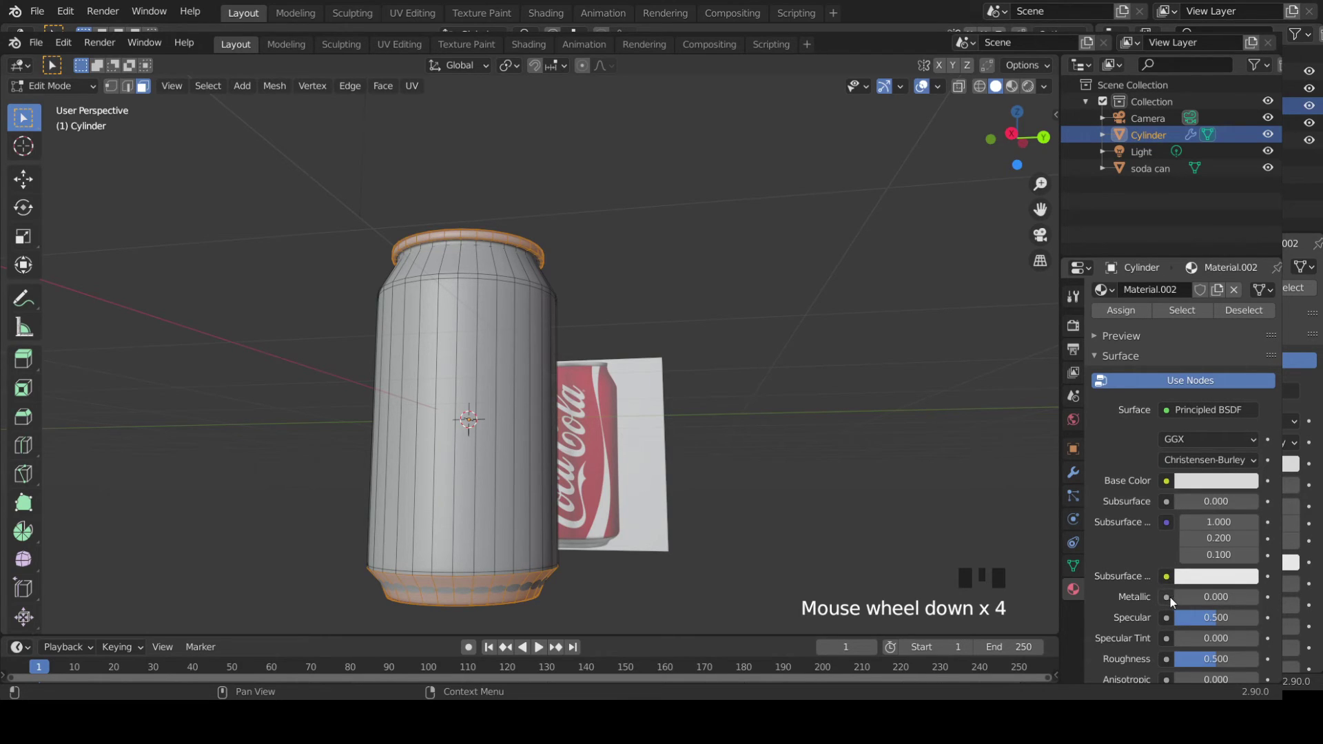
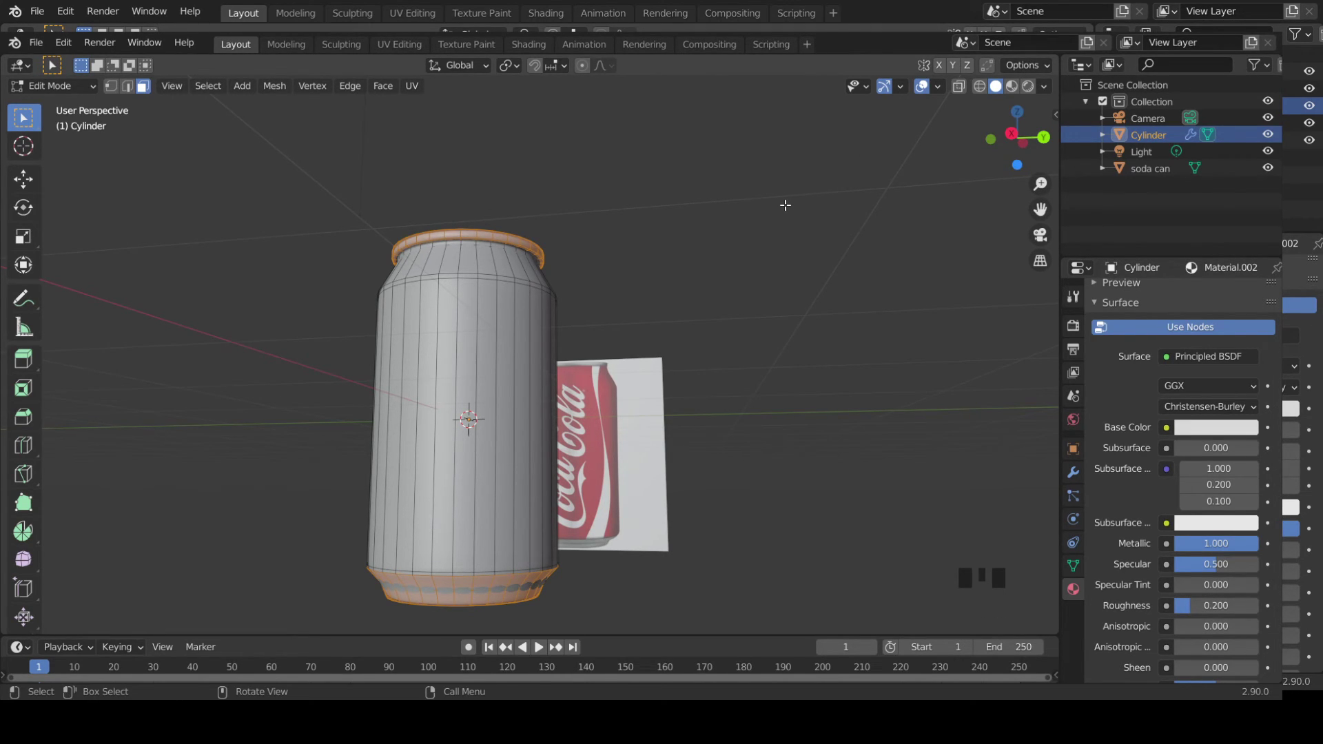
{"action": "key", "text": "Tab"}
{"action": "left_click", "coordinate": [733, 279]}
{"action": "left_click_drag", "start_coordinate": [735, 298], "coordinate": [744, 295]}
{"action": "scroll", "scroll_direction": "down", "scroll_amount": 3}
{"action": "left_click_drag", "start_coordinate": [729, 288], "coordinate": [1017, 93]}
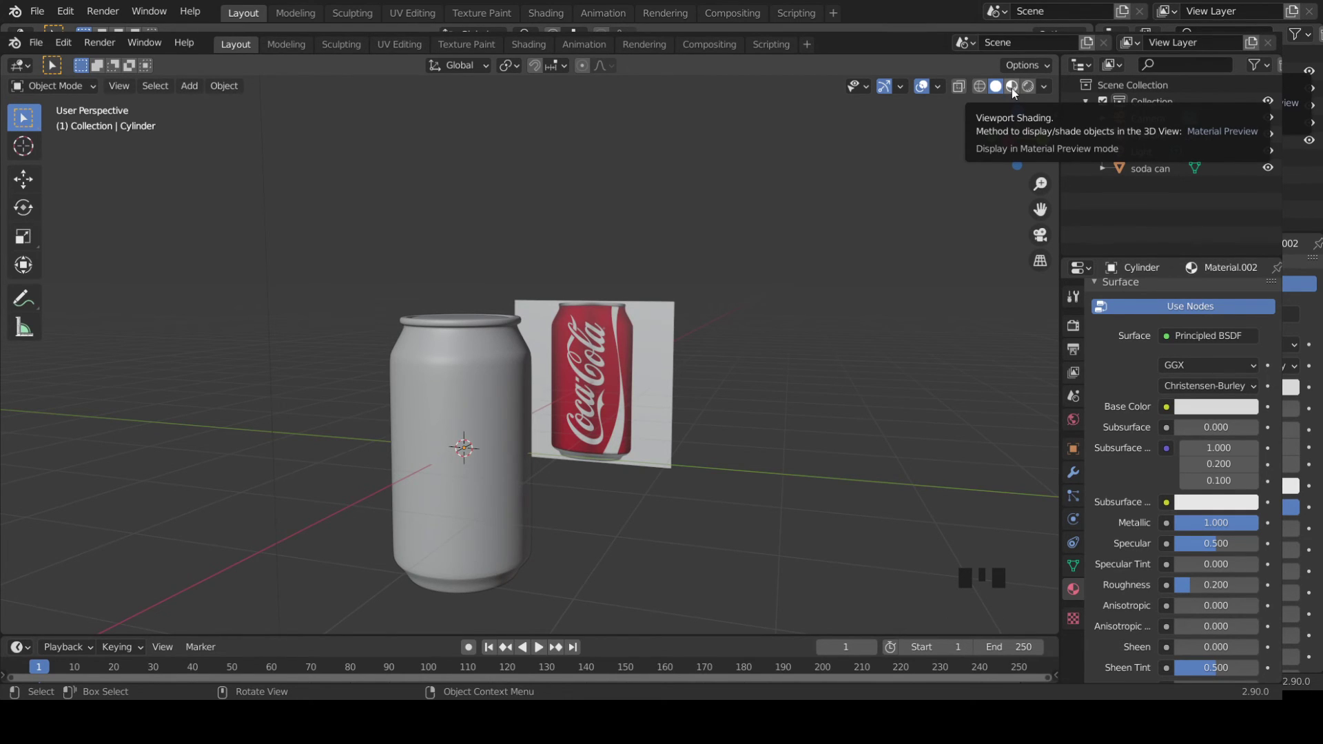
- Switch the viewport to Material Preview and orbit to check the red body and silver rim
{"action": "left_click", "coordinate": [1008, 93]}
{"action": "left_click_drag", "start_coordinate": [572, 477], "coordinate": [618, 488]}
{"action": "scroll", "scroll_direction": "up", "scroll_amount": 3}
{"action": "left_click_drag", "start_coordinate": [648, 481], "coordinate": [655, 402]}
{"action": "scroll", "scroll_direction": "down", "scroll_amount": 3}
{"action": "left_click_drag", "start_coordinate": [691, 377], "coordinate": [466, 350]}
{"action": "scroll", "scroll_direction": "up", "scroll_amount": 3}
{"action": "left_click_drag", "start_coordinate": [401, 448], "coordinate": [504, 383]}
{"action": "scroll", "scroll_direction": "down", "scroll_amount": 3}
{"action": "middle_click", "coordinate": [554, 370]}
{"action": "left_click", "coordinate": [588, 447]}
{"action": "left_click_drag", "start_coordinate": [636, 417], "coordinate": [585, 409]}
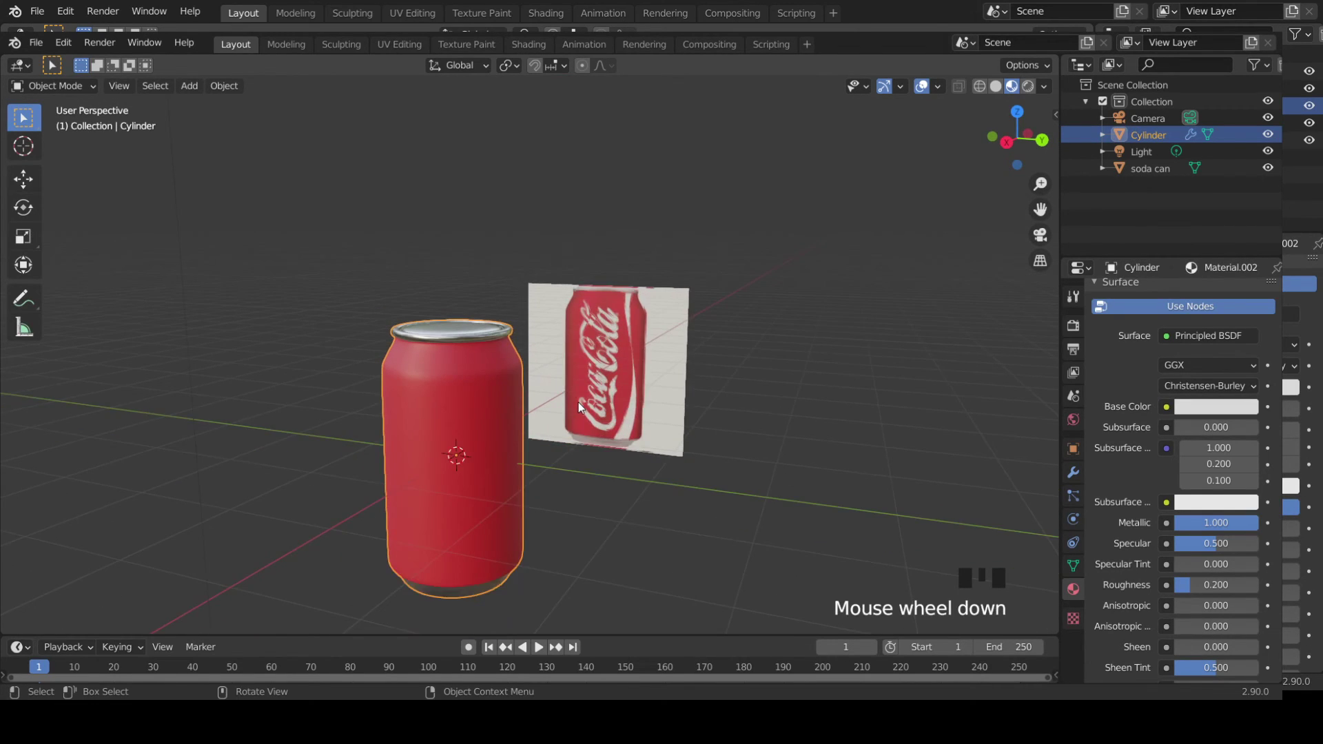
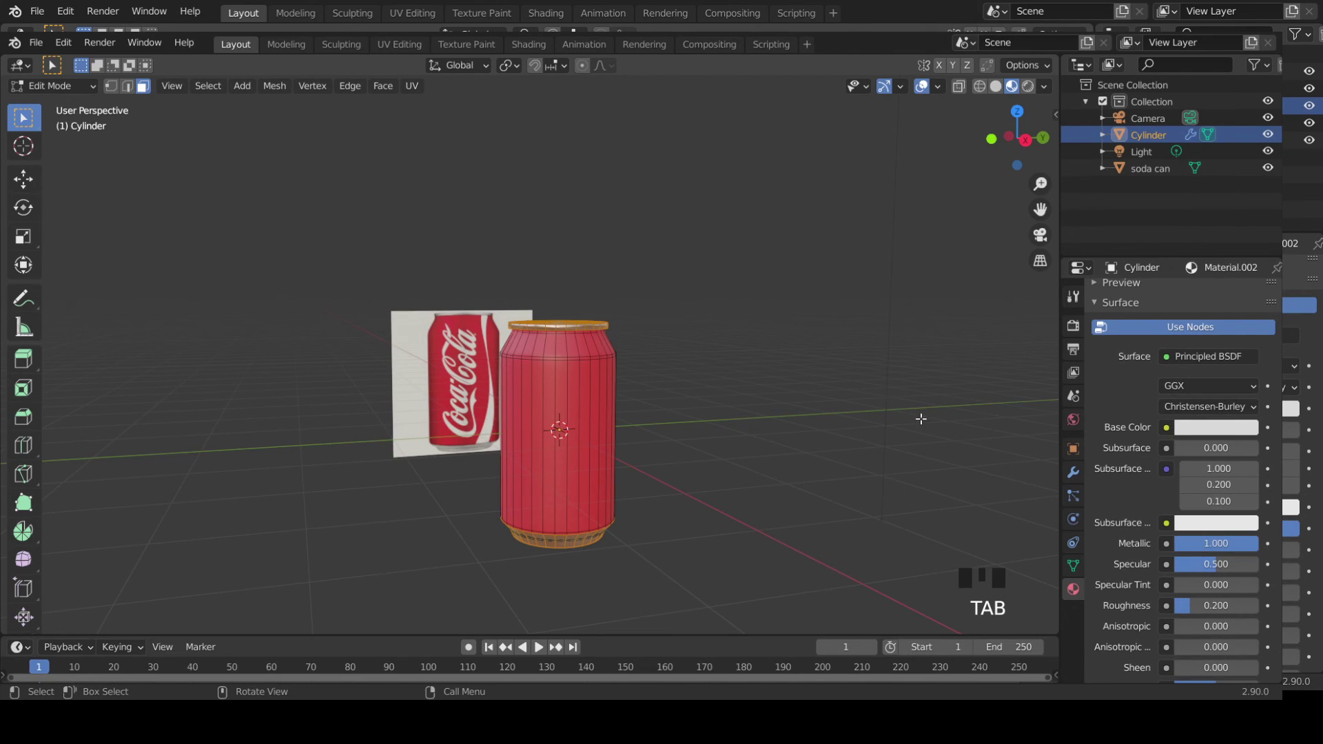
- Select the Material.001 slot and set its Metallic to 1.000 for a shiny red metal body
{"action": "scroll", "scroll_direction": "up", "scroll_amount": 3}
{"action": "left_click", "coordinate": [1154, 305]}
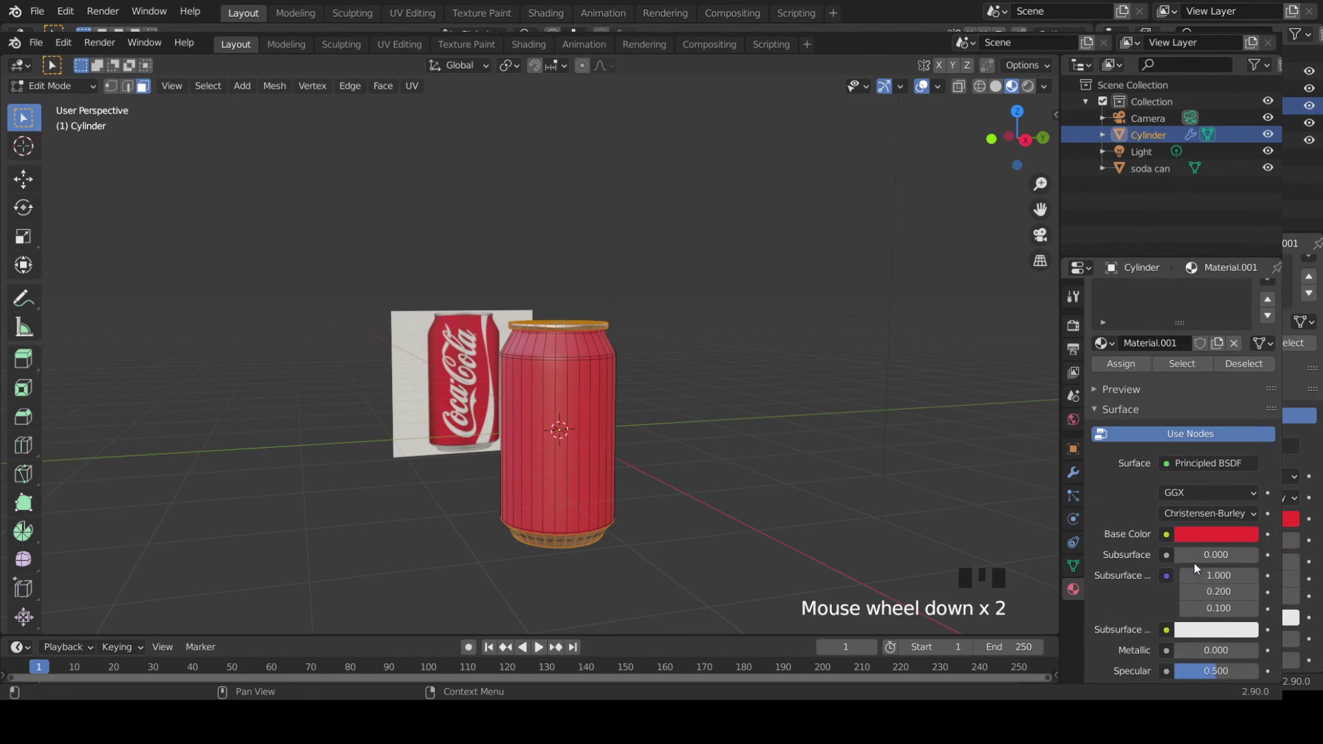
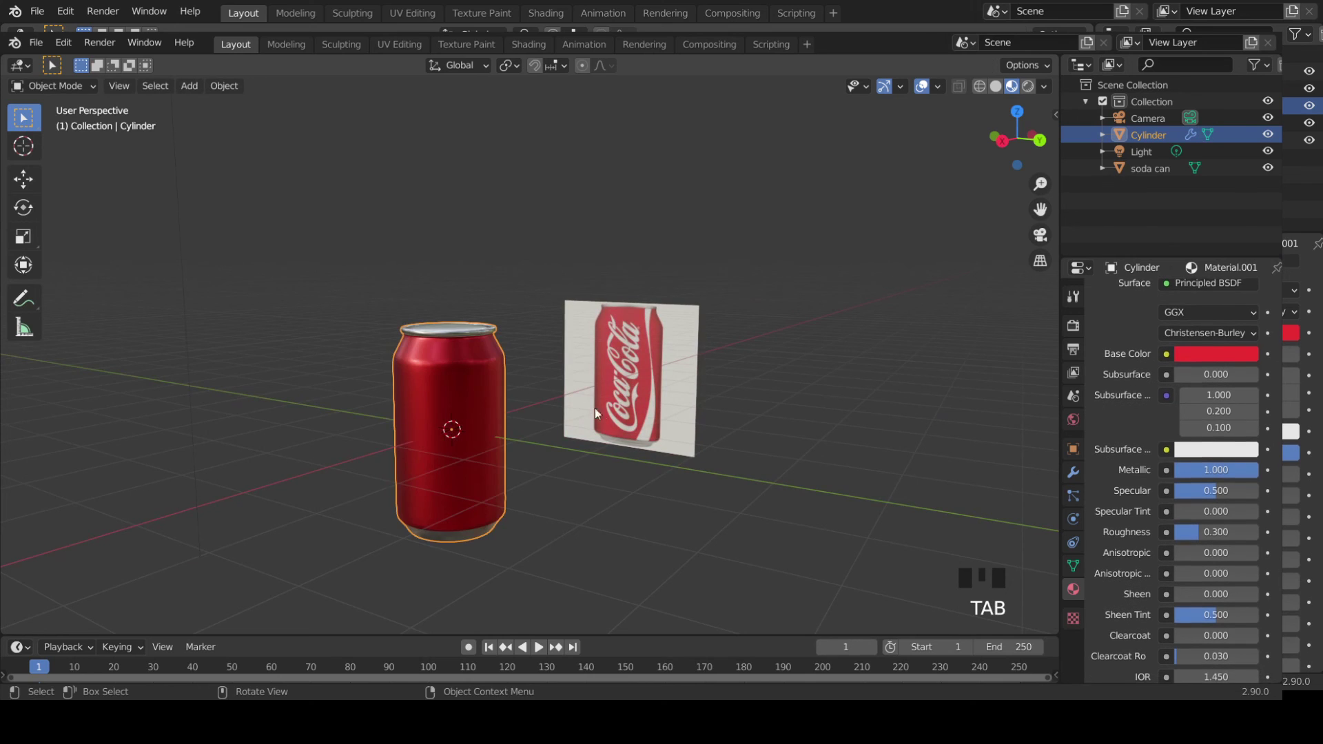
{"action": "scroll", "scroll_direction": "up", "scroll_amount": 3}
{"action": "middle_click", "coordinate": [500, 416]}
{"action": "scroll", "scroll_direction": "down", "scroll_amount": 3}
{"action": "left_click_drag", "start_coordinate": [616, 389], "coordinate": [666, 390]}
{"action": "left_click", "coordinate": [666, 390]}
- Orbit around the glossy metallic can to compare it against the reference photo
{"action": "left_click_drag", "start_coordinate": [664, 392], "coordinate": [713, 409]}
{"action": "scroll", "scroll_direction": "up", "scroll_amount": 3}
{"action": "left_click_drag", "start_coordinate": [744, 408], "coordinate": [611, 428]}
{"action": "scroll", "scroll_direction": "up", "scroll_amount": 3}
{"action": "middle_click", "coordinate": [629, 431]}
{"action": "scroll", "scroll_direction": "down", "scroll_amount": 3}
{"action": "left_click_drag", "start_coordinate": [474, 479], "coordinate": [573, 486]}
{"action": "scroll", "scroll_direction": "up", "scroll_amount": 3}
{"action": "scroll", "scroll_direction": "down", "scroll_amount": 3}
{"action": "left_click_drag", "start_coordinate": [592, 471], "coordinate": [609, 411]}
{"action": "scroll", "scroll_direction": "up", "scroll_amount": 3}
{"action": "scroll", "scroll_direction": "down", "scroll_amount": 3}
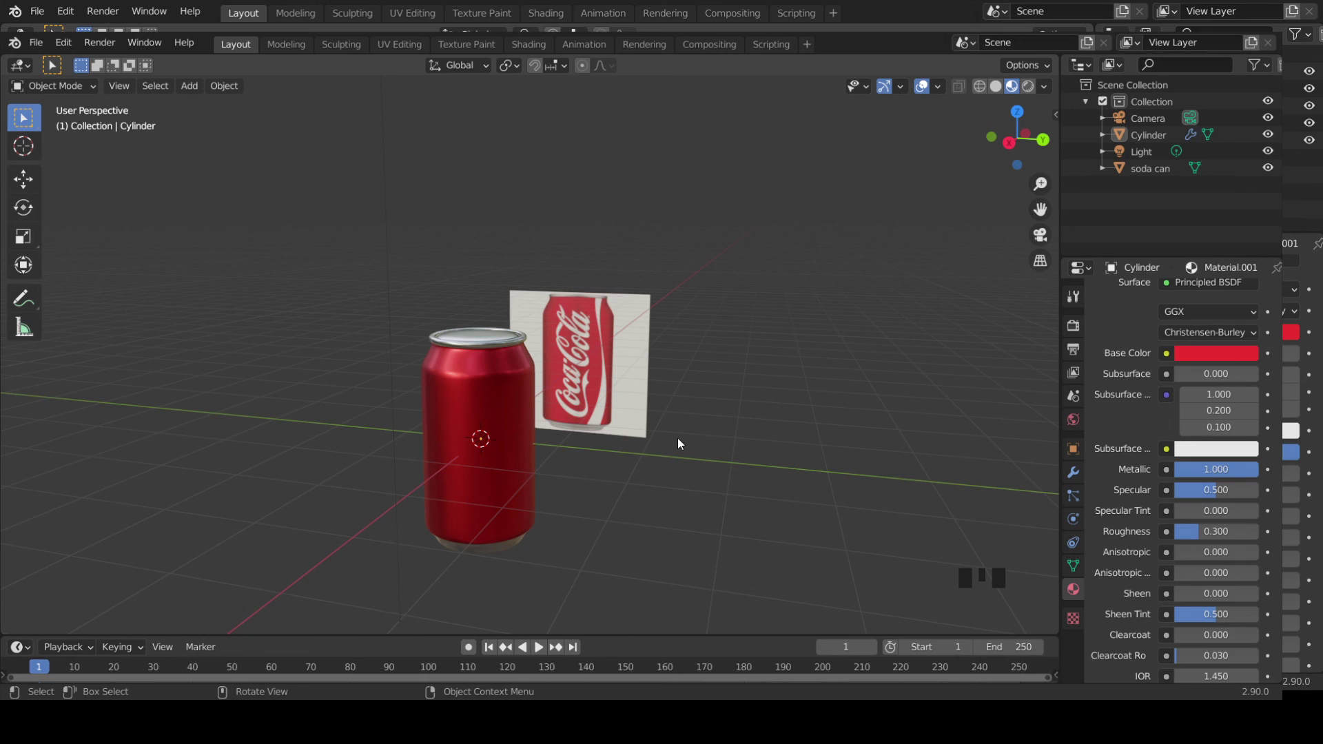